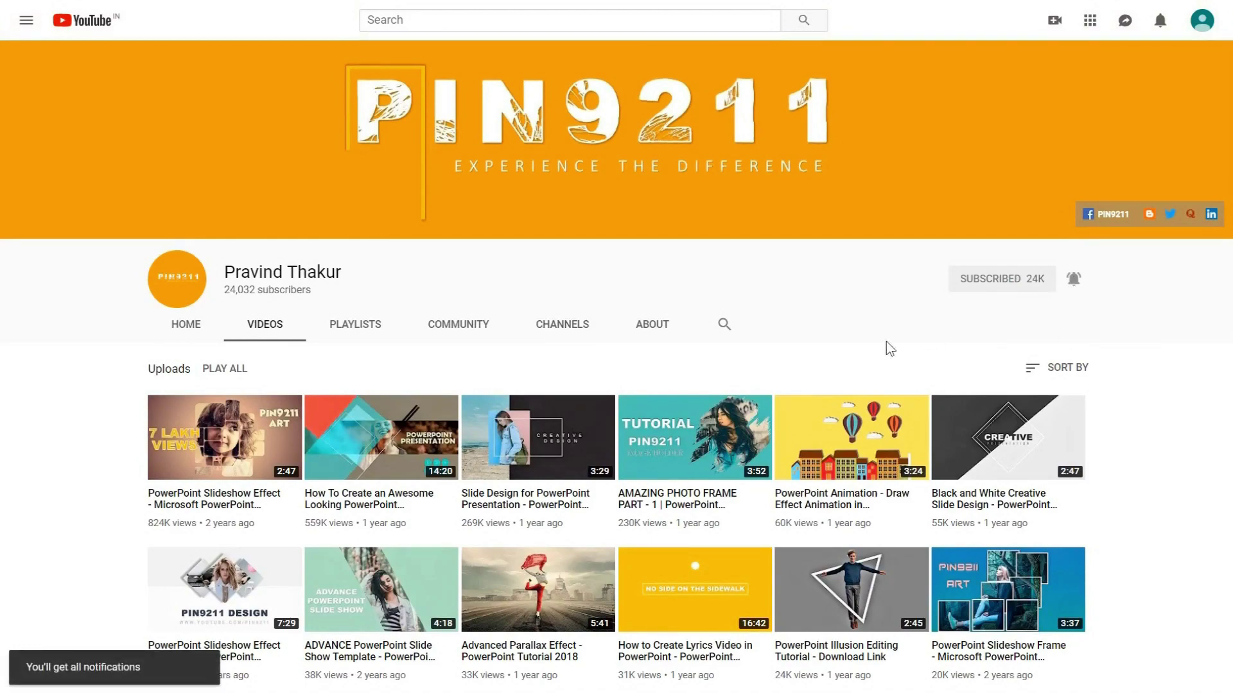
Start a new blank presentation and delete its title and subtitle placeholders.
{"action": "left_click", "coordinate": [293, 488]}
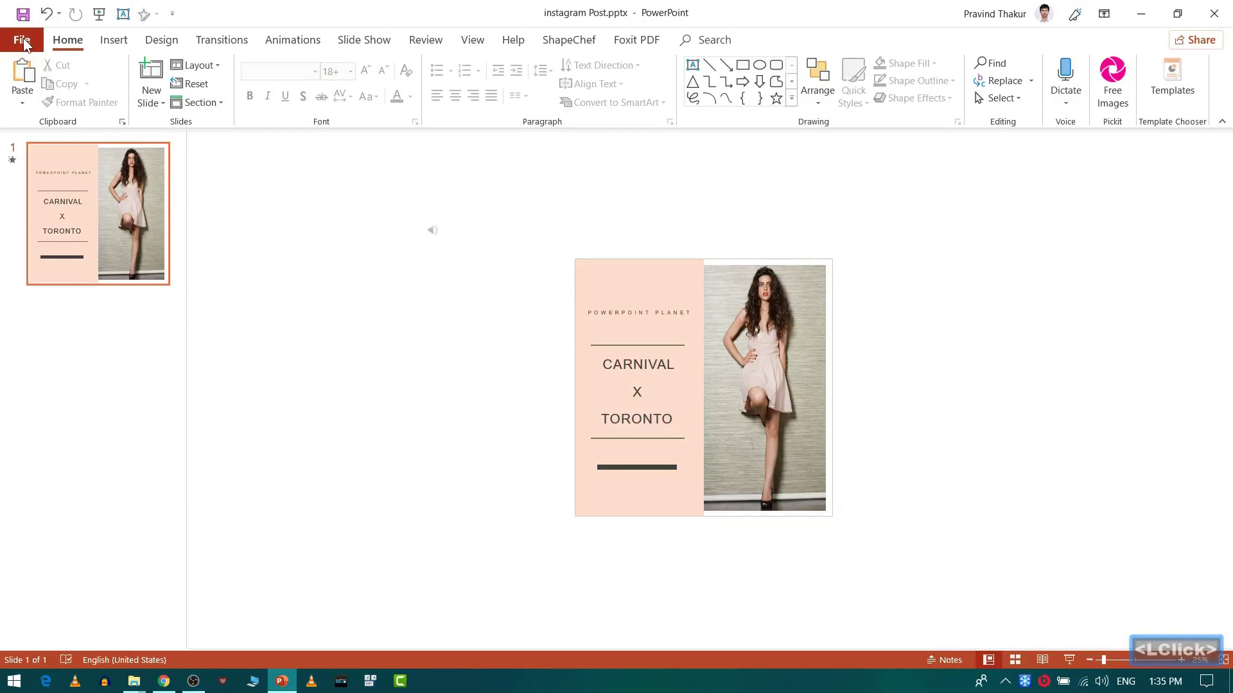
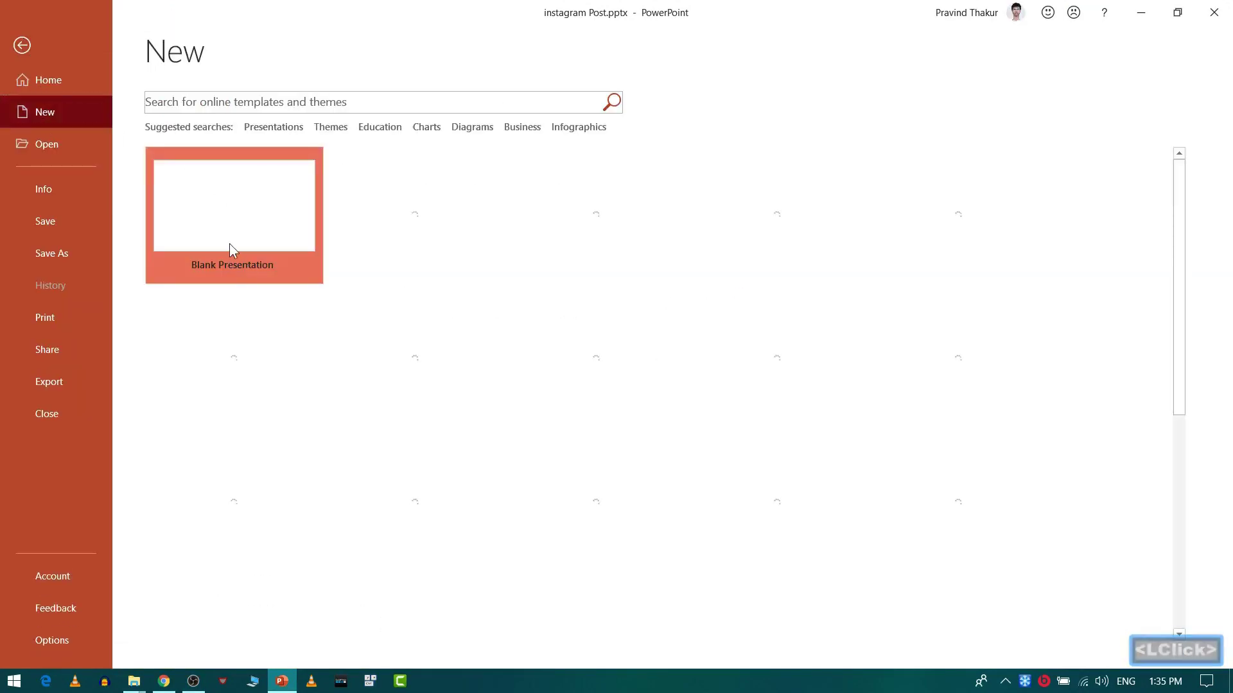
{"action": "left_click", "coordinate": [116, 130]}
{"action": "left_click", "coordinate": [325, 399]}
{"action": "key", "text": "ctrl+a"}
{"action": "key", "text": "Delete"}
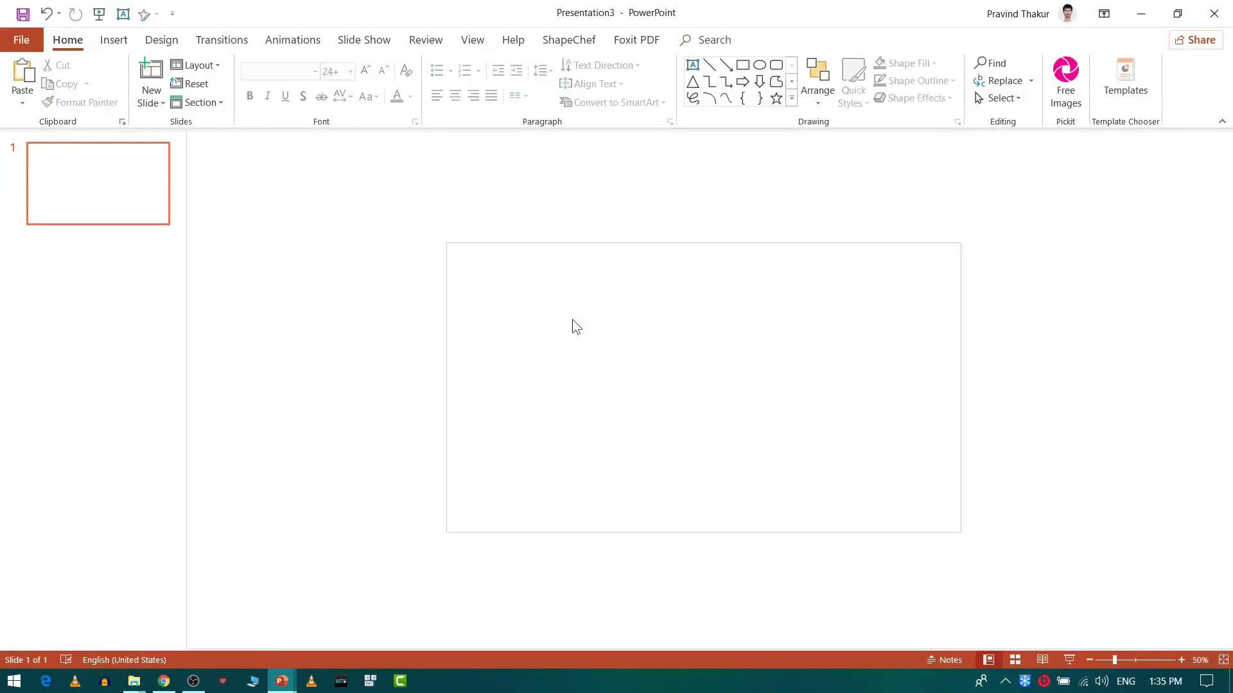
Set a custom slide size of 13.333 x 13.333 inches and maximize the content.
{"action": "left_click", "coordinate": [579, 328]}
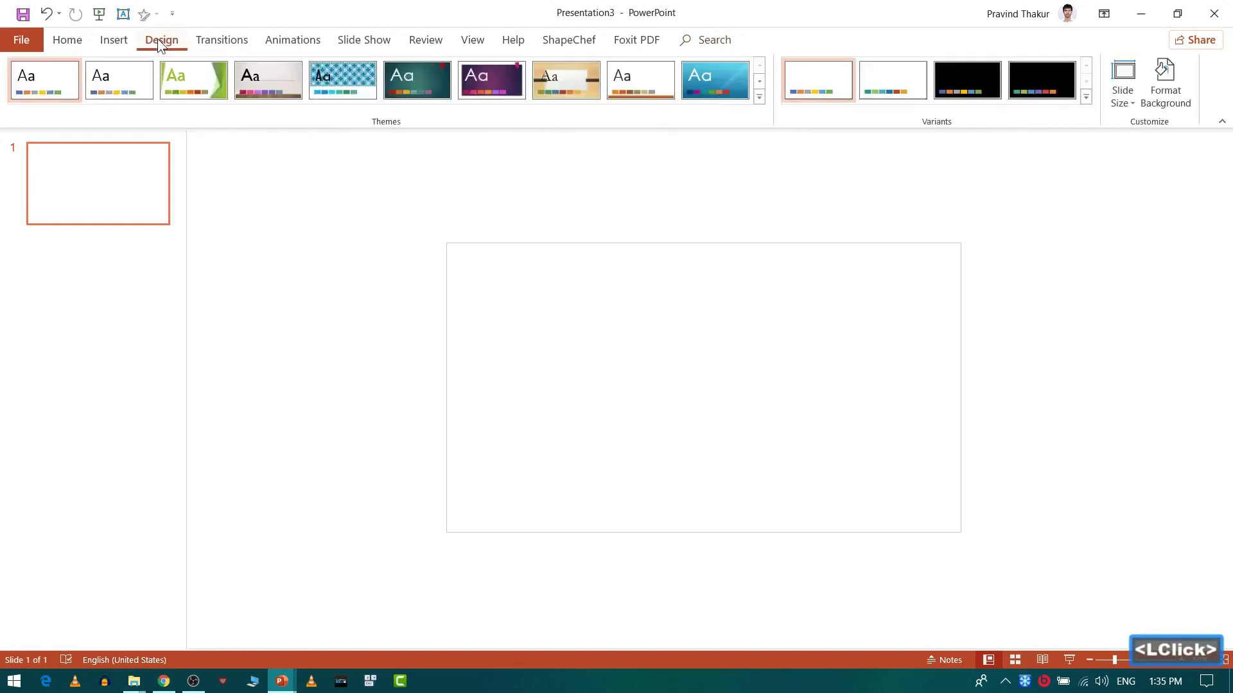
{"action": "left_click", "coordinate": [1128, 108]}
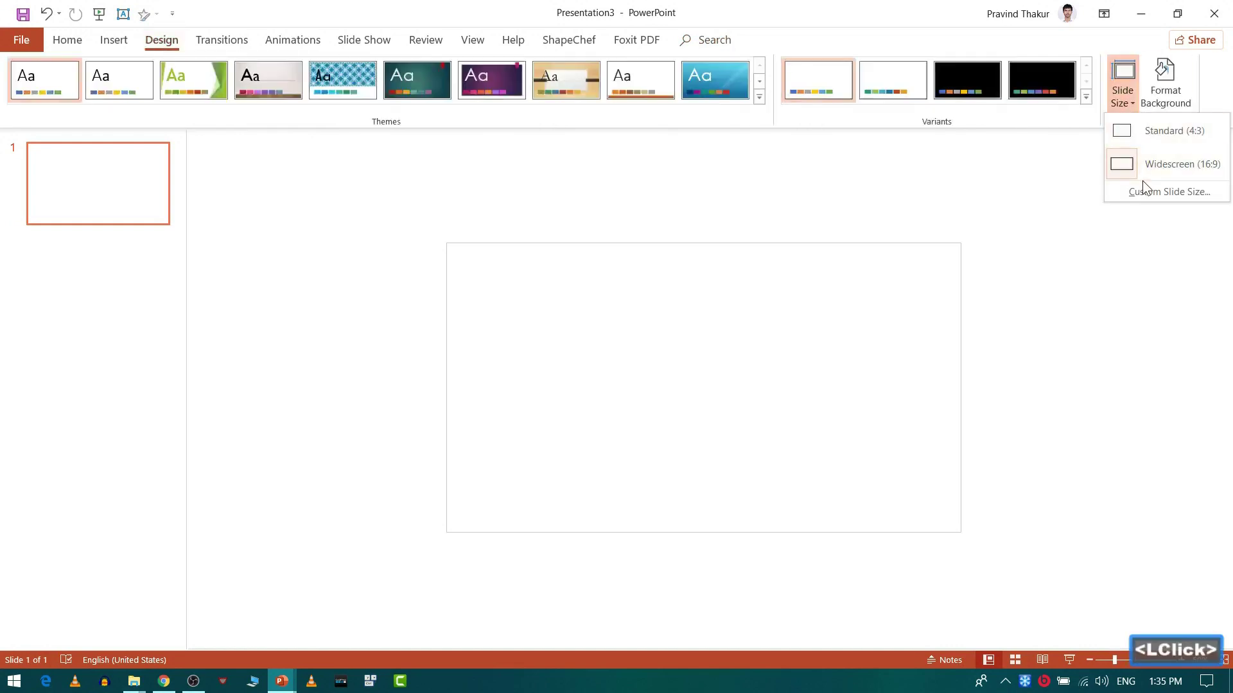
{"action": "left_click", "coordinate": [1150, 201]}
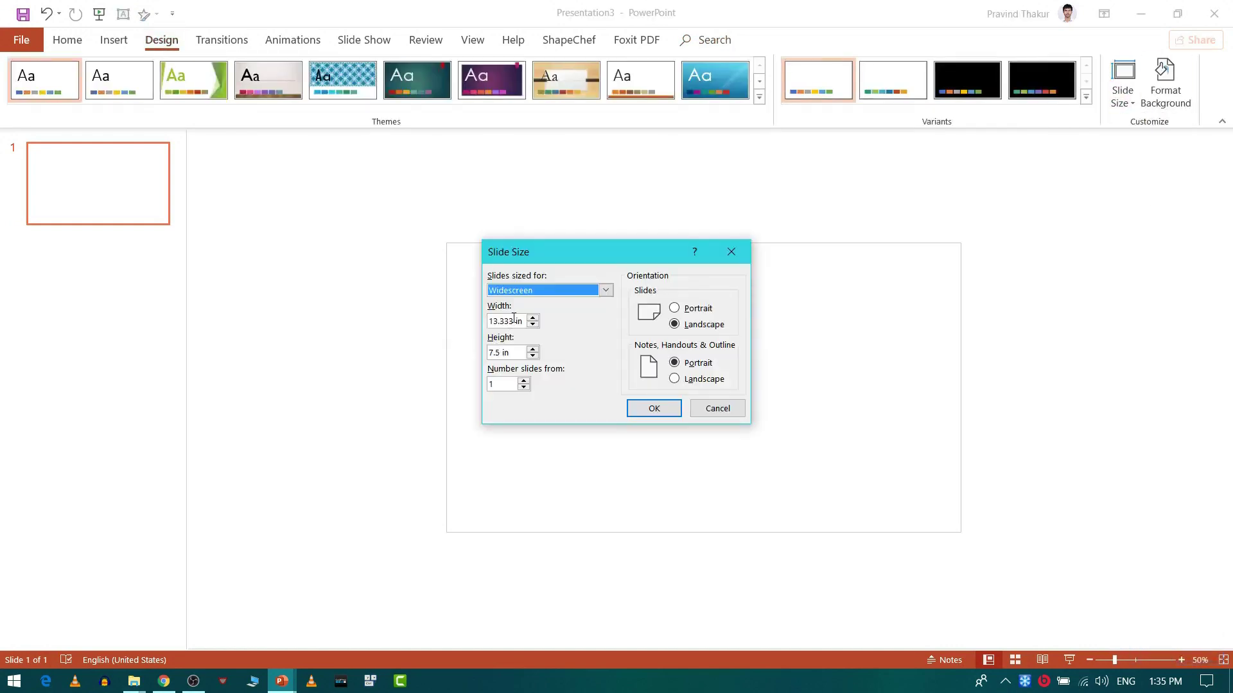
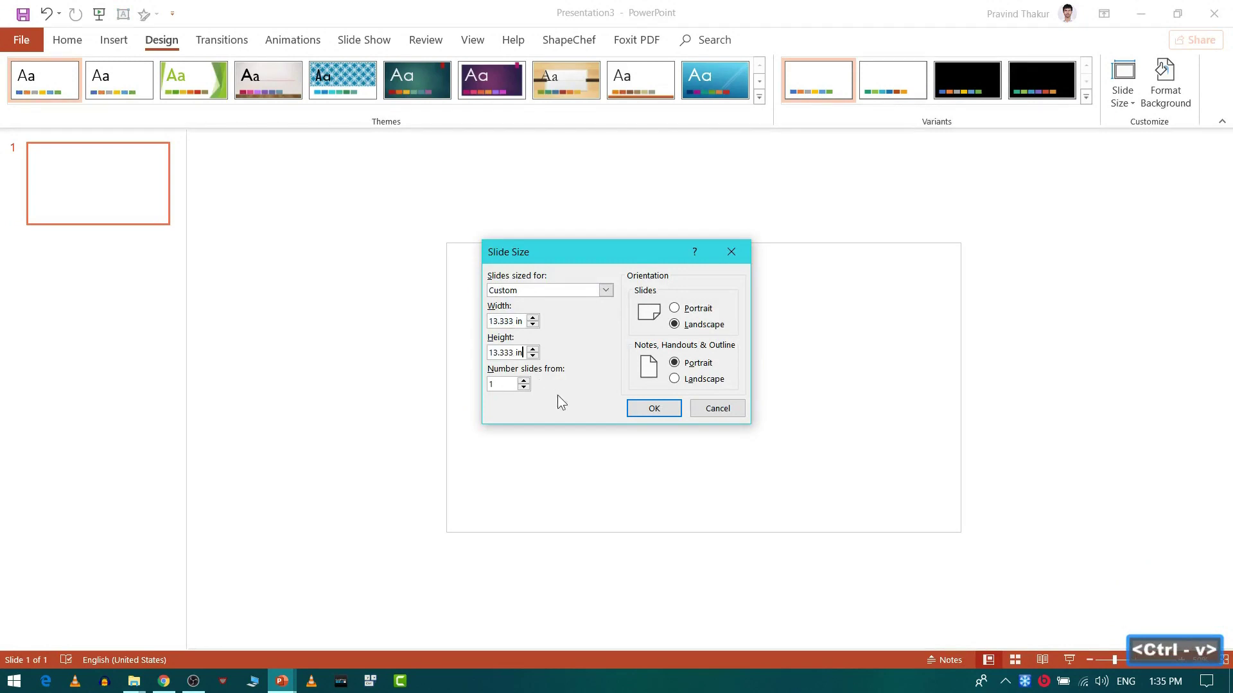
{"action": "key", "text": "ctrl+v"}
{"action": "left_click", "coordinate": [581, 409]}
{"action": "left_click", "coordinate": [649, 420]}
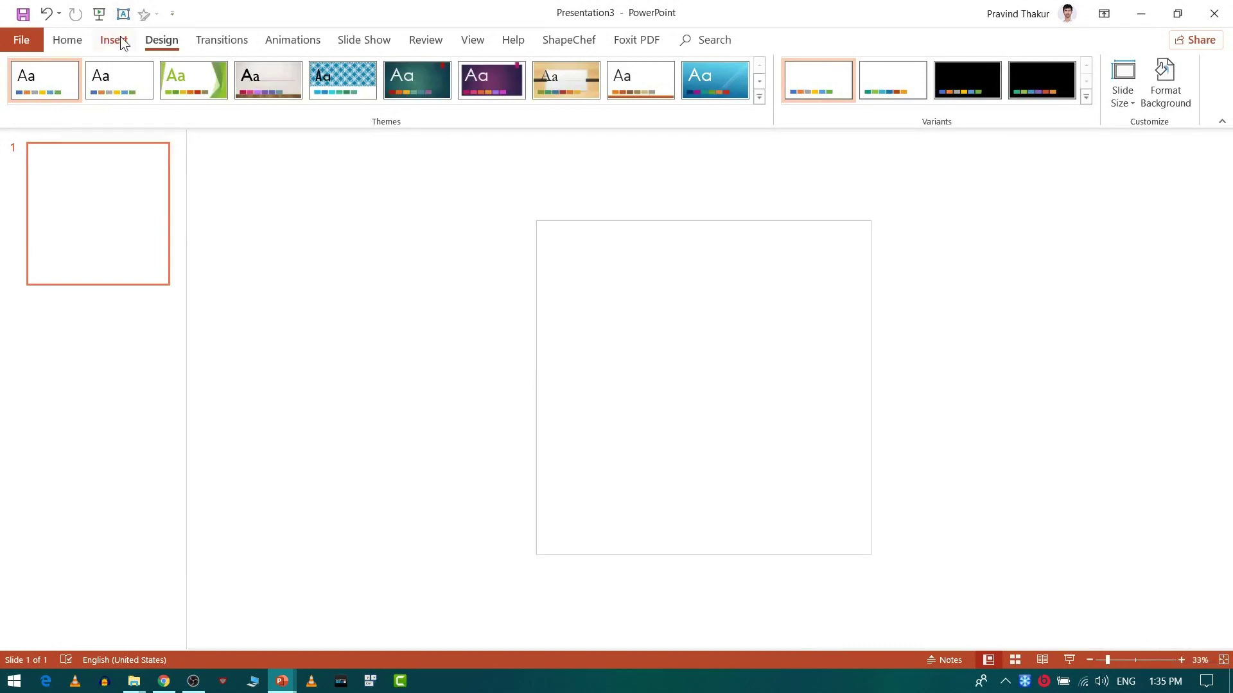
Add a rectangle over the left half with a pale pink fill and no outline.
{"action": "left_click", "coordinate": [125, 43]}
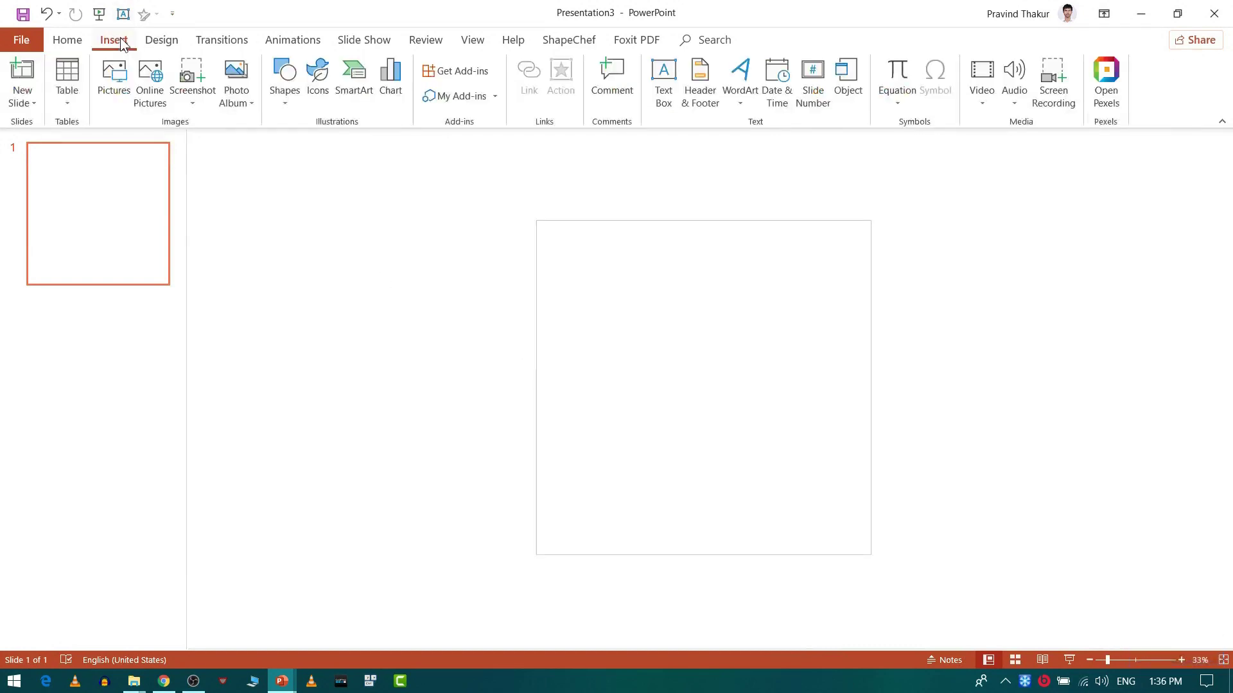
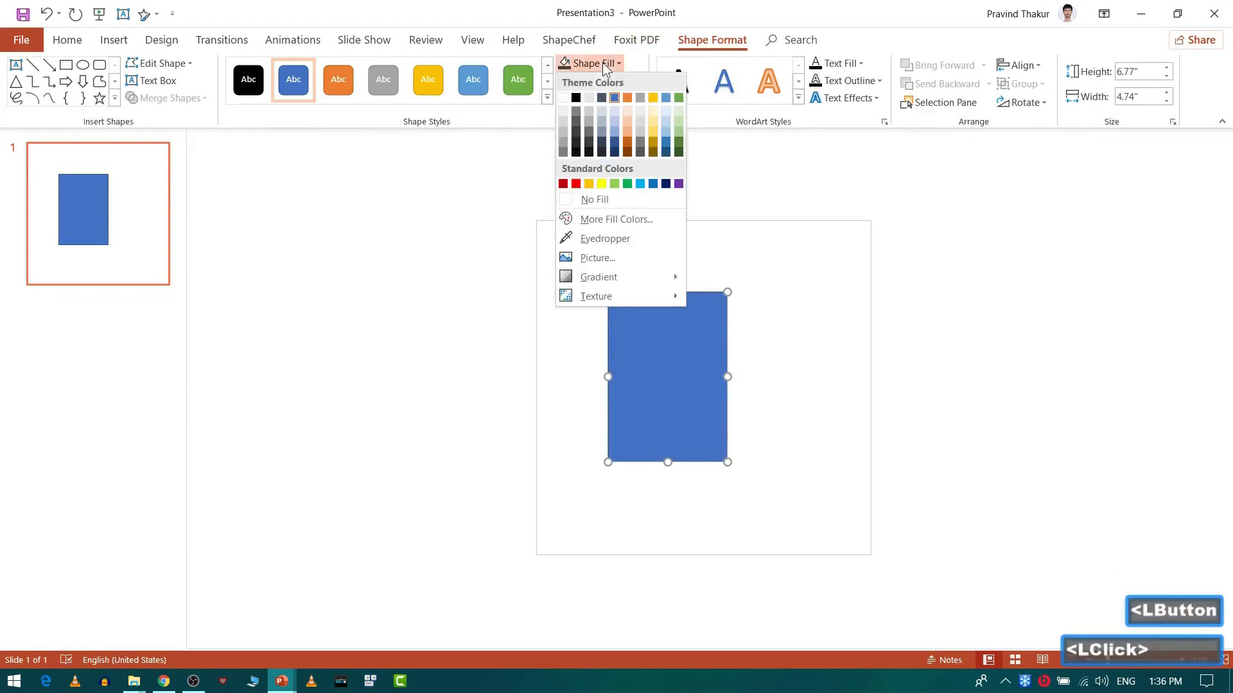
{"action": "left_click", "coordinate": [610, 77]}
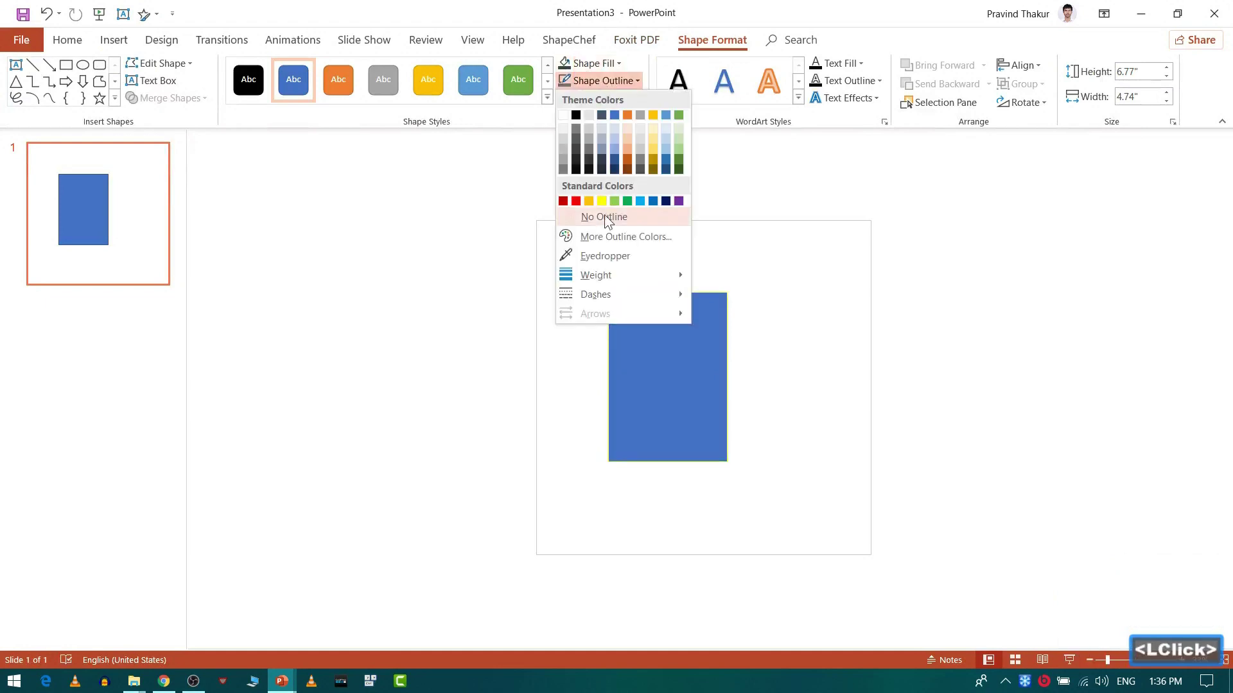
{"action": "double_click", "coordinate": [610, 227]}
{"action": "left_click", "coordinate": [595, 73]}
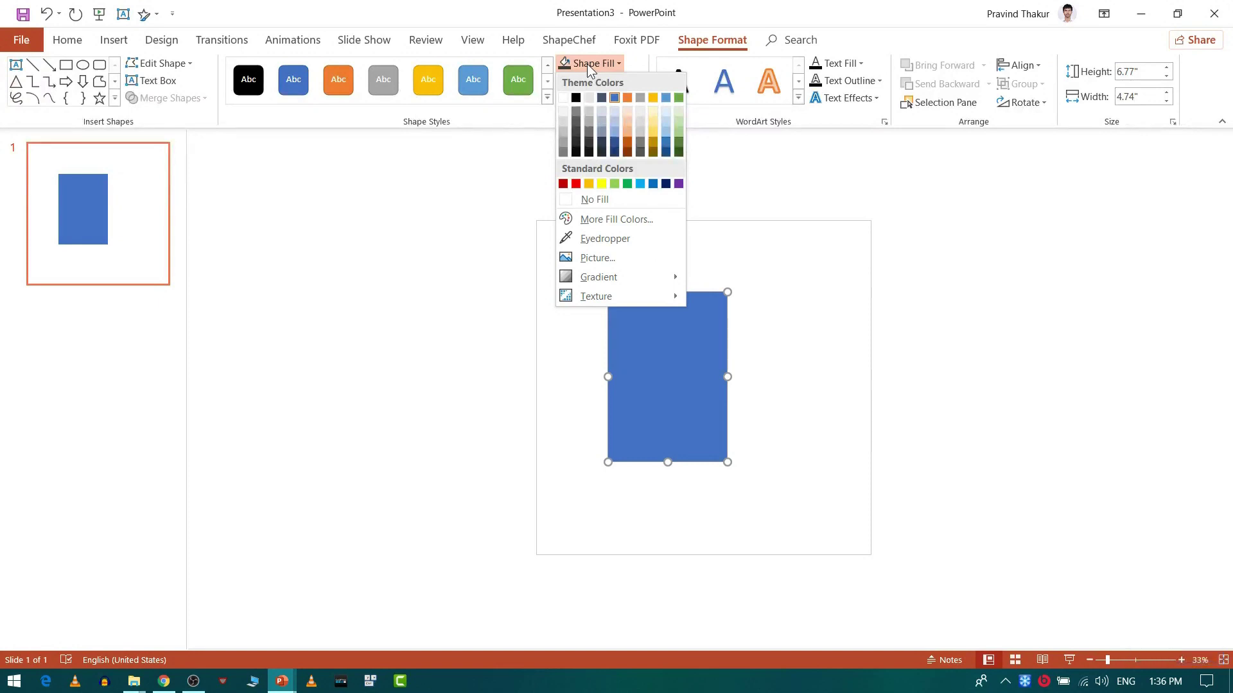
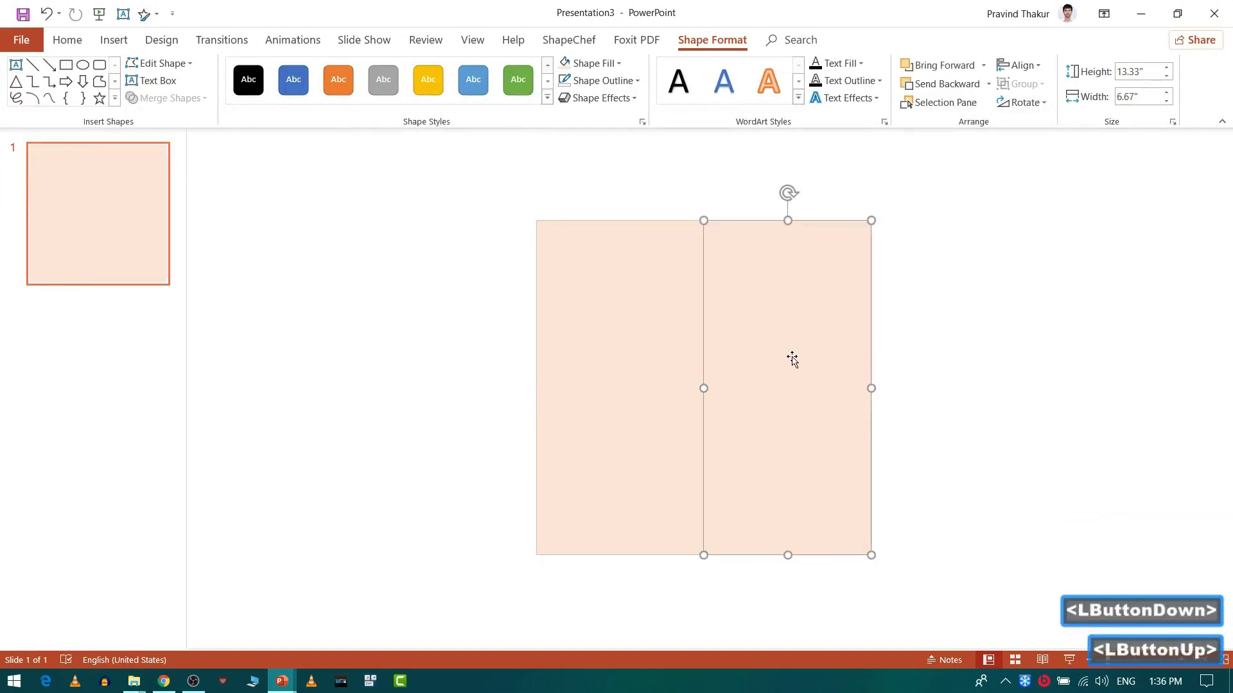
Shrink the duplicated right-hand rectangle inward to 12.46 x 6.15 inches, leaving a narrow border.
{"action": "left_click", "coordinate": [792, 223]}
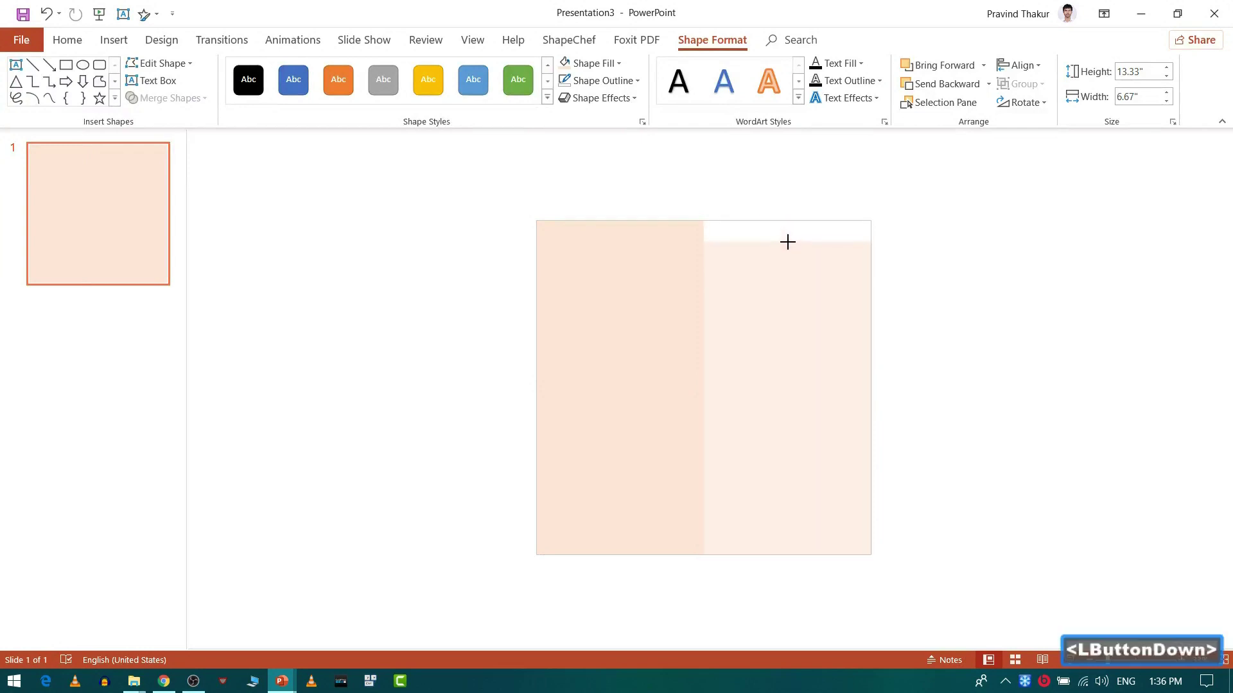
{"action": "left_click", "coordinate": [775, 343]}
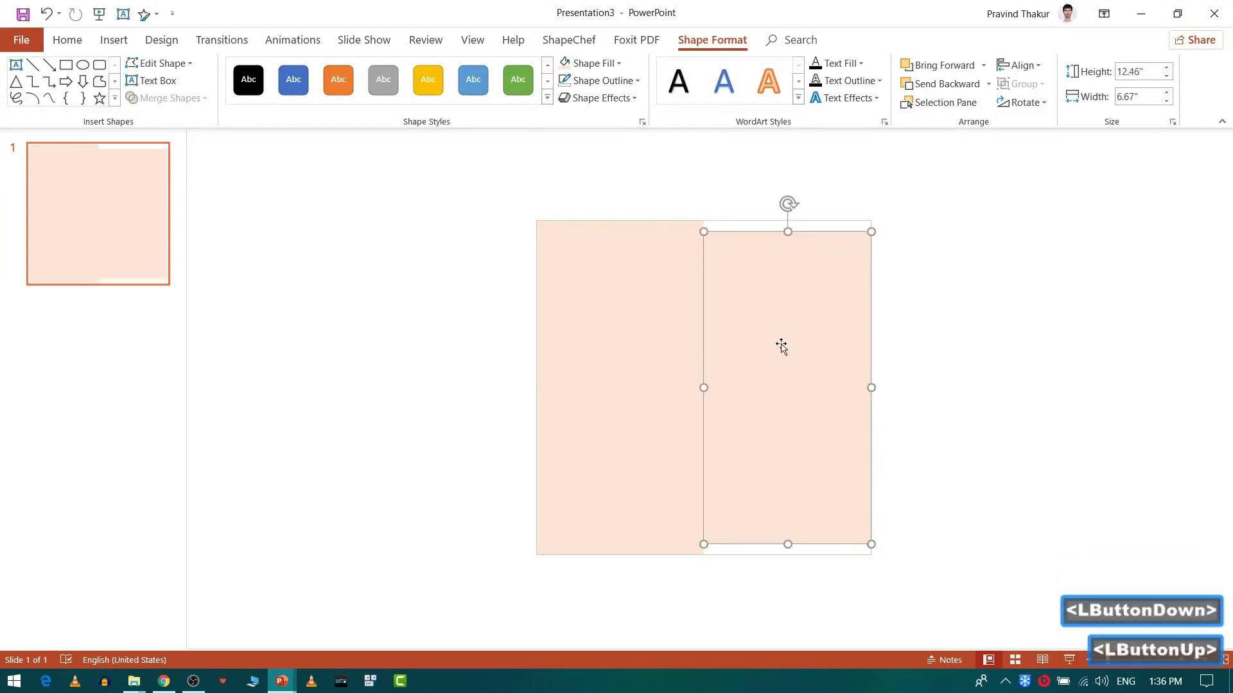
{"action": "left_click", "coordinate": [872, 386]}
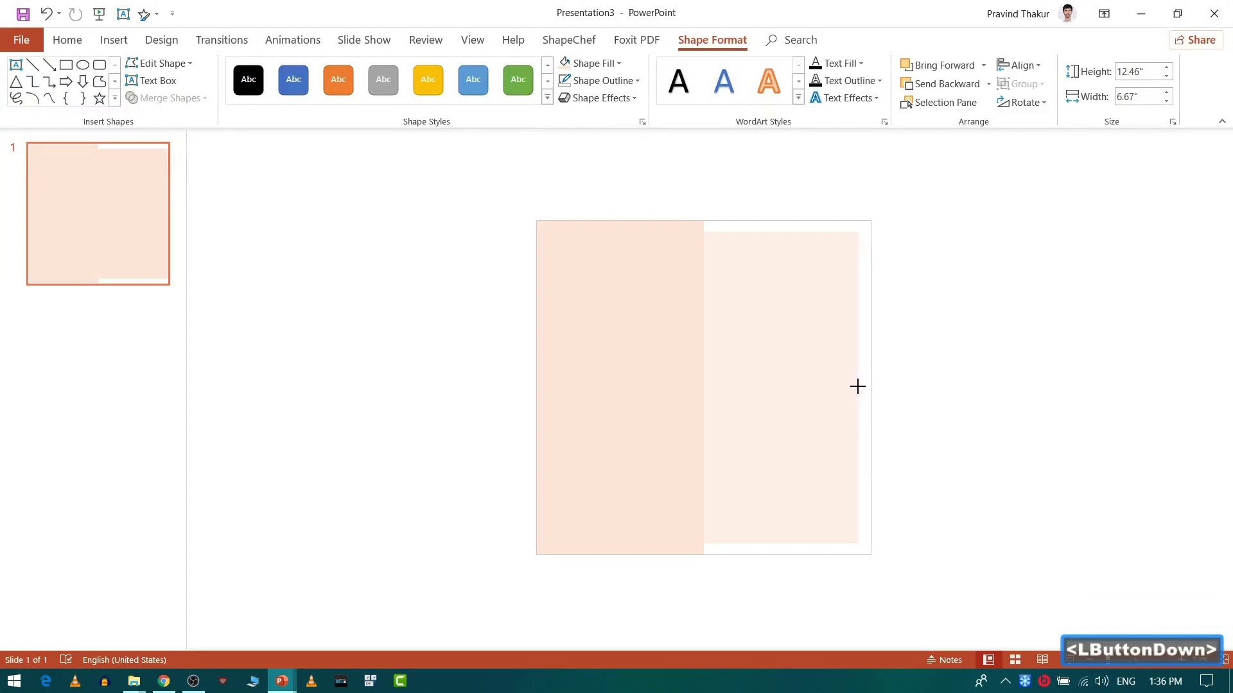
{"action": "left_click", "coordinate": [861, 387]}
{"action": "left_click", "coordinate": [465, 392]}
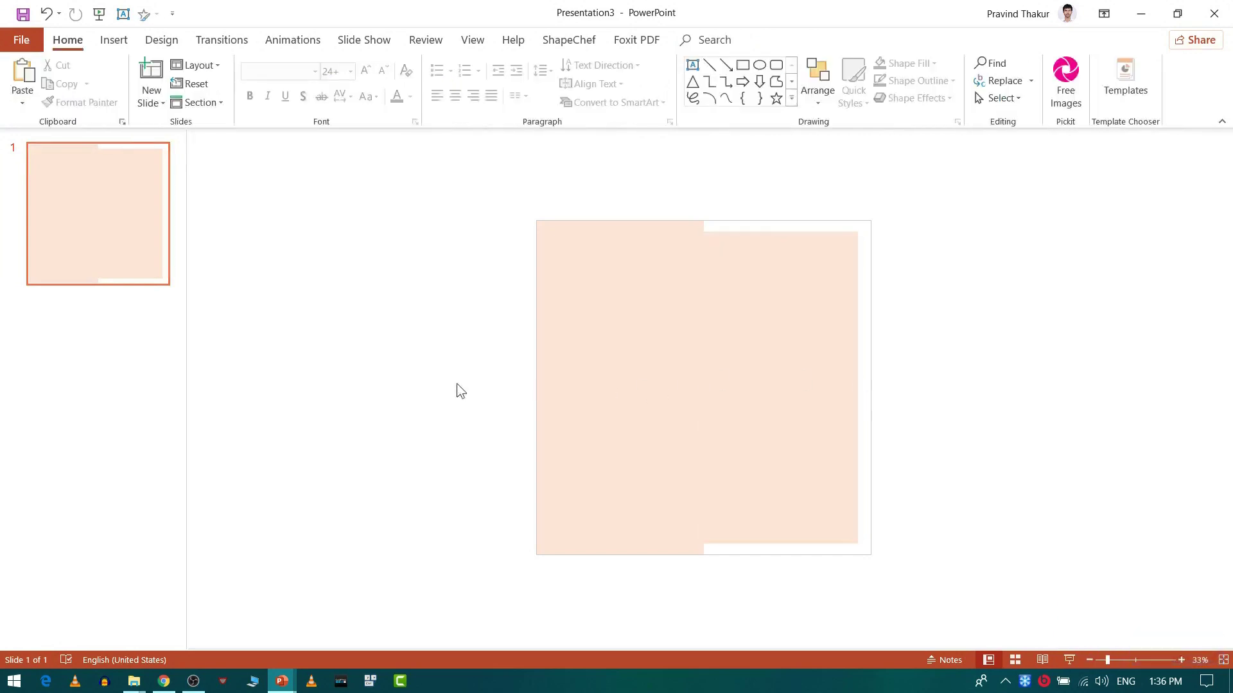
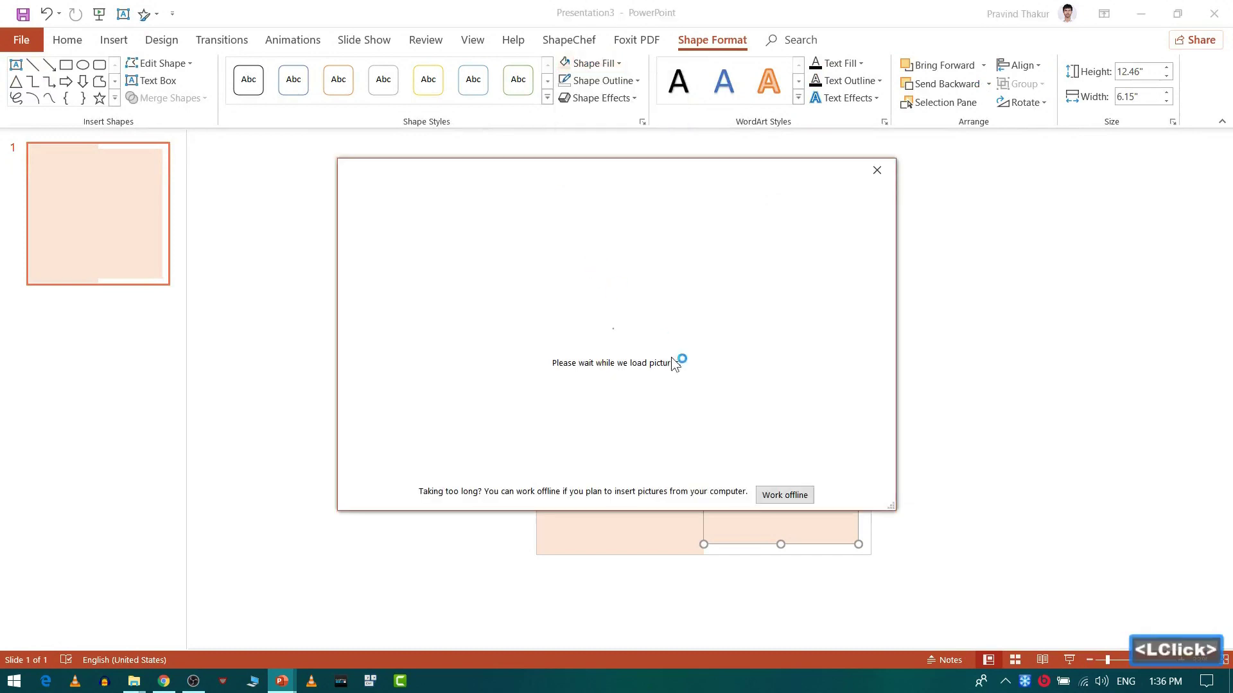
Fill the inset right rectangle with the model photo from the computer, cropped with Fill to avoid stretching.
{"action": "left_click", "coordinate": [791, 495]}
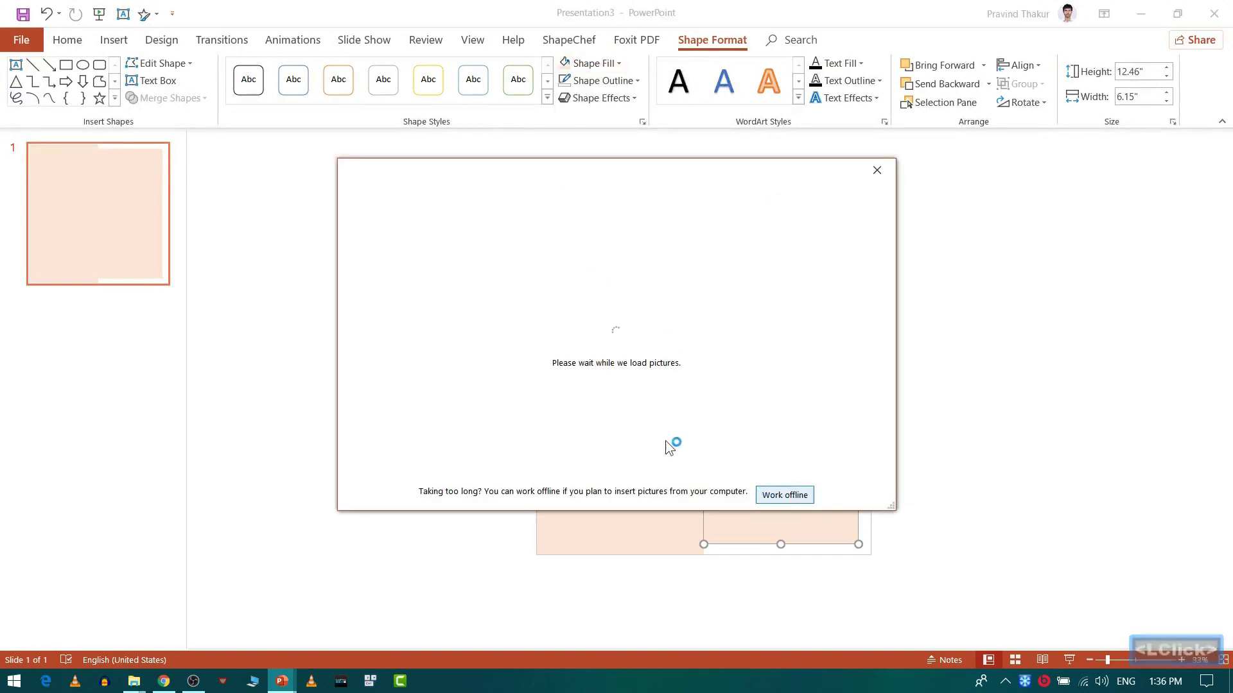
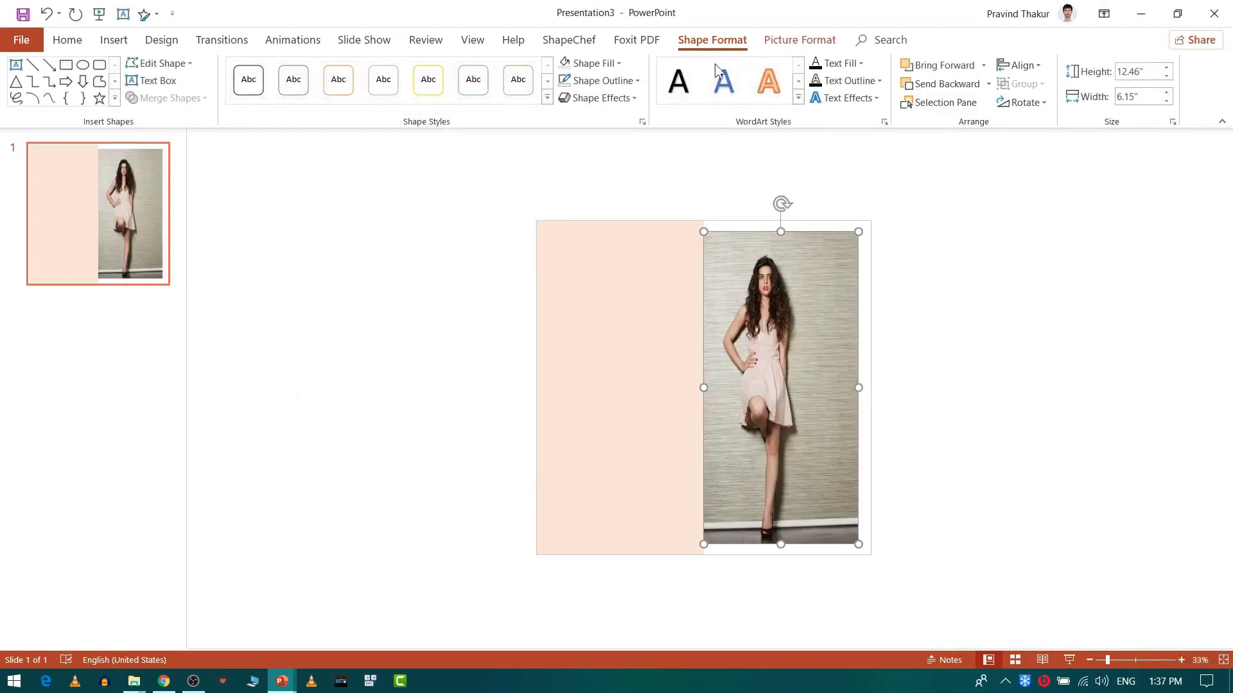
{"action": "left_click", "coordinate": [823, 38]}
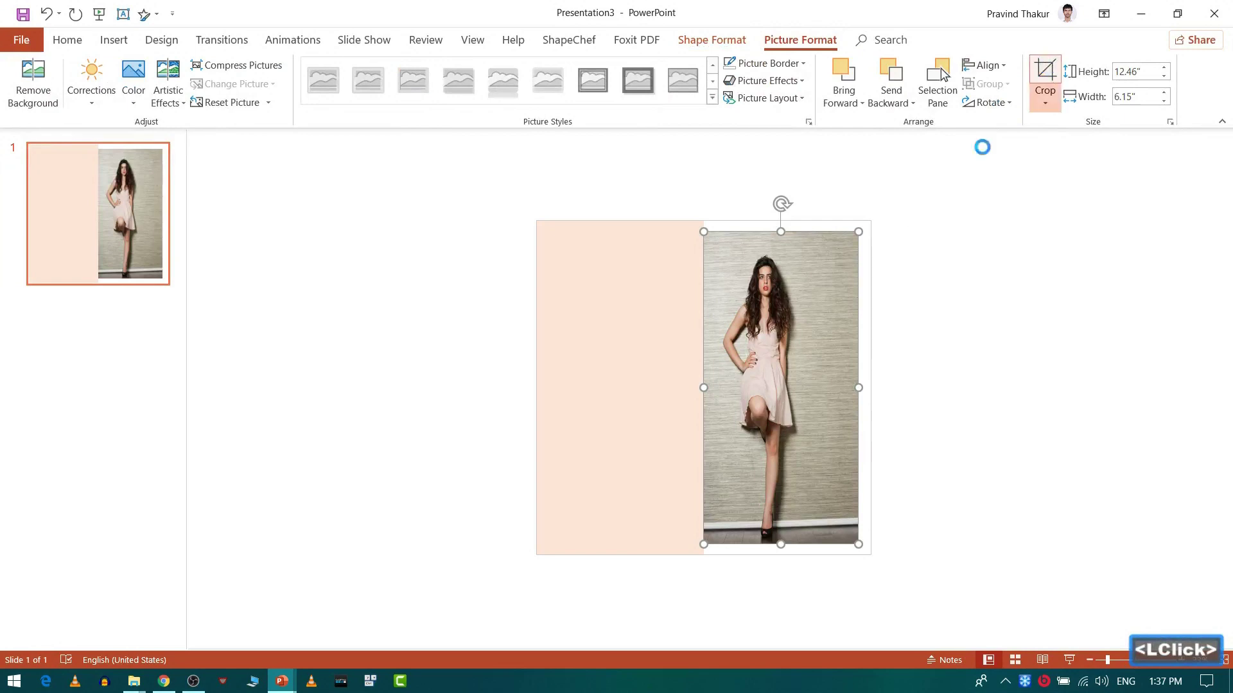
{"action": "double_click", "coordinate": [865, 228]}
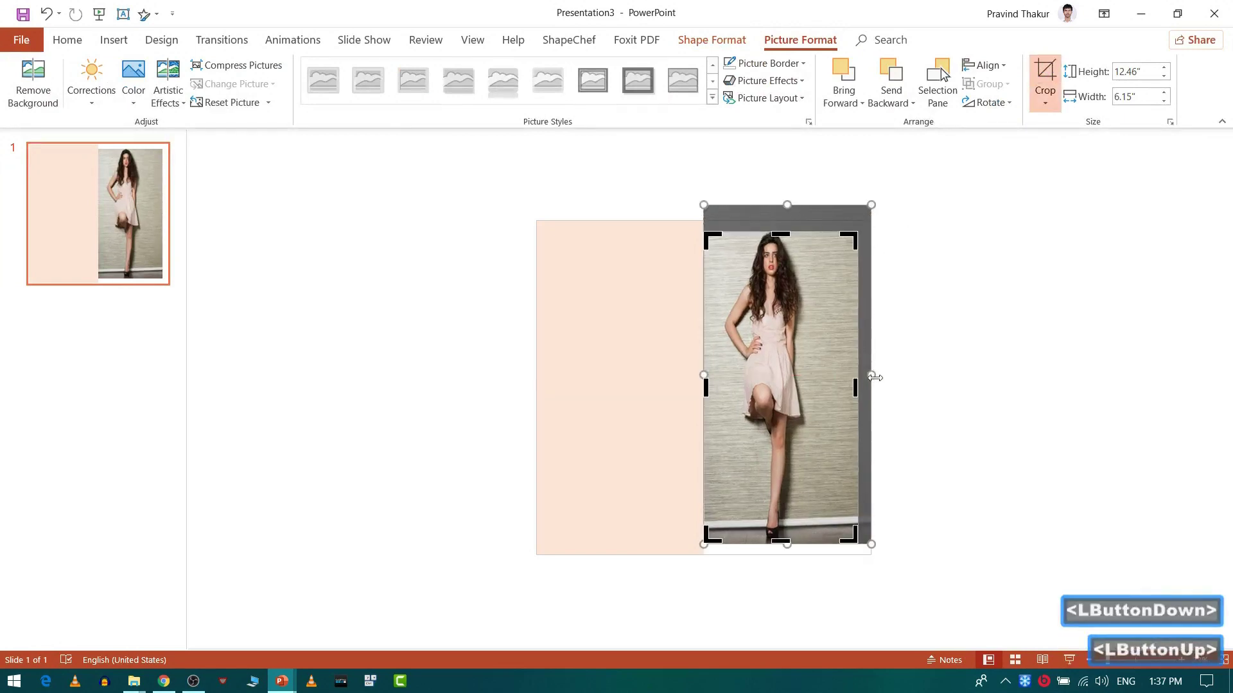
{"action": "double_click", "coordinate": [949, 76]}
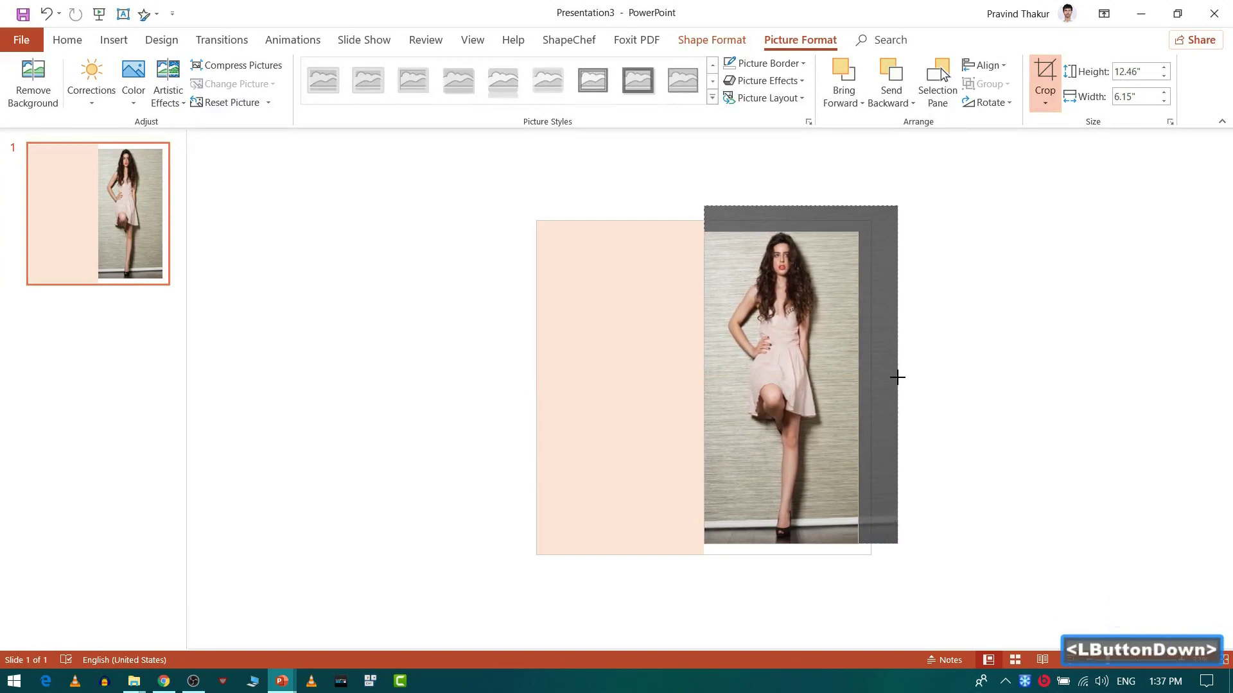
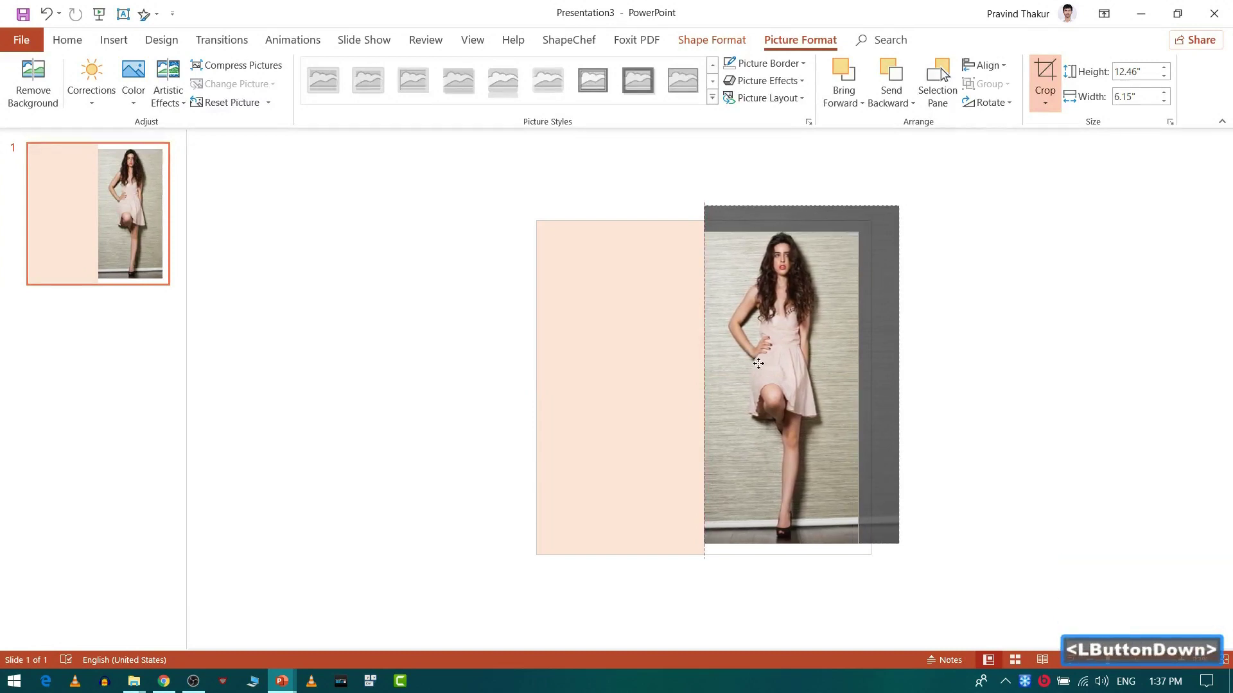
{"action": "left_click", "coordinate": [1016, 499]}
{"action": "left_click", "coordinate": [497, 382]}
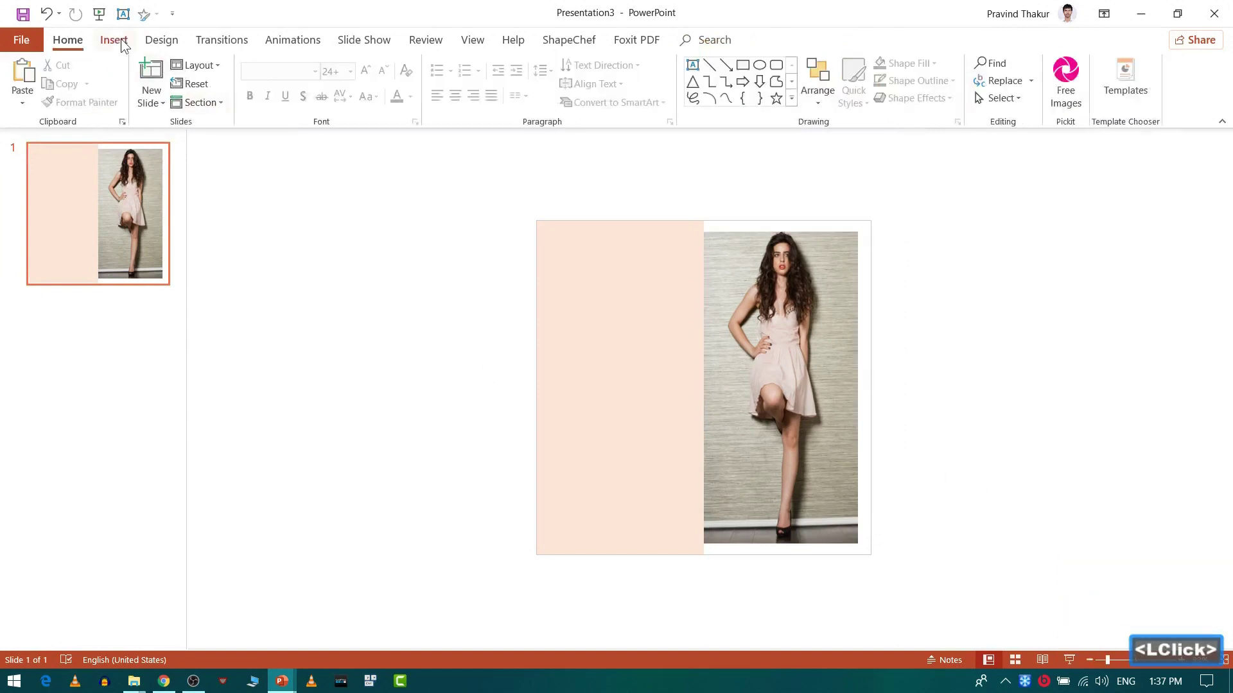
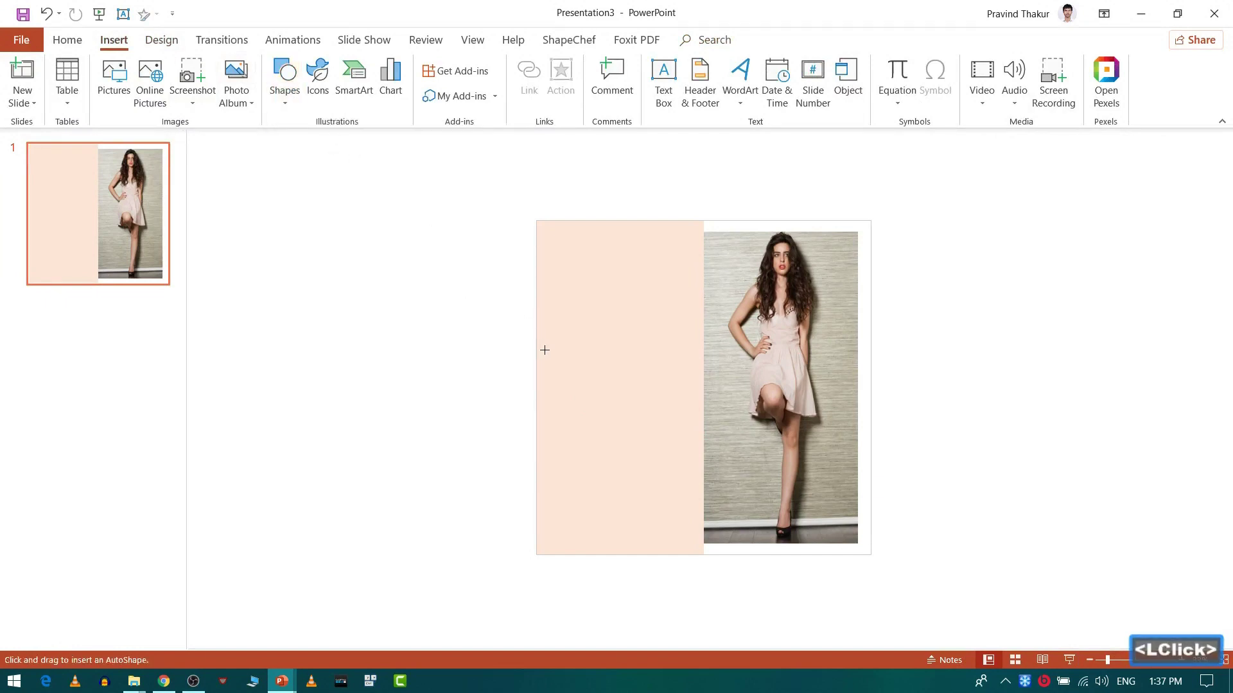
Draw a thin bar near the bottom of the pink panel and fill it dark grey.
{"action": "left_click", "coordinate": [548, 350]}
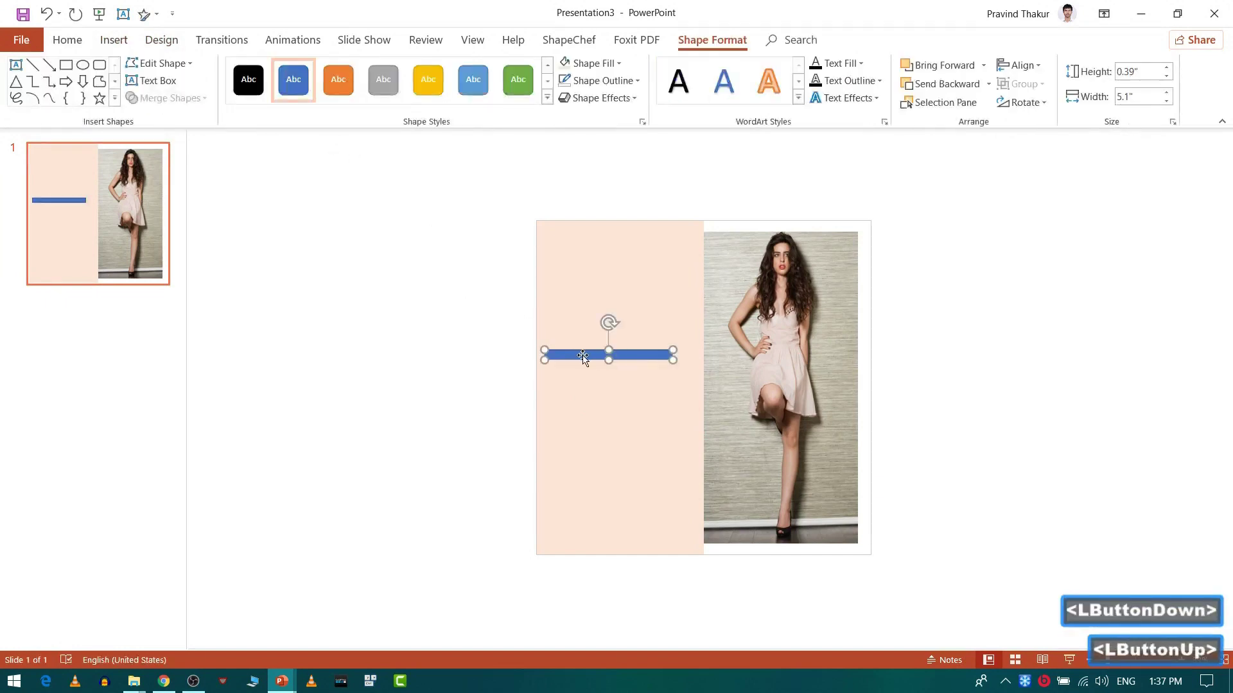
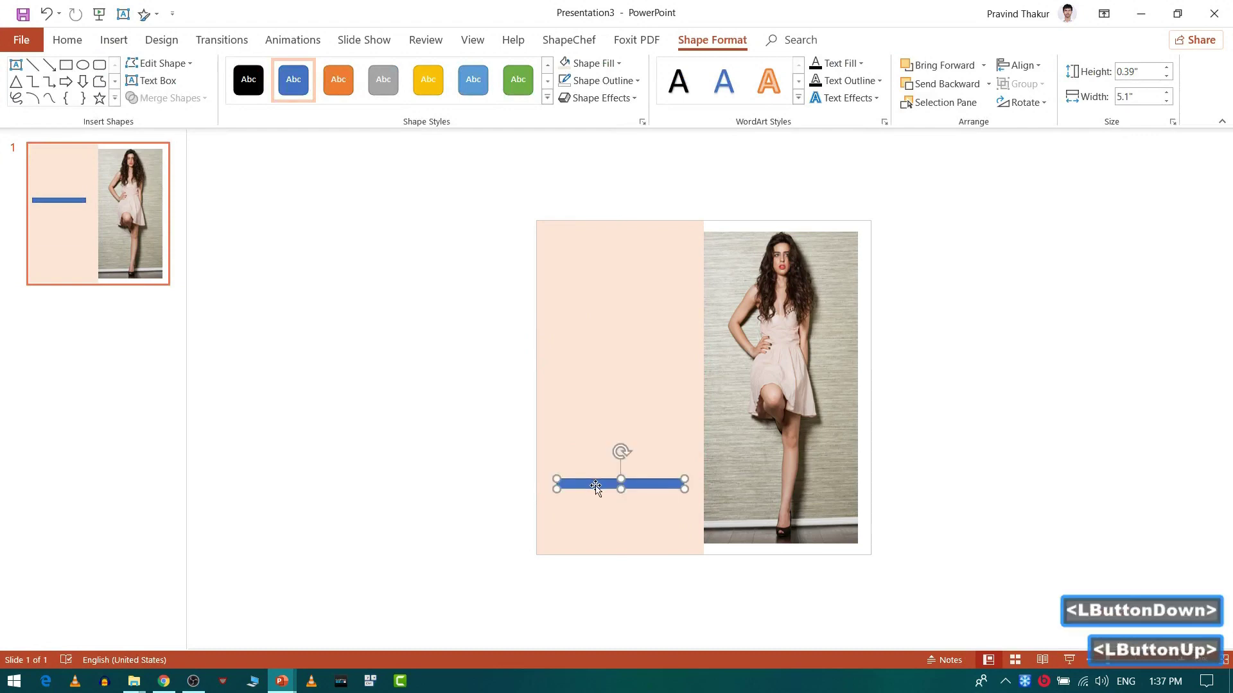
{"action": "left_click", "coordinate": [599, 67]}
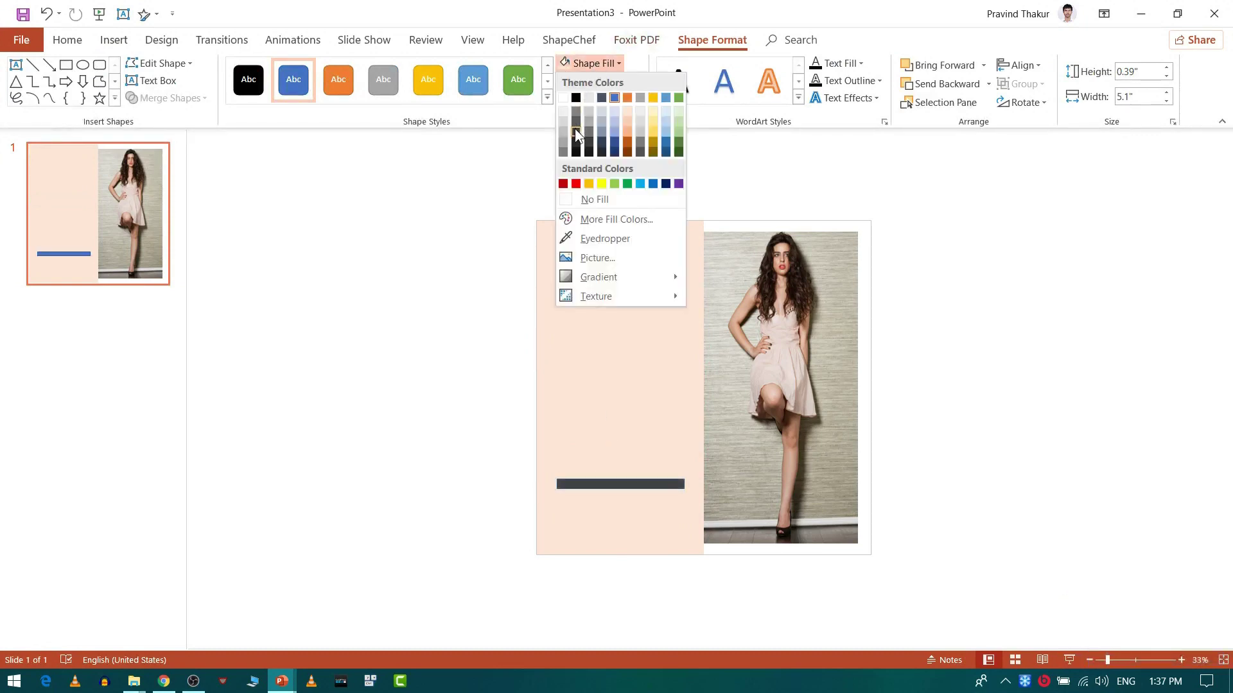
{"action": "left_click", "coordinate": [580, 133]}
{"action": "left_click", "coordinate": [595, 88]}
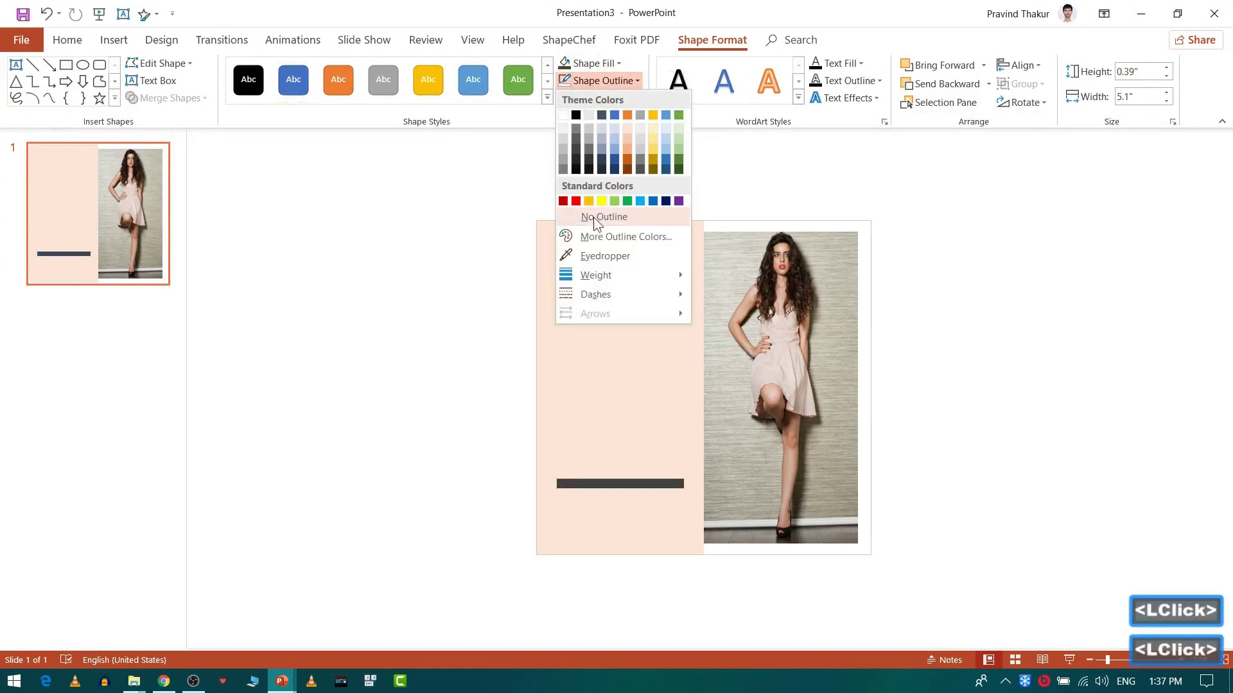
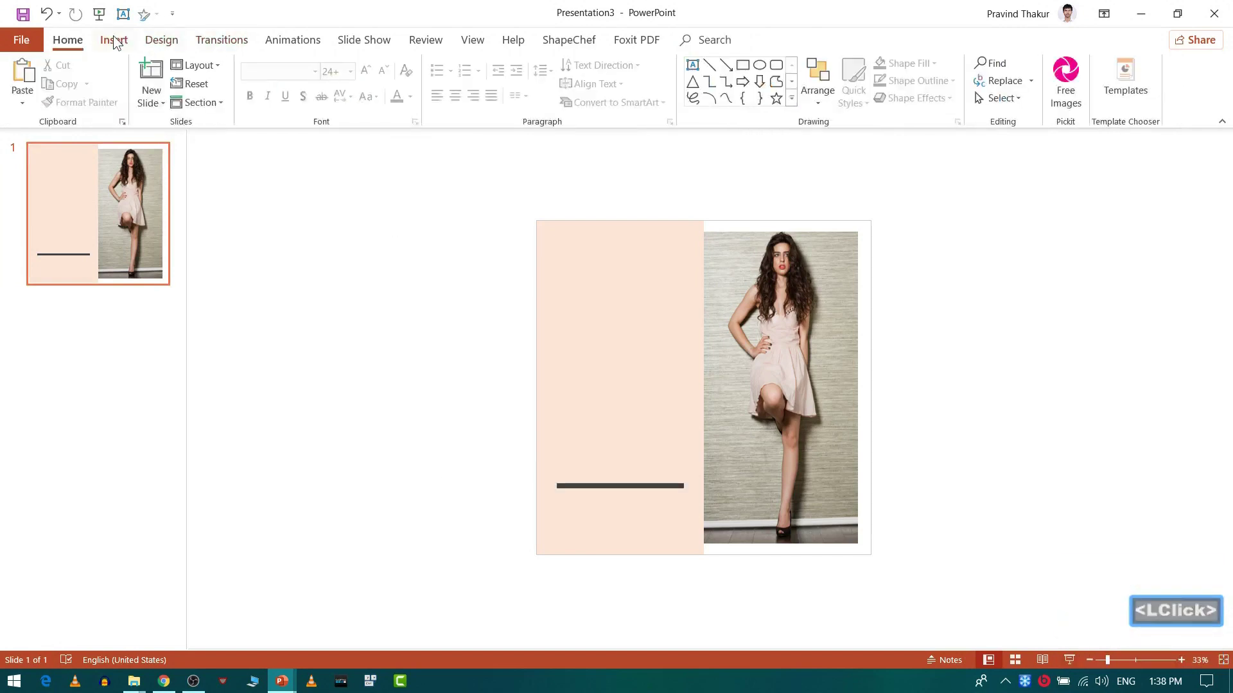
Draw a thin straight line across the upper pink panel with a dark grey outline.
{"action": "left_click", "coordinate": [118, 39]}
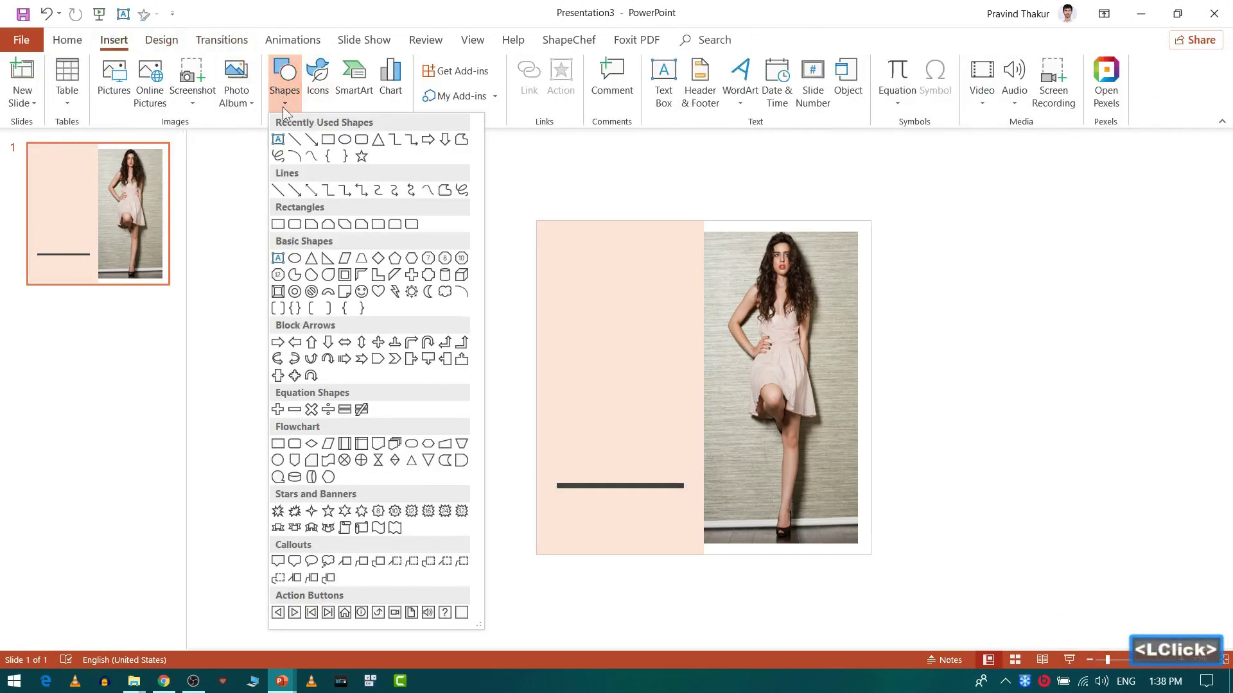
{"action": "left_click", "coordinate": [299, 149]}
{"action": "left_click", "coordinate": [559, 311]}
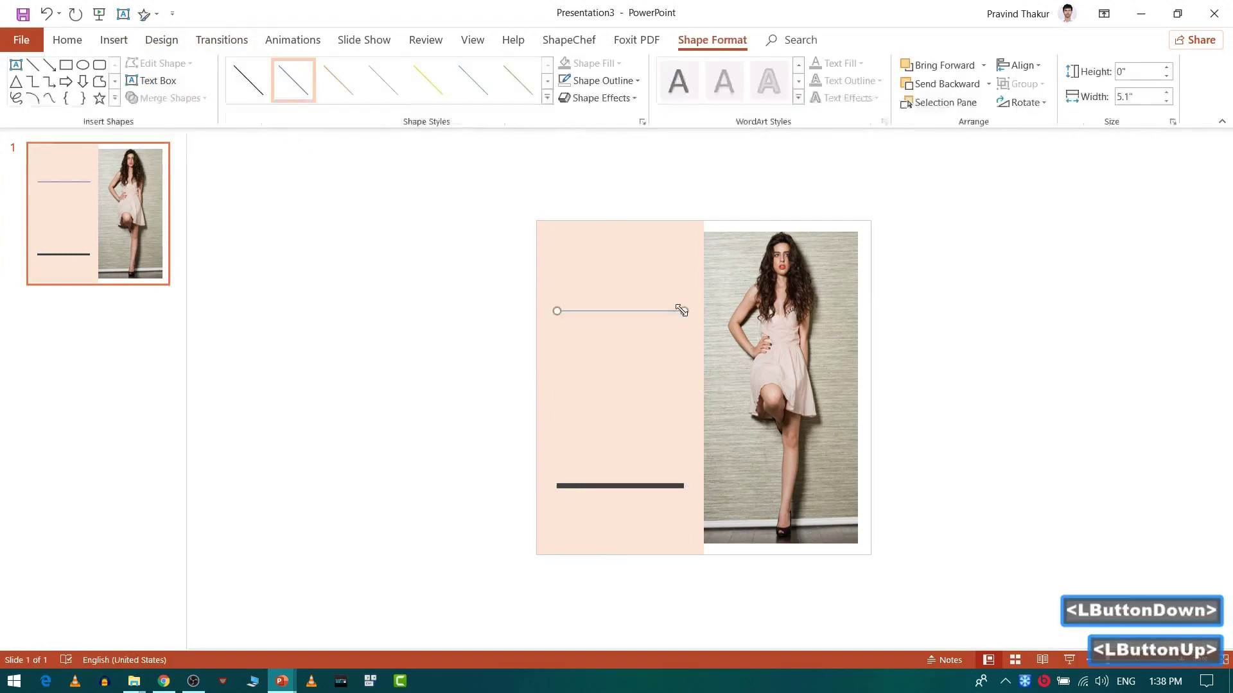
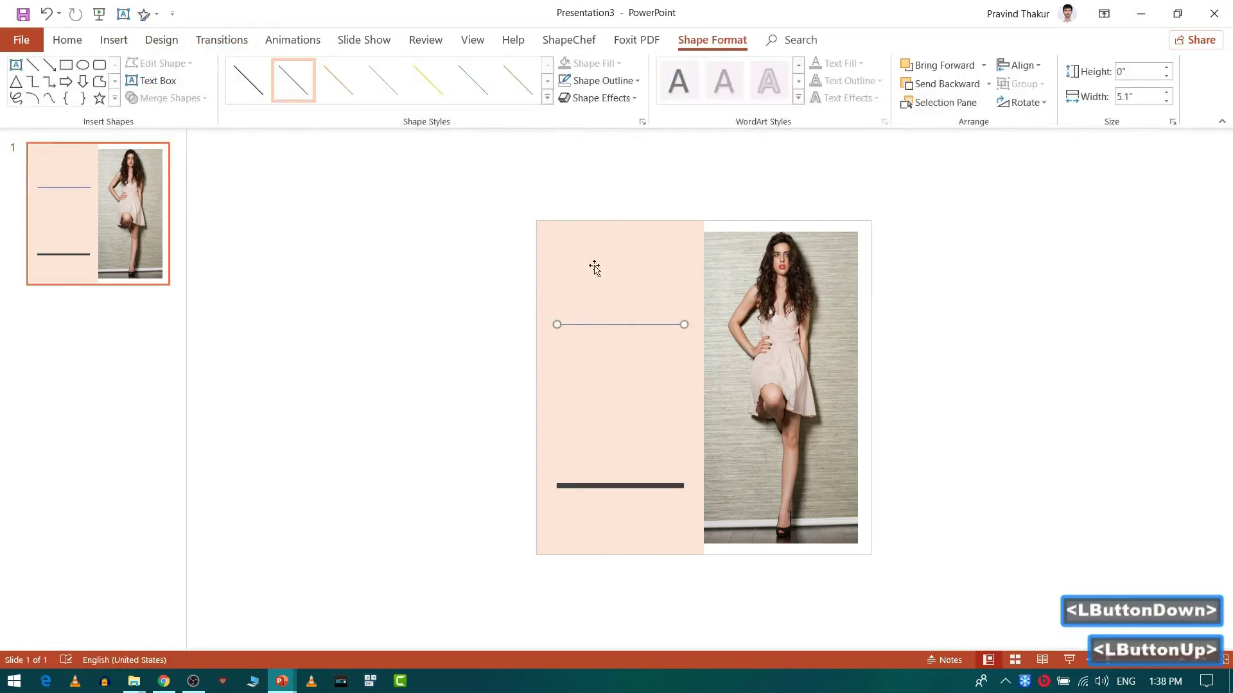
{"action": "key", "text": "p"}
{"action": "left_click", "coordinate": [611, 84]}
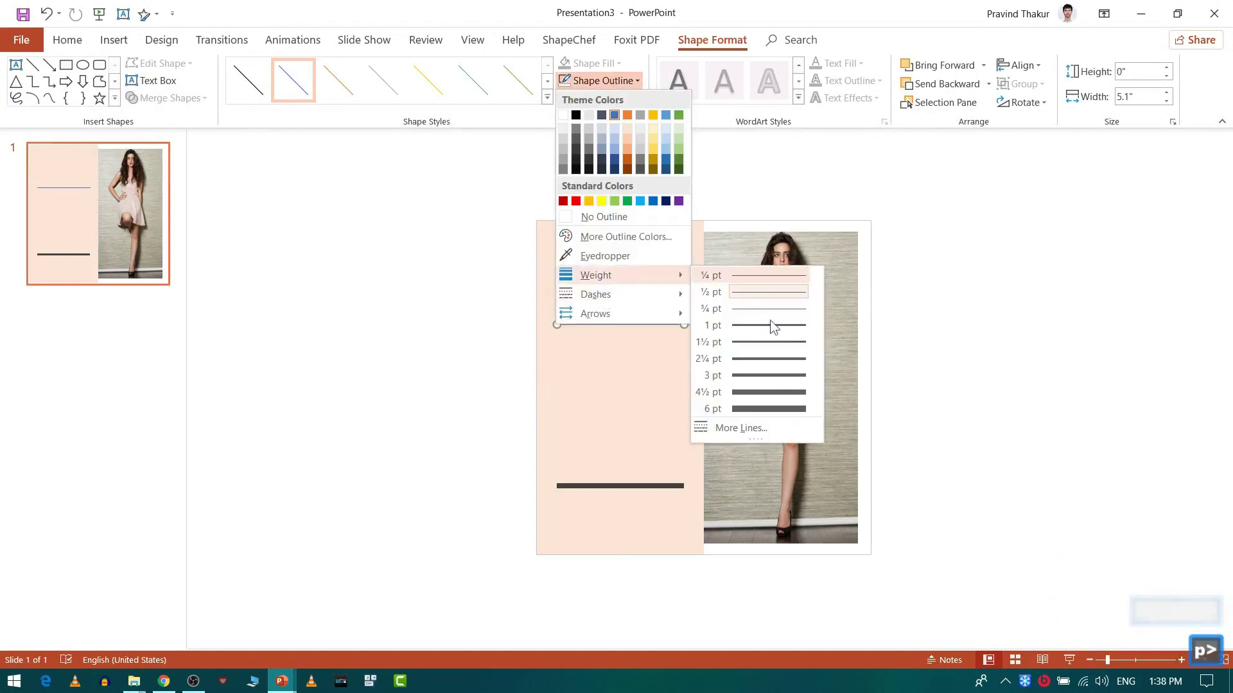
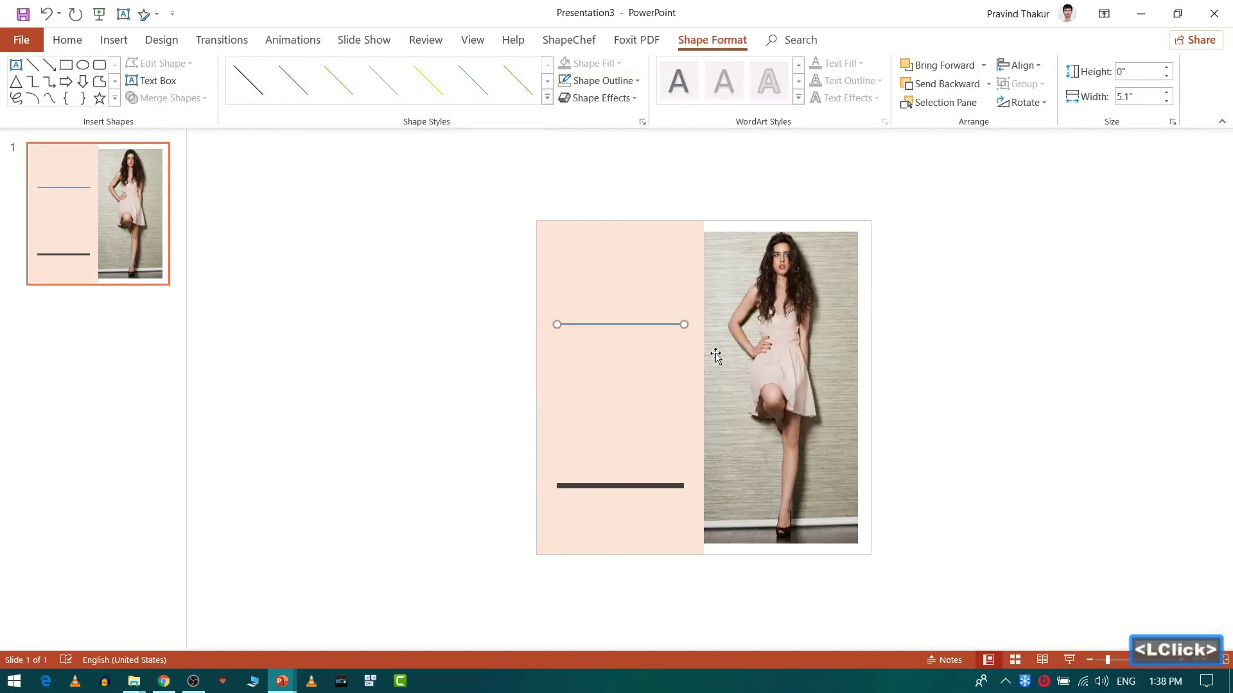
{"action": "left_click", "coordinate": [610, 90]}
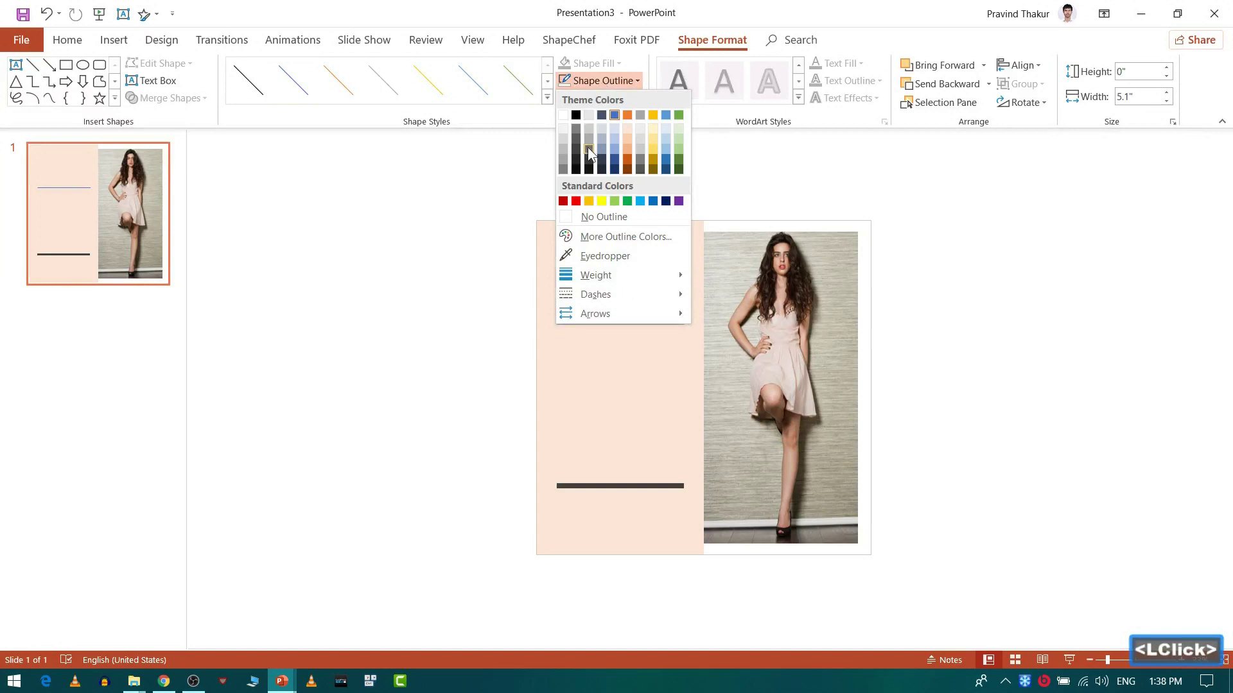
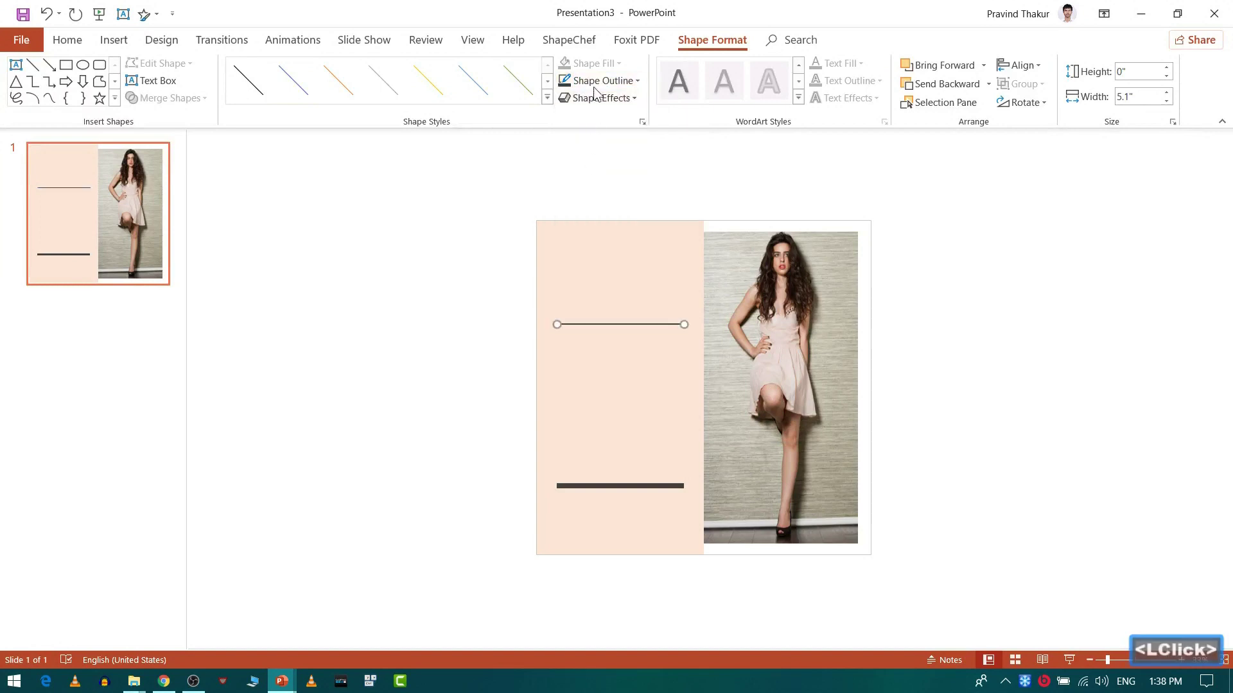
Duplicate the thin line for a matching copy above the thick bottom bar.
{"action": "left_click", "coordinate": [602, 91]}
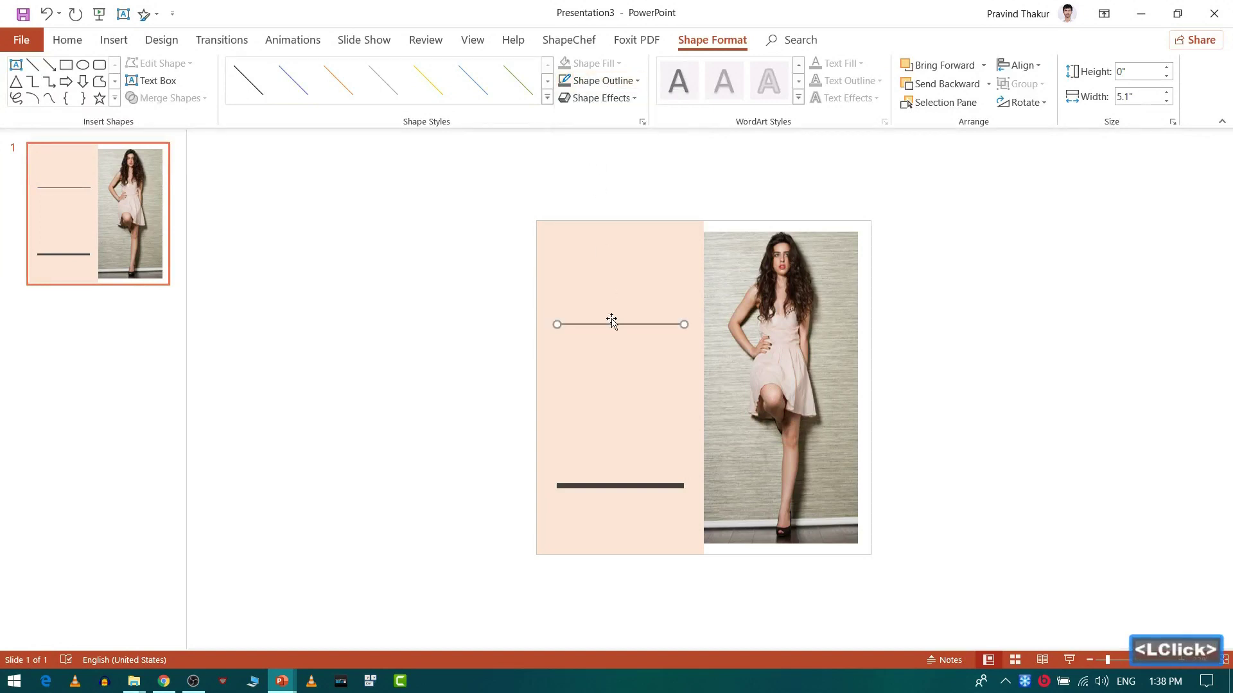
{"action": "key", "text": "ctrl+d"}
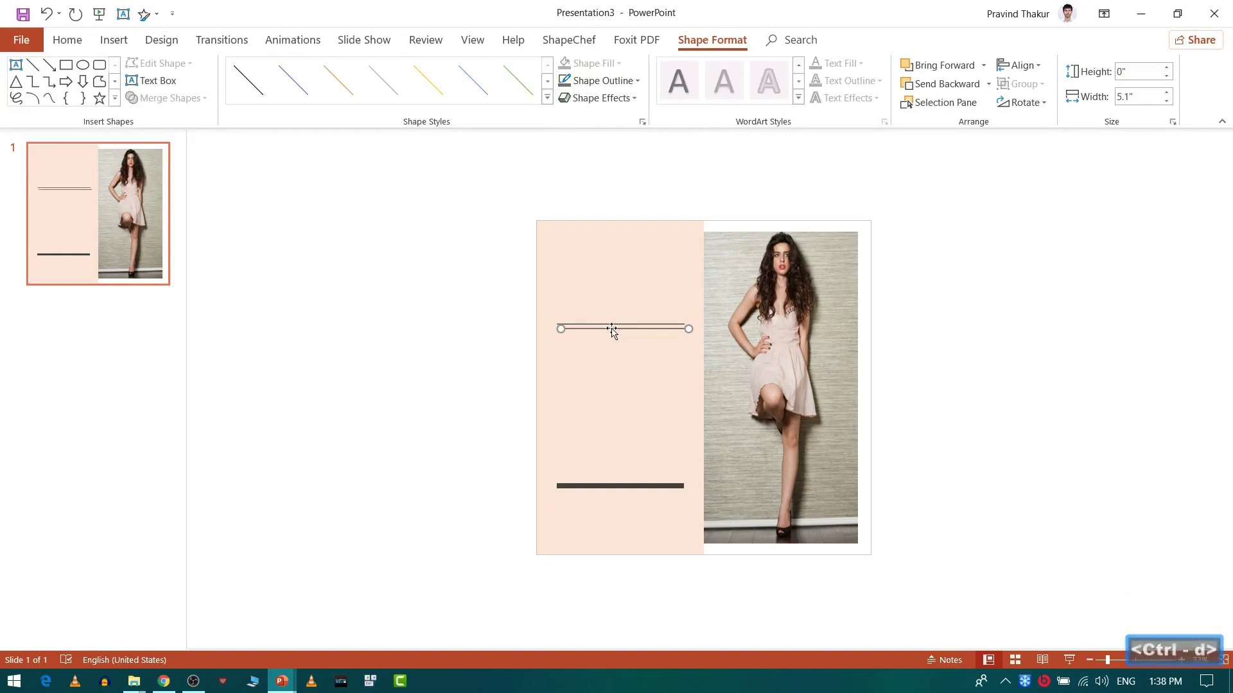
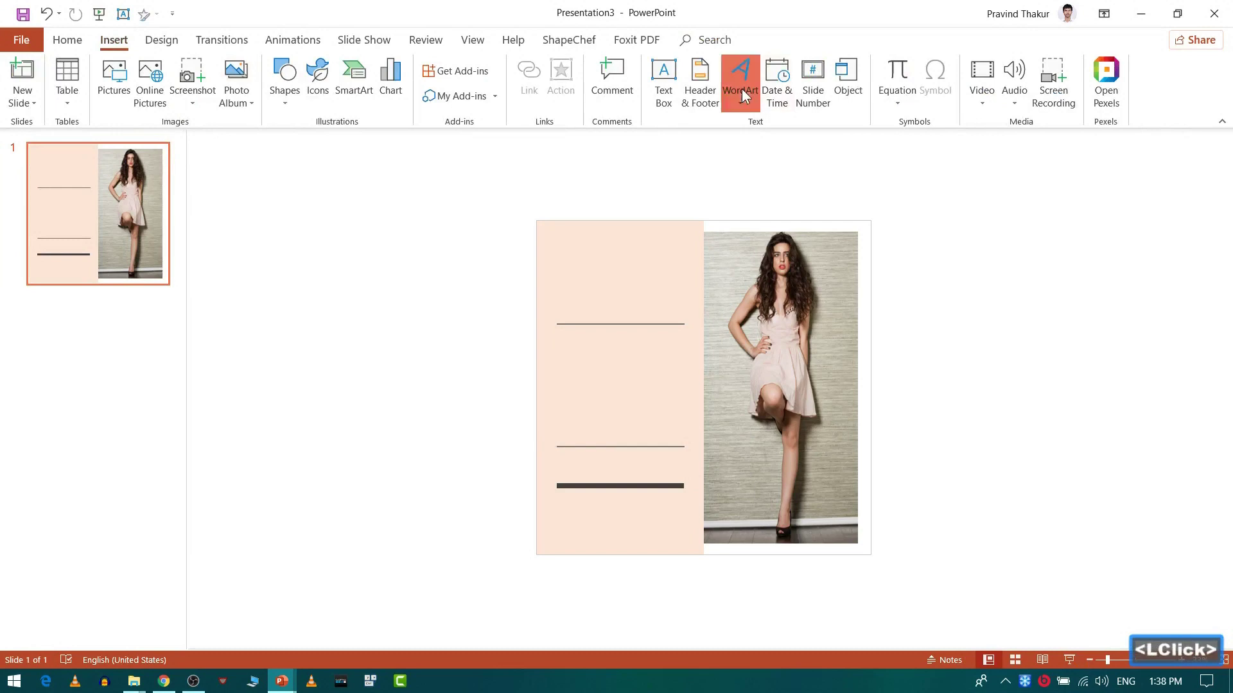
Add a WordArt POWERPOINT PLANET title and reduce its font size to 20.
{"action": "left_click", "coordinate": [753, 140]}
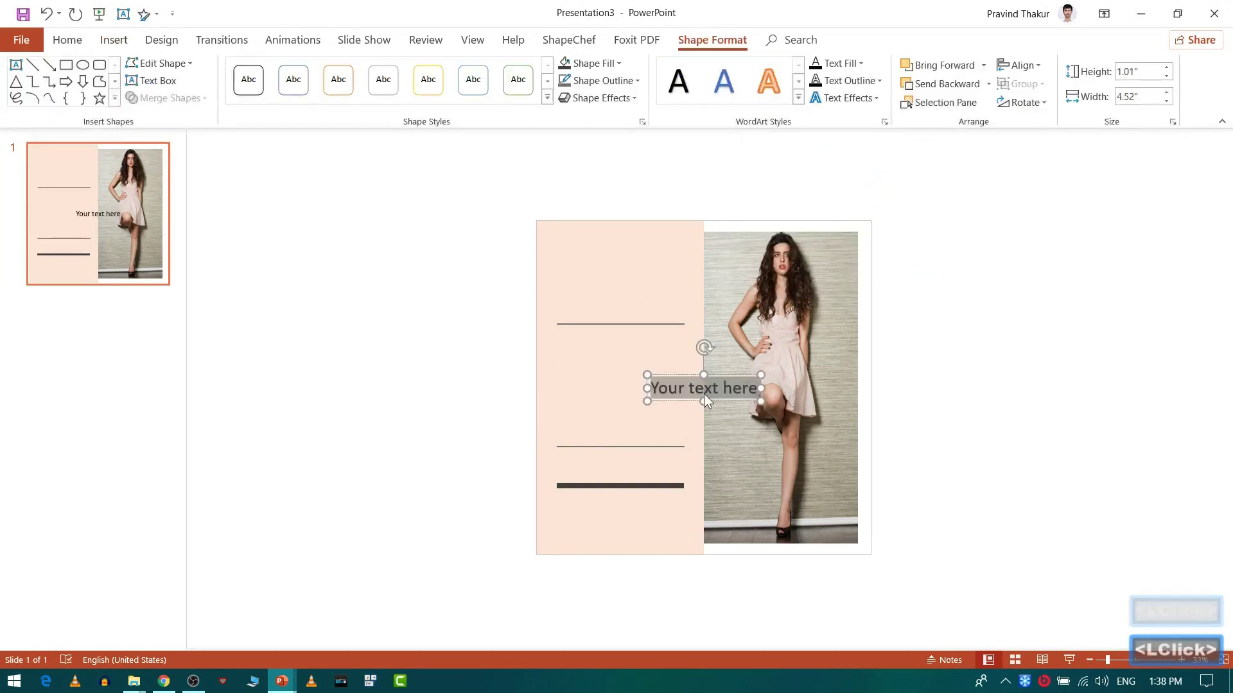
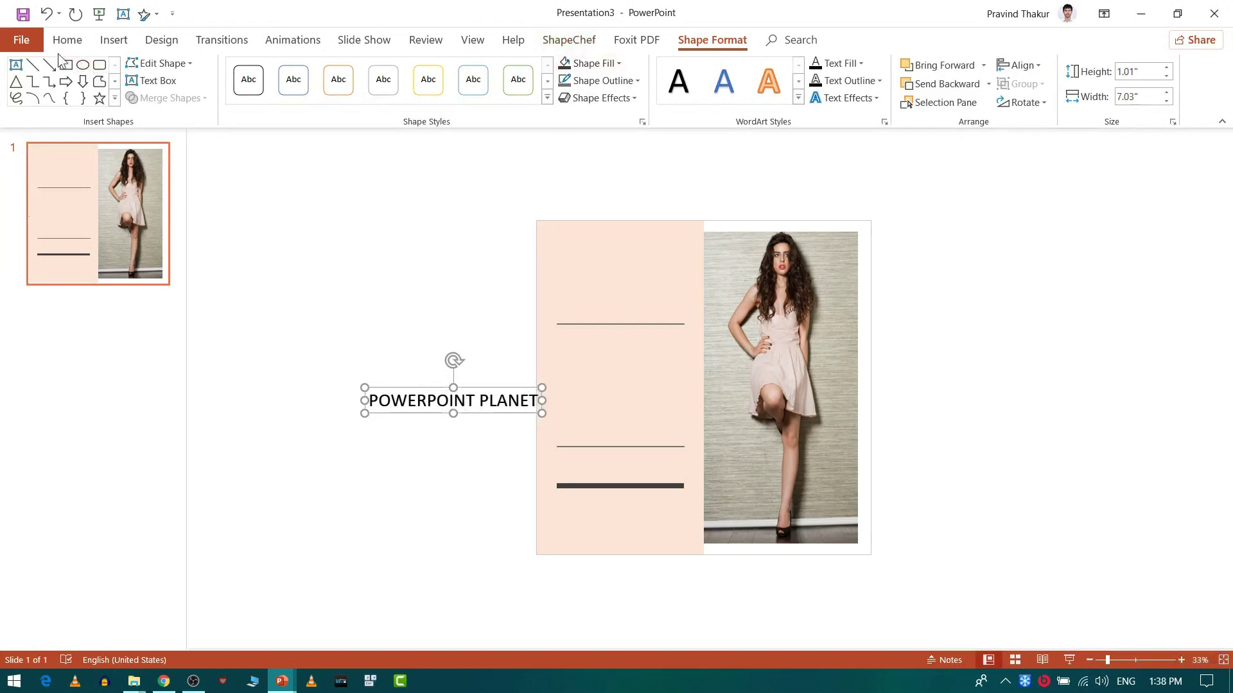
{"action": "left_click", "coordinate": [72, 48]}
{"action": "left_click", "coordinate": [391, 80]}
{"action": "double_click", "coordinate": [388, 76]}
{"action": "left_click", "coordinate": [389, 76]}
{"action": "double_click", "coordinate": [389, 76]}
{"action": "left_click", "coordinate": [388, 77]}
{"action": "double_click", "coordinate": [388, 77]}
{"action": "left_click", "coordinate": [389, 77]}
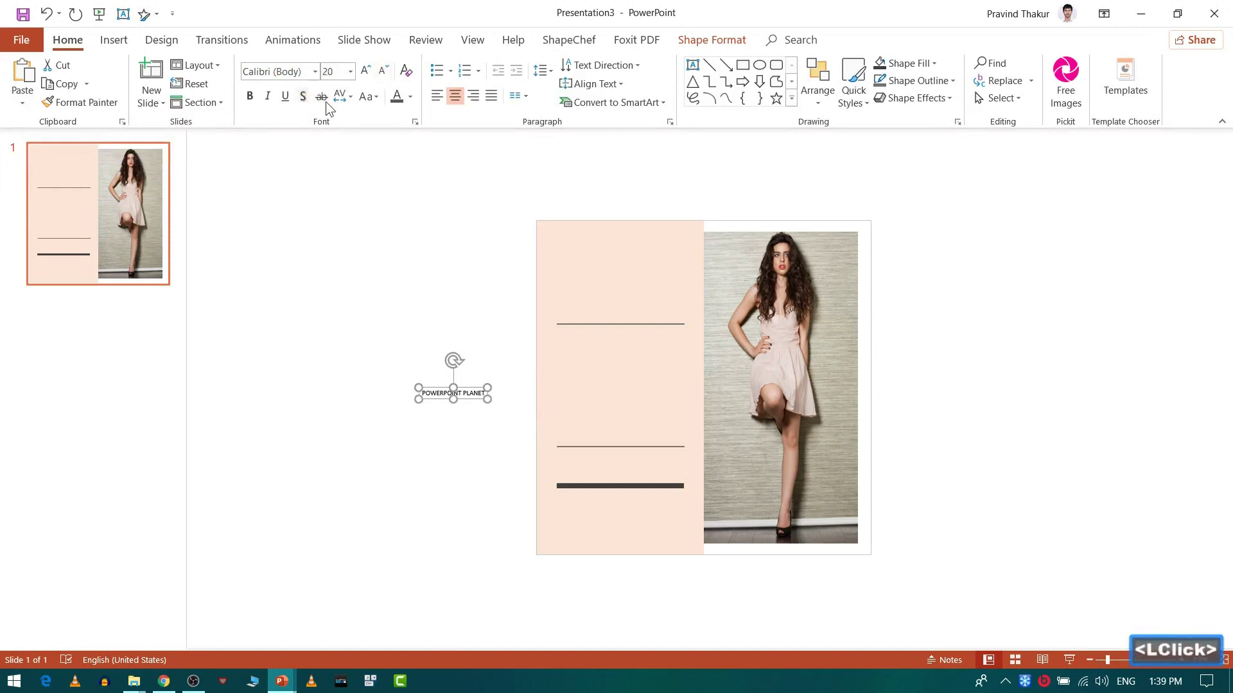
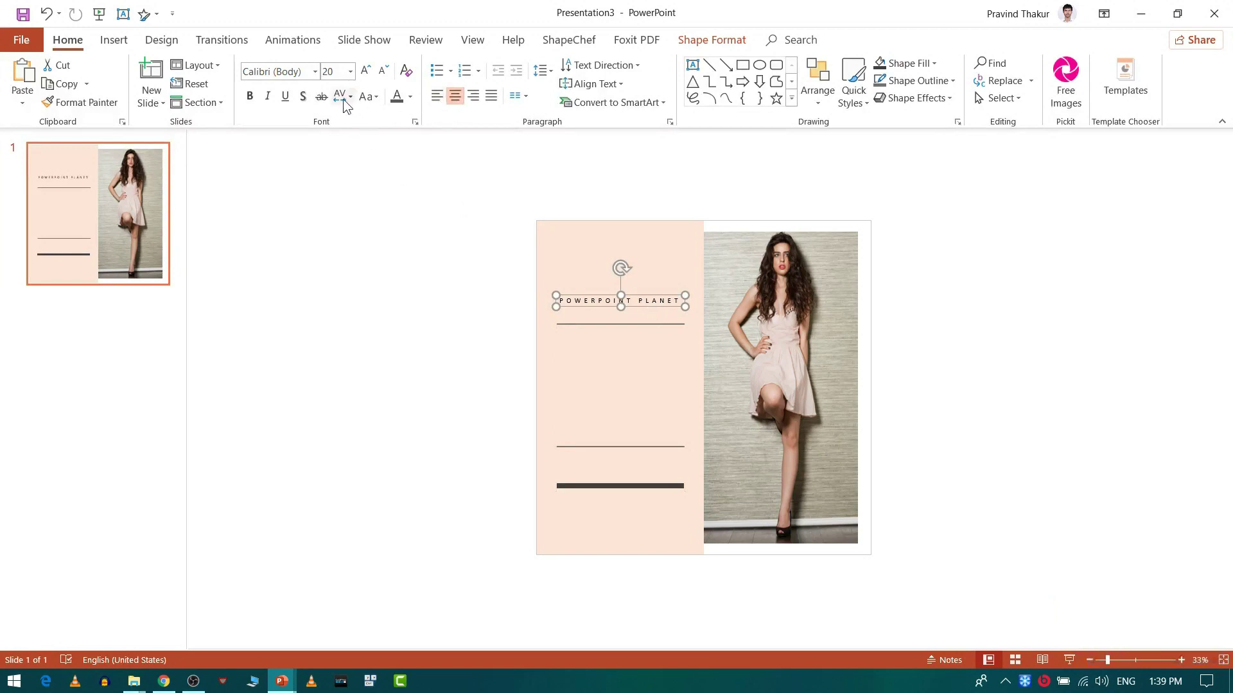
Colour the title text dark grey.
{"action": "left_click", "coordinate": [422, 108]}
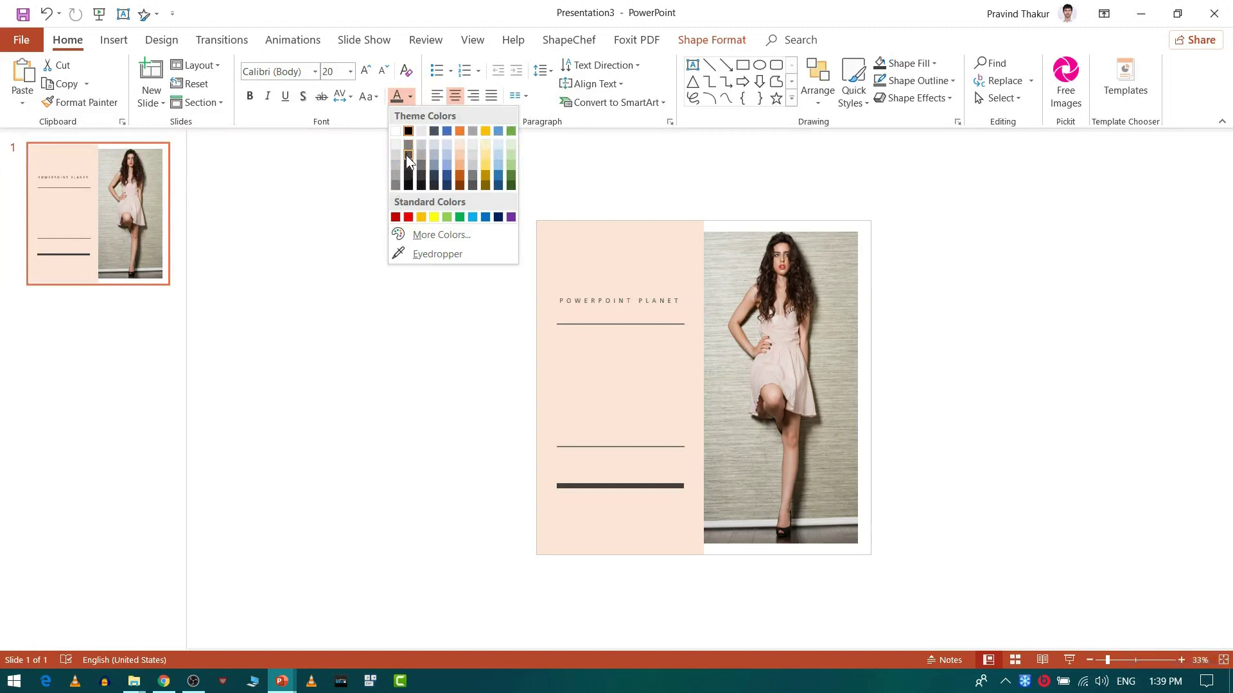
{"action": "left_click", "coordinate": [411, 160]}
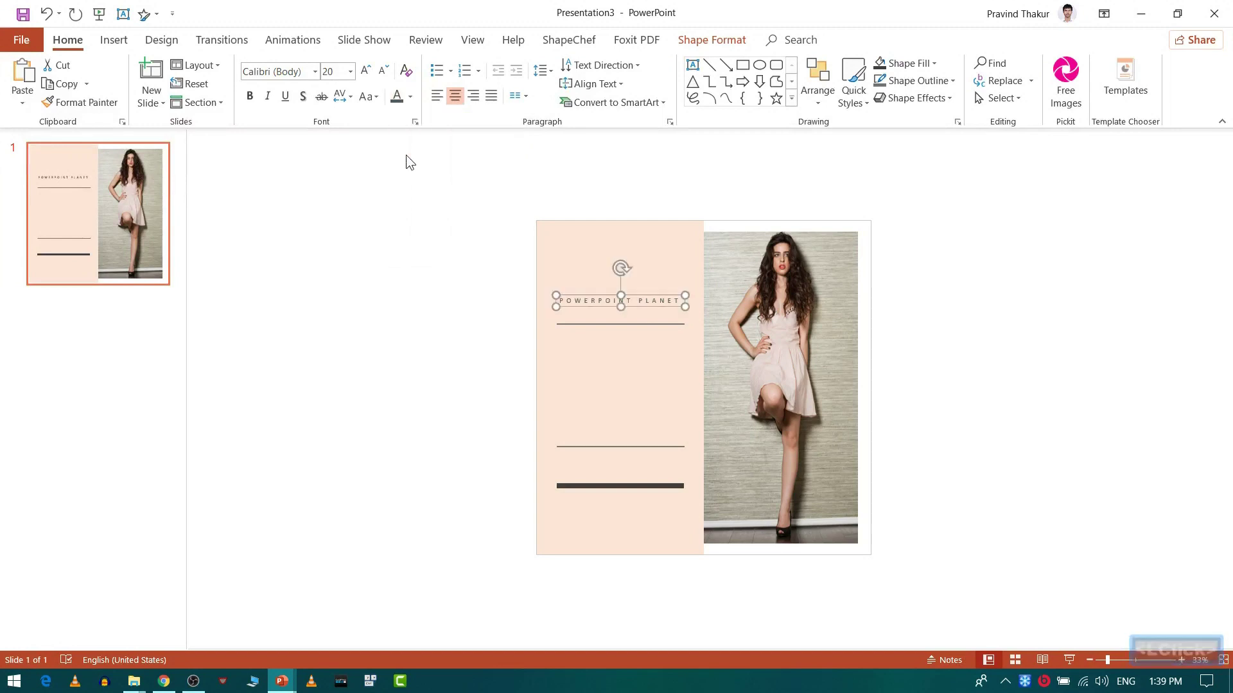
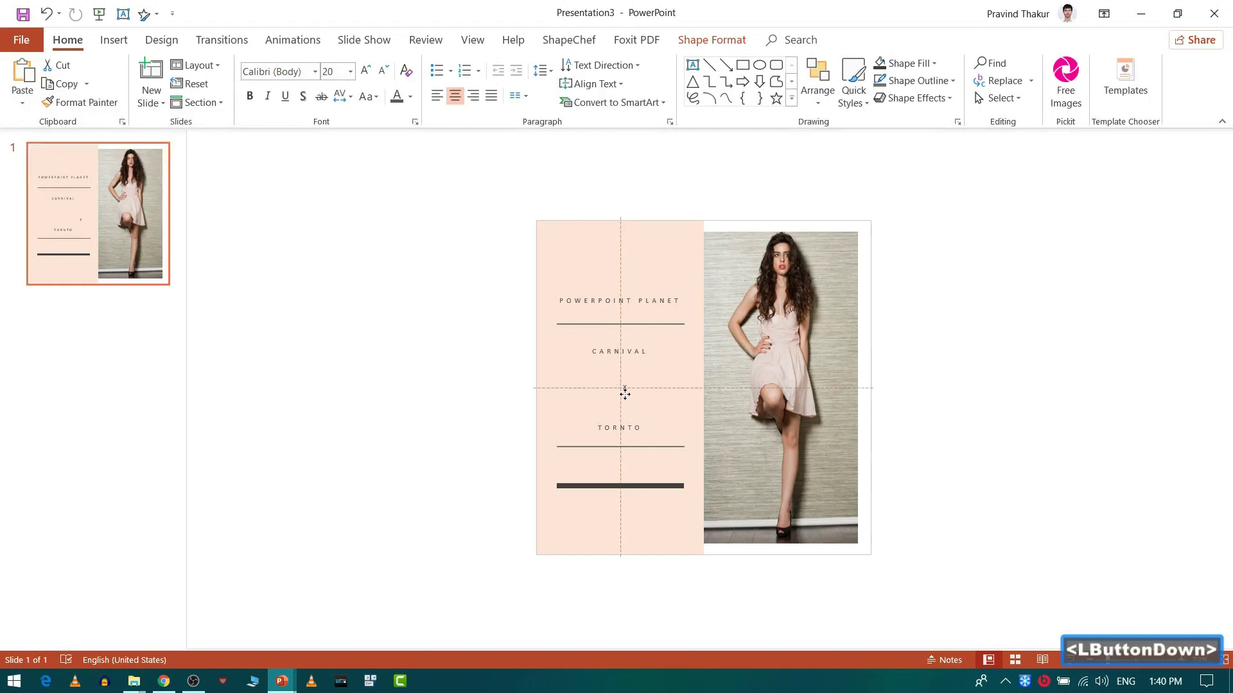
Nudge the x label into place and select CARNIVAL, x and TORNTO without the line.
{"action": "key", "text": "BackSpace"}
{"action": "key", "text": "Left"}
{"action": "key", "text": "Left"}
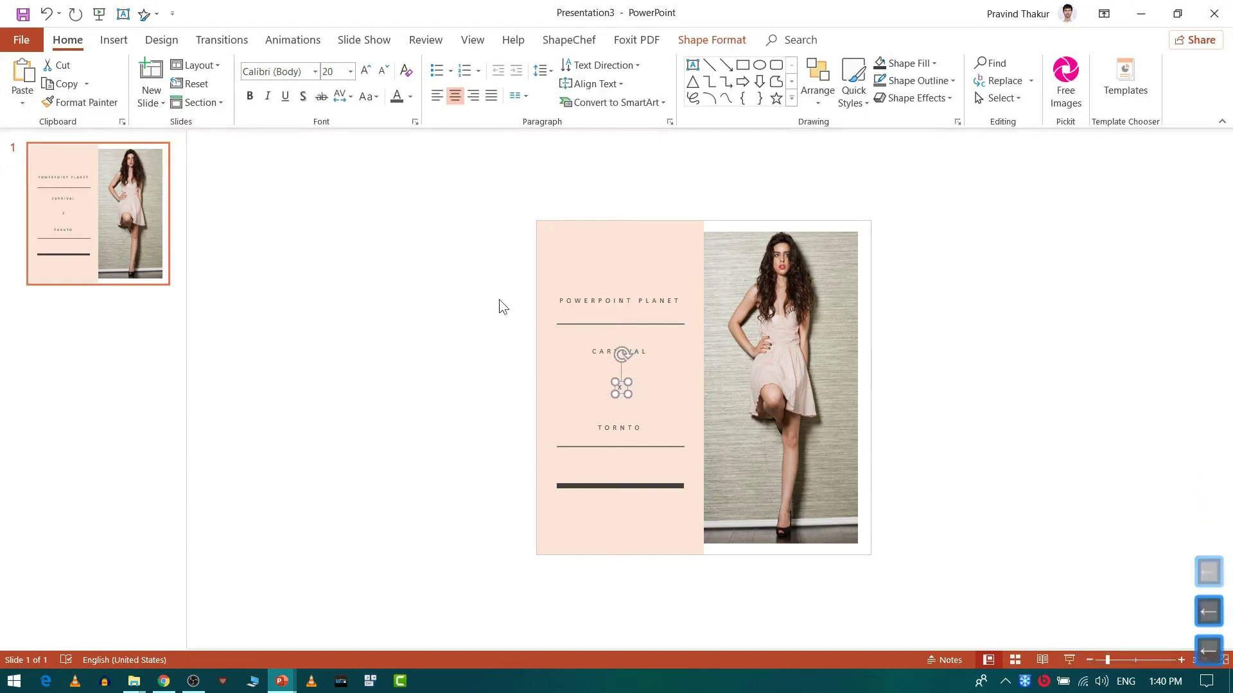
{"action": "double_click", "coordinate": [514, 335]}
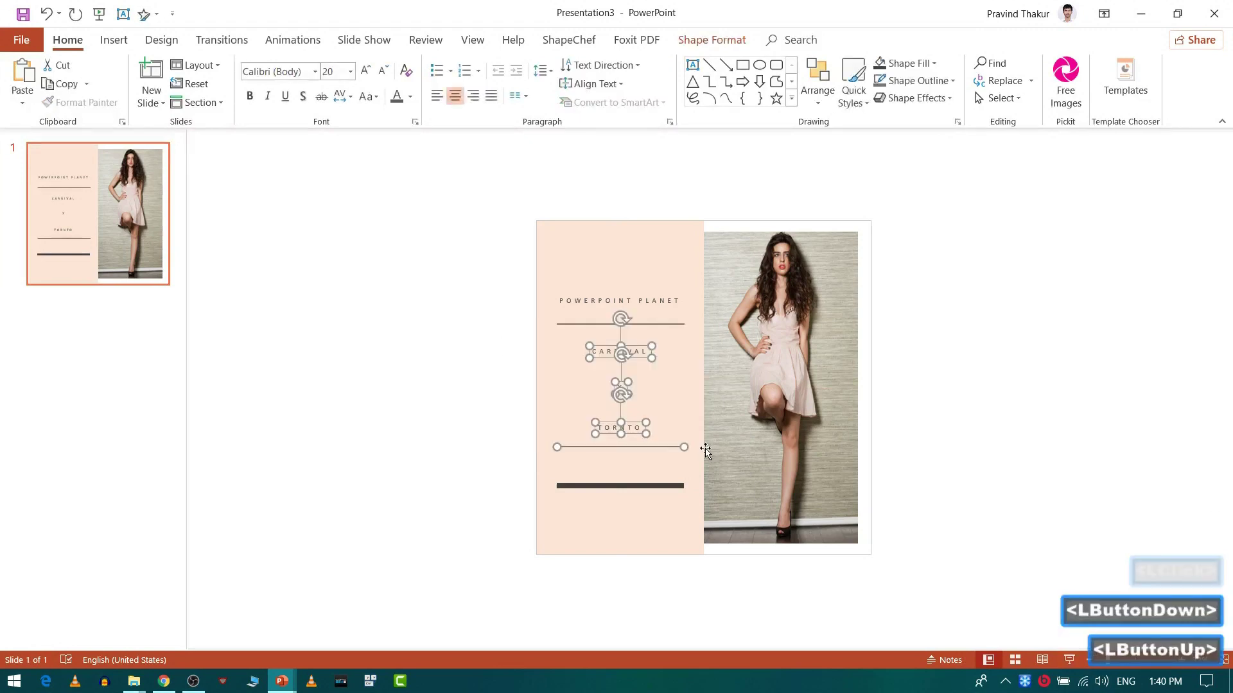
{"action": "left_click", "coordinate": [658, 384]}
Set the three labels to Arial at size 40 with Very Loose character spacing.
{"action": "left_click", "coordinate": [319, 78]}
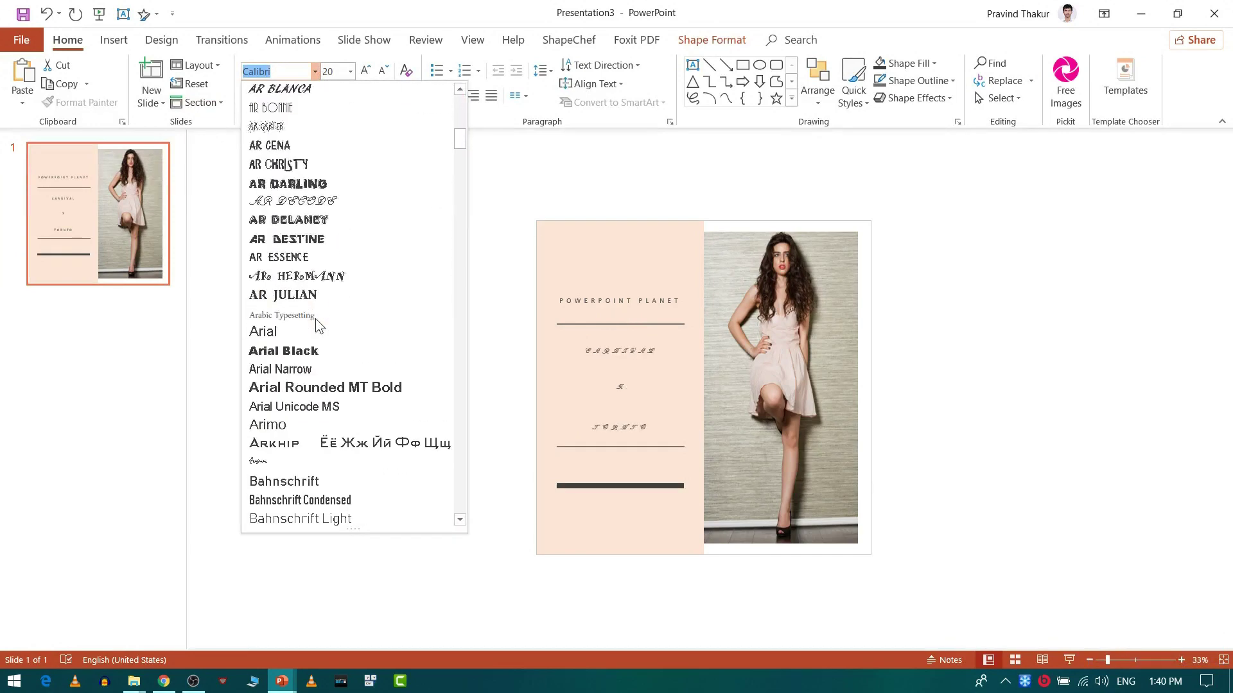
{"action": "left_click", "coordinate": [278, 339]}
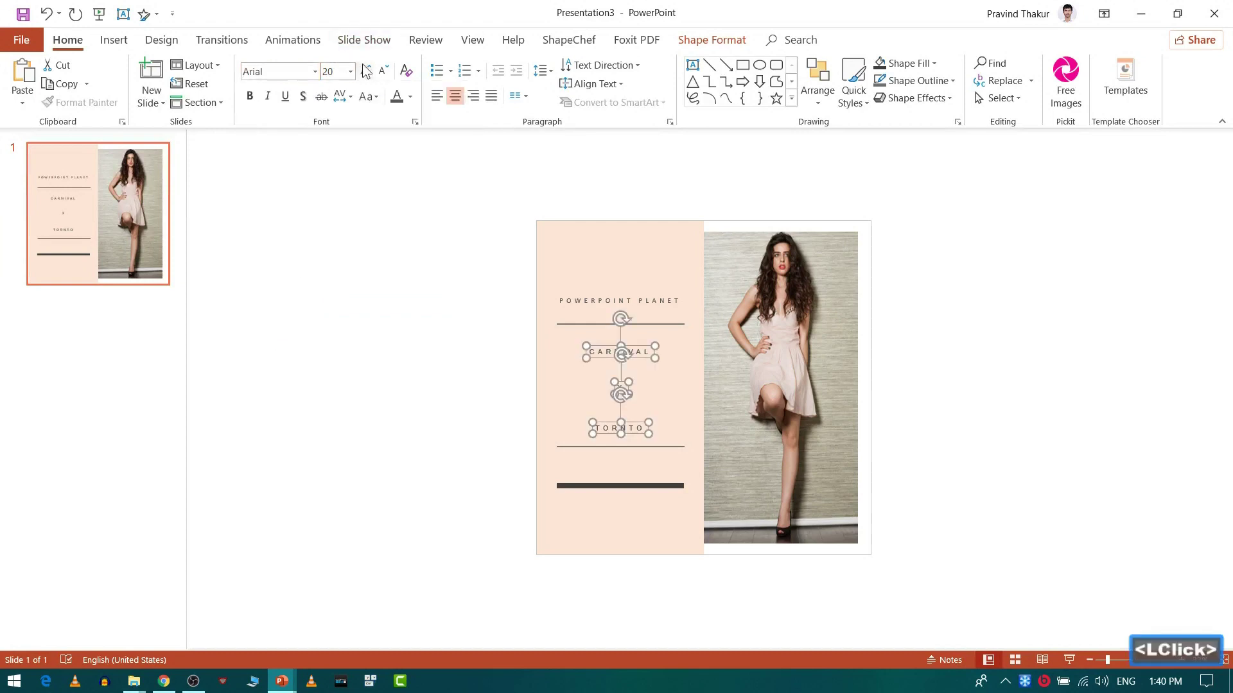
{"action": "double_click", "coordinate": [370, 73]}
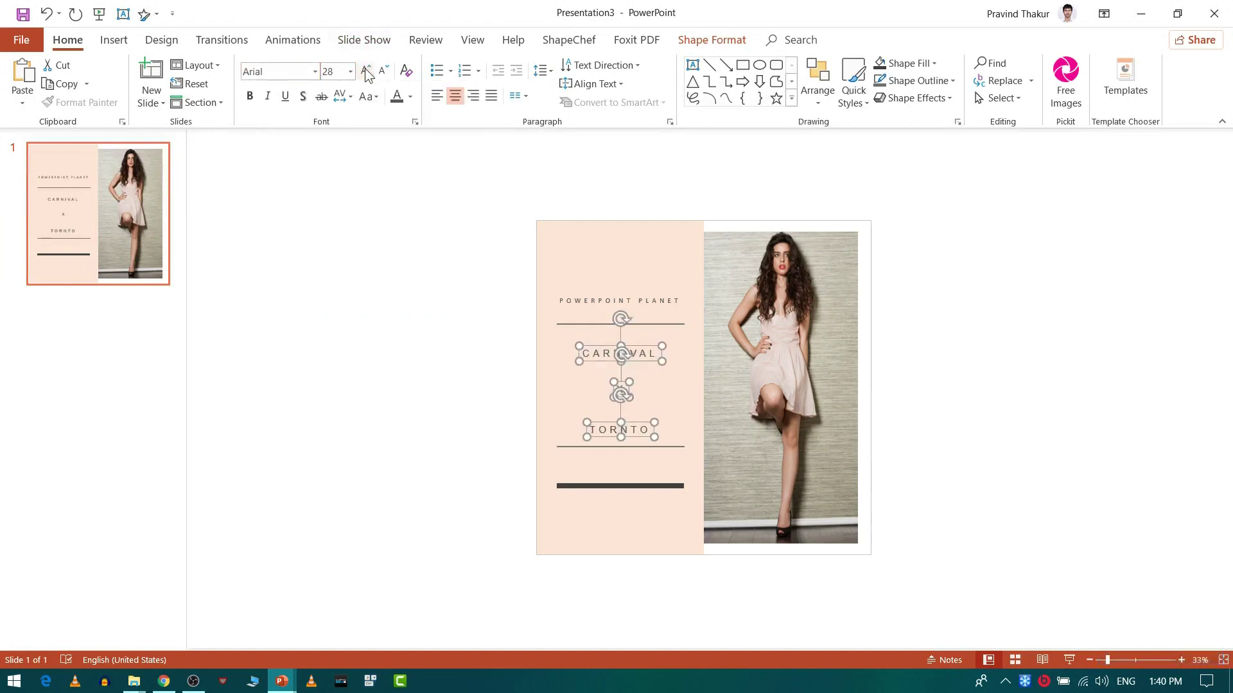
{"action": "left_click", "coordinate": [370, 73]}
{"action": "left_click", "coordinate": [354, 102]}
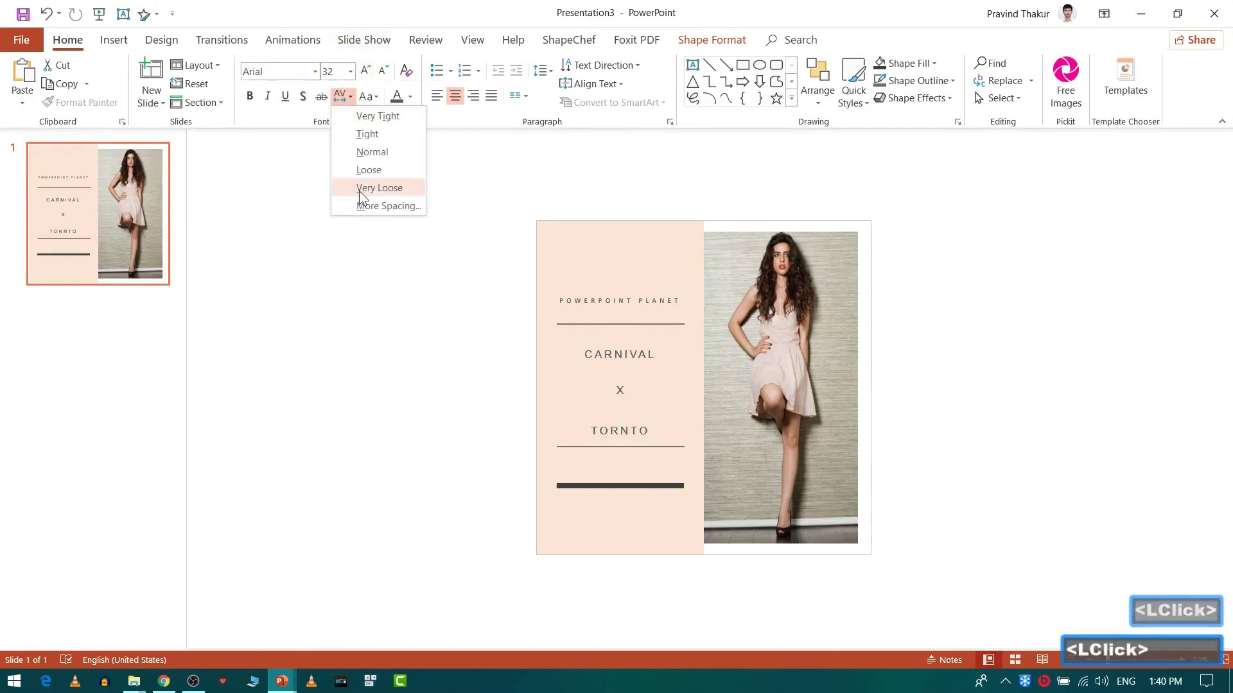
{"action": "left_click", "coordinate": [367, 200]}
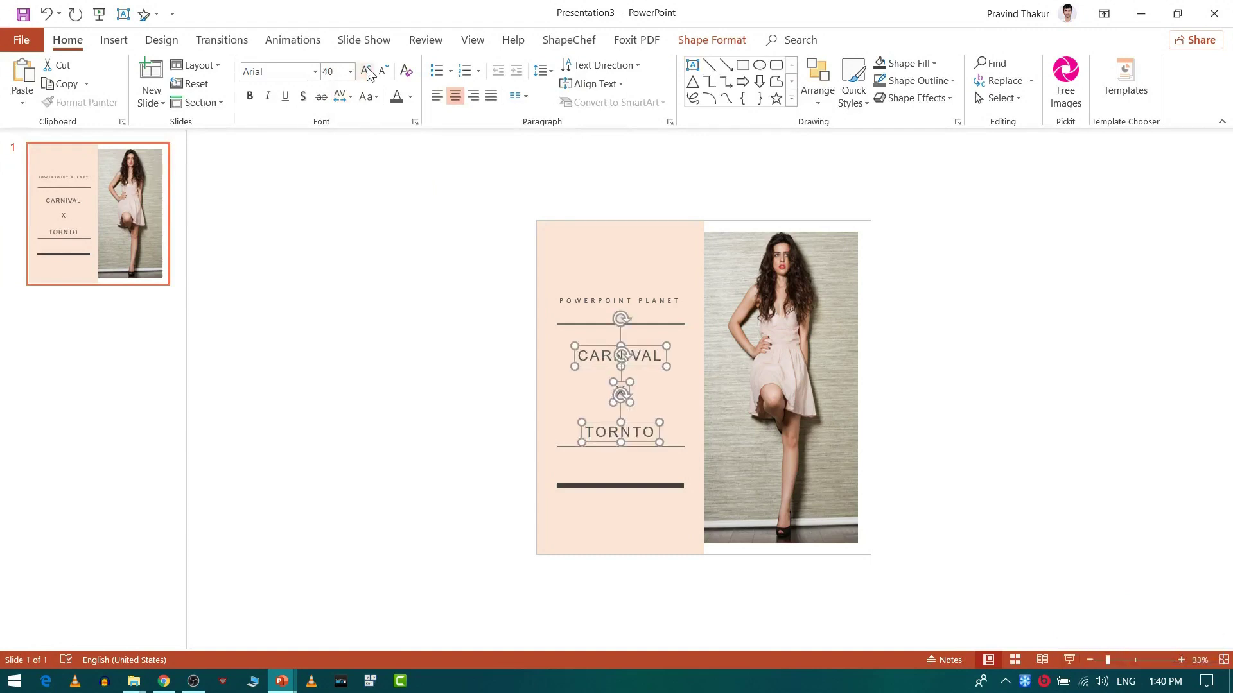
{"action": "left_click", "coordinate": [357, 104]}
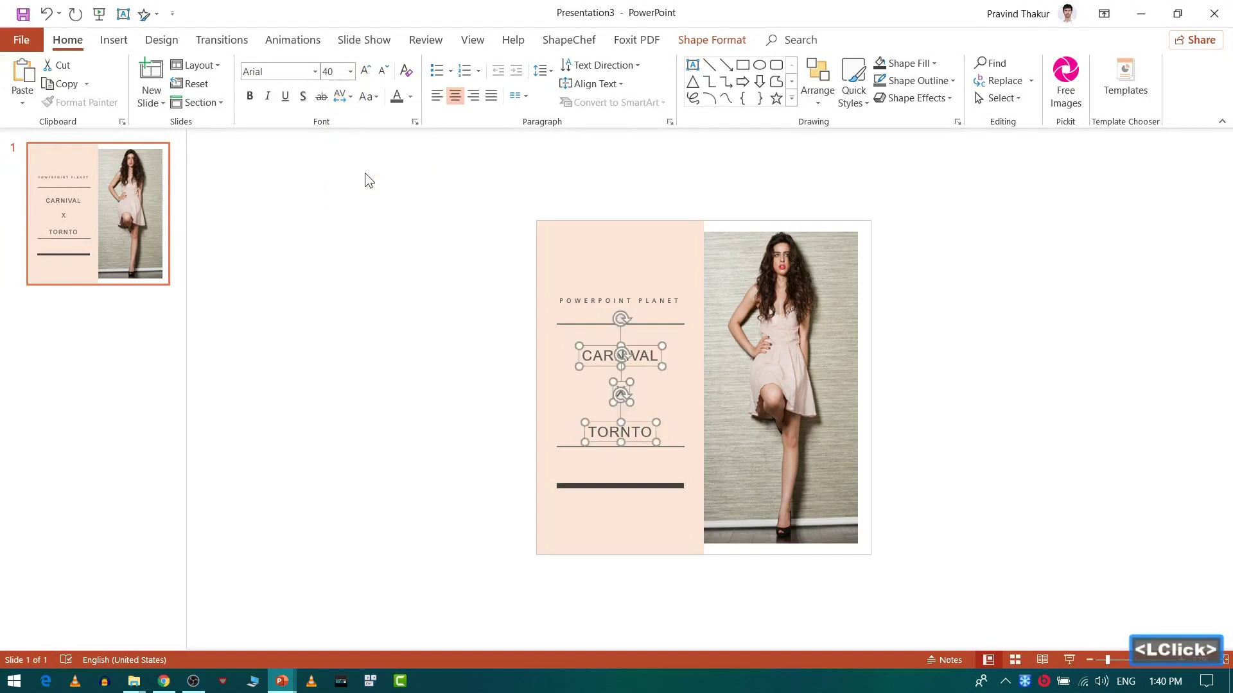
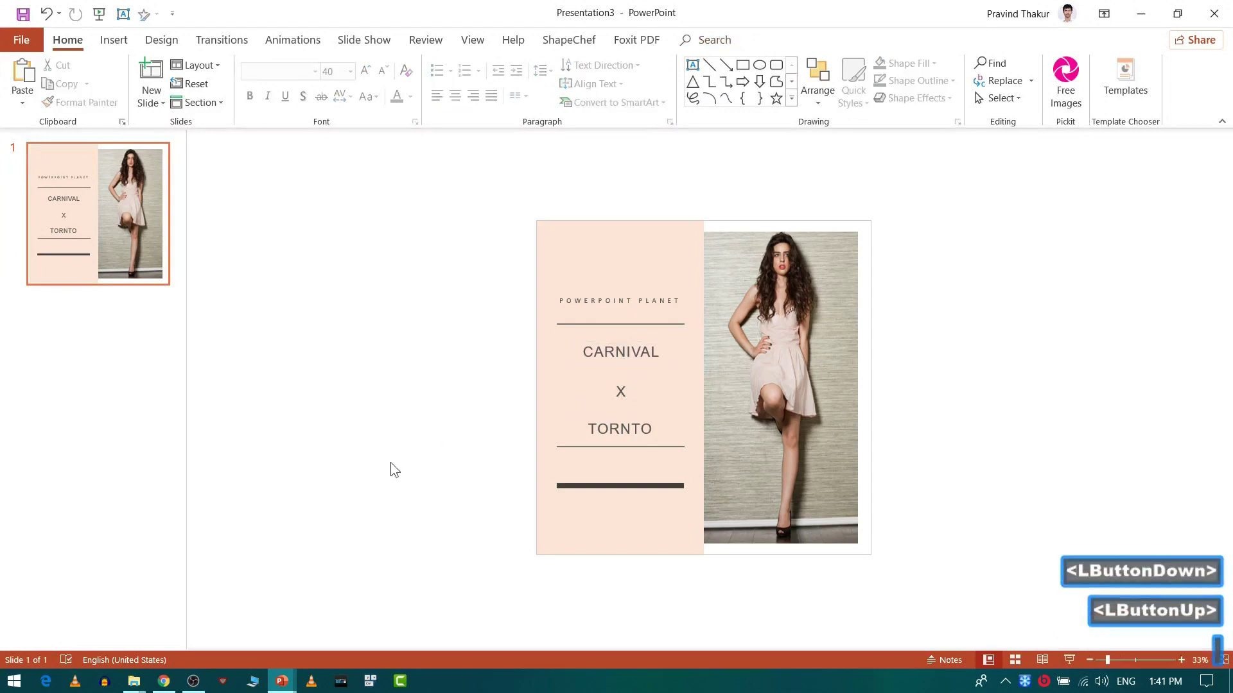
Nudge CARNIVAL into line above x and TORNTO and deselect the finished design.
{"action": "left_click", "coordinate": [396, 468]}
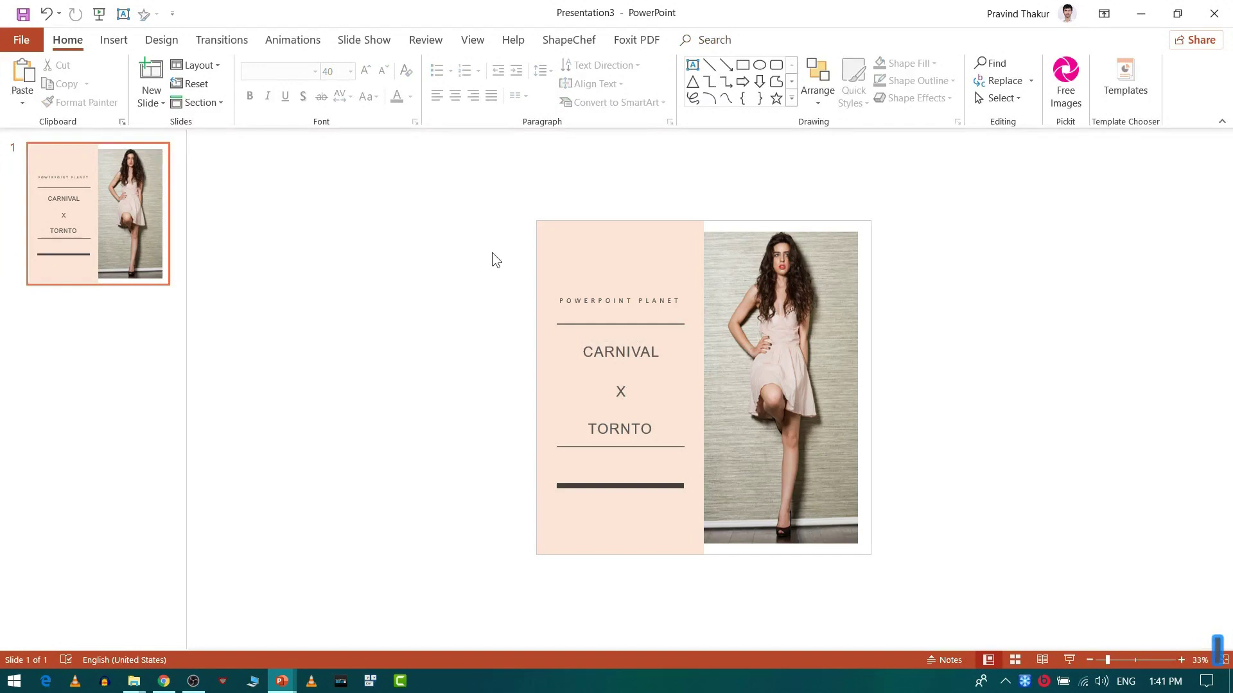
{"action": "left_click", "coordinate": [425, 308]}
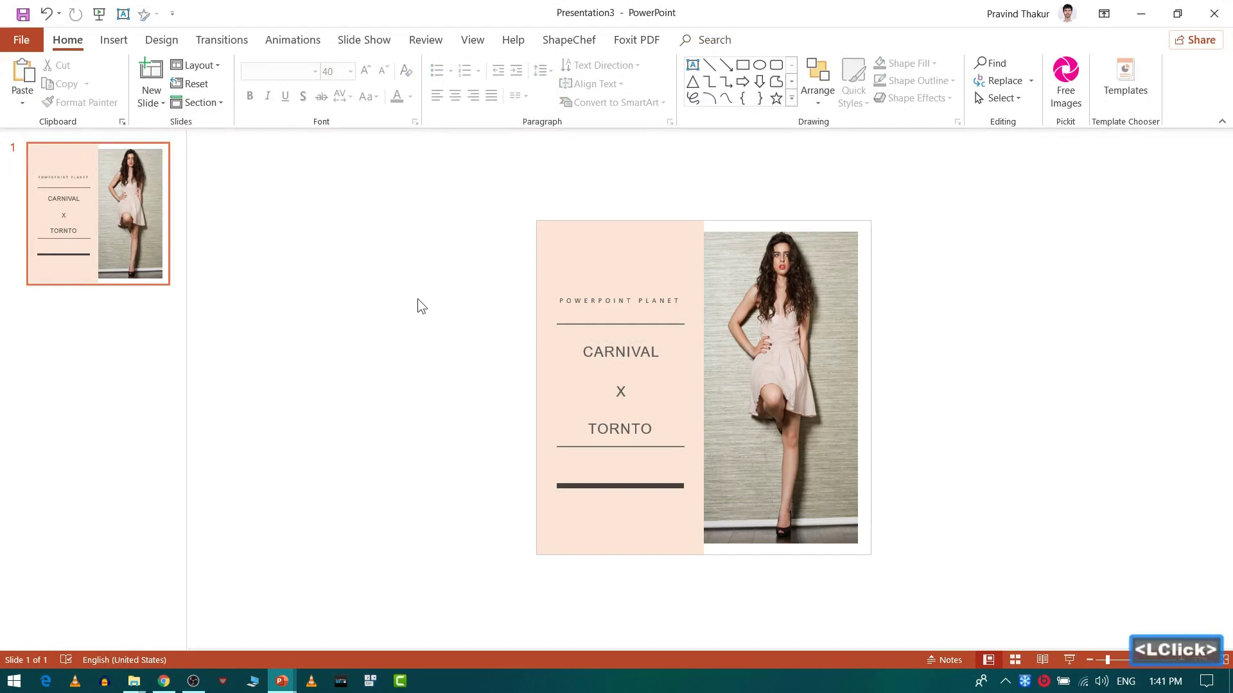
{"action": "left_click", "coordinate": [296, 47]}
Show the Animation Pane and make the pink panel's animation start With Previous.
{"action": "left_click", "coordinate": [903, 73]}
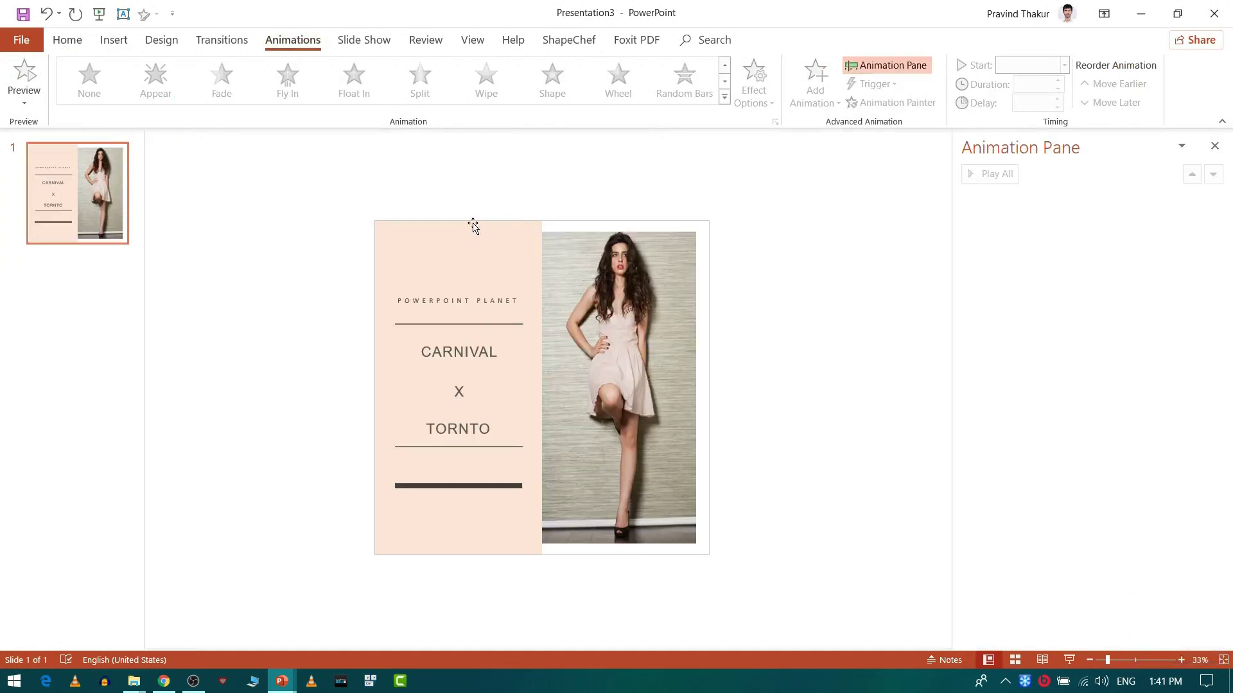
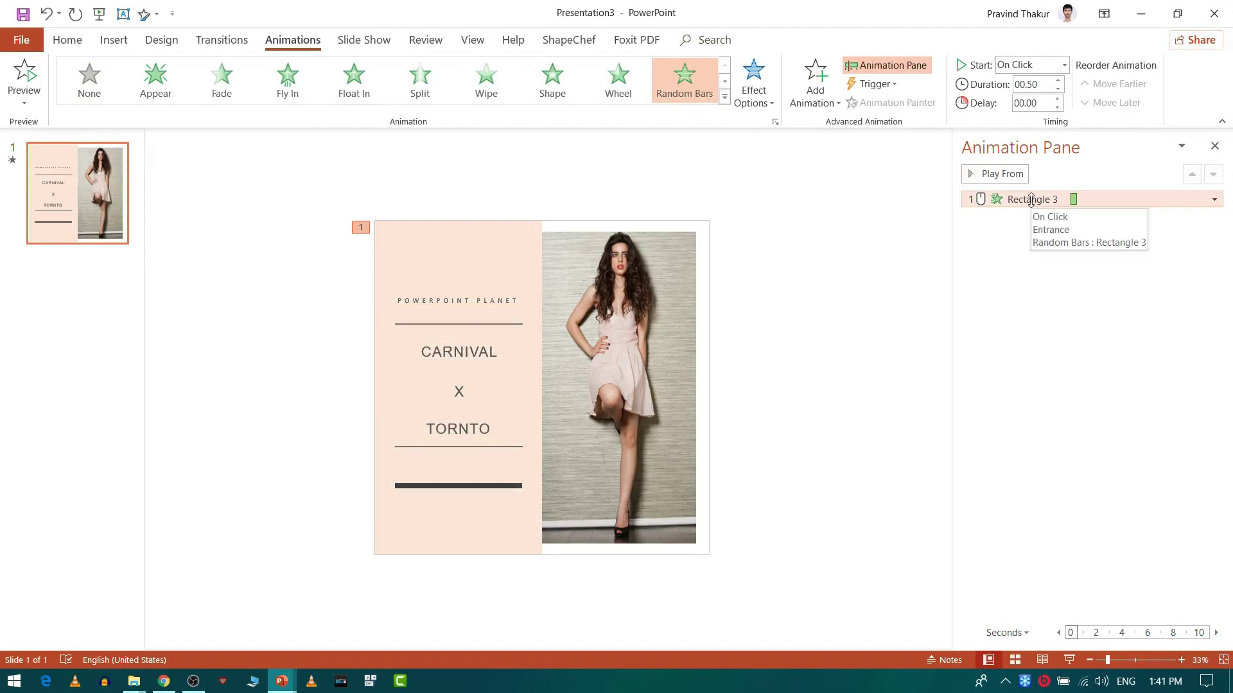
{"action": "right_click", "coordinate": [1038, 209]}
{"action": "left_click", "coordinate": [1118, 241]}
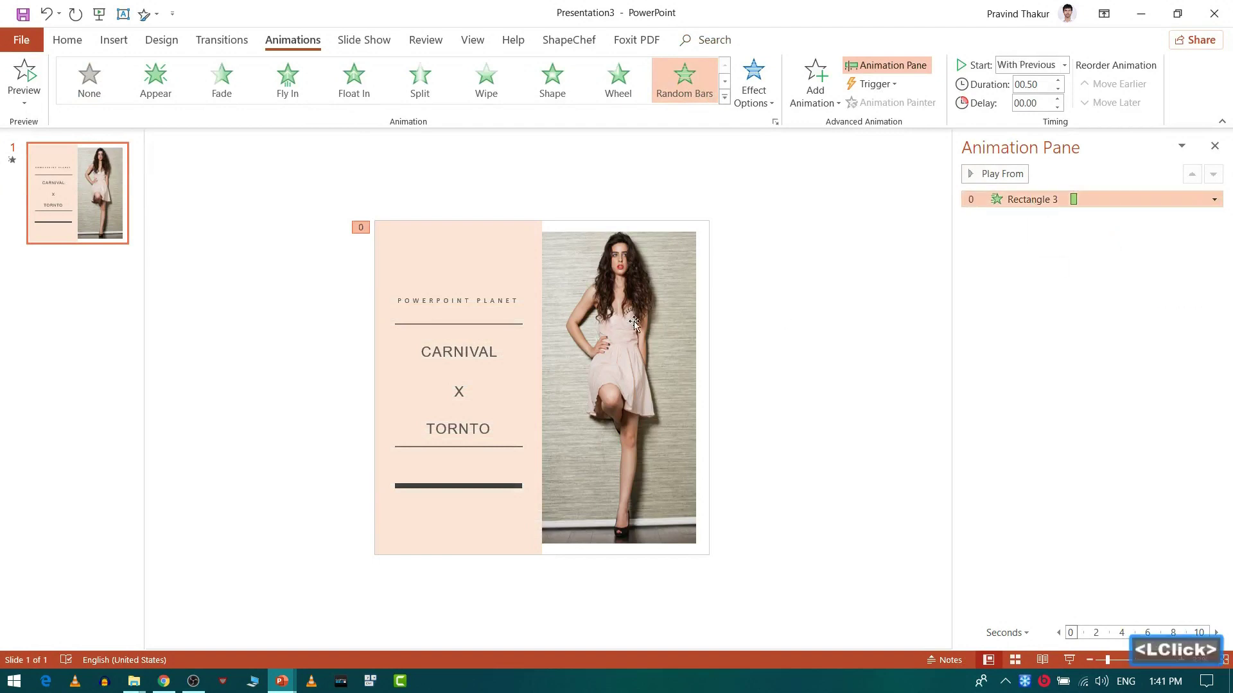
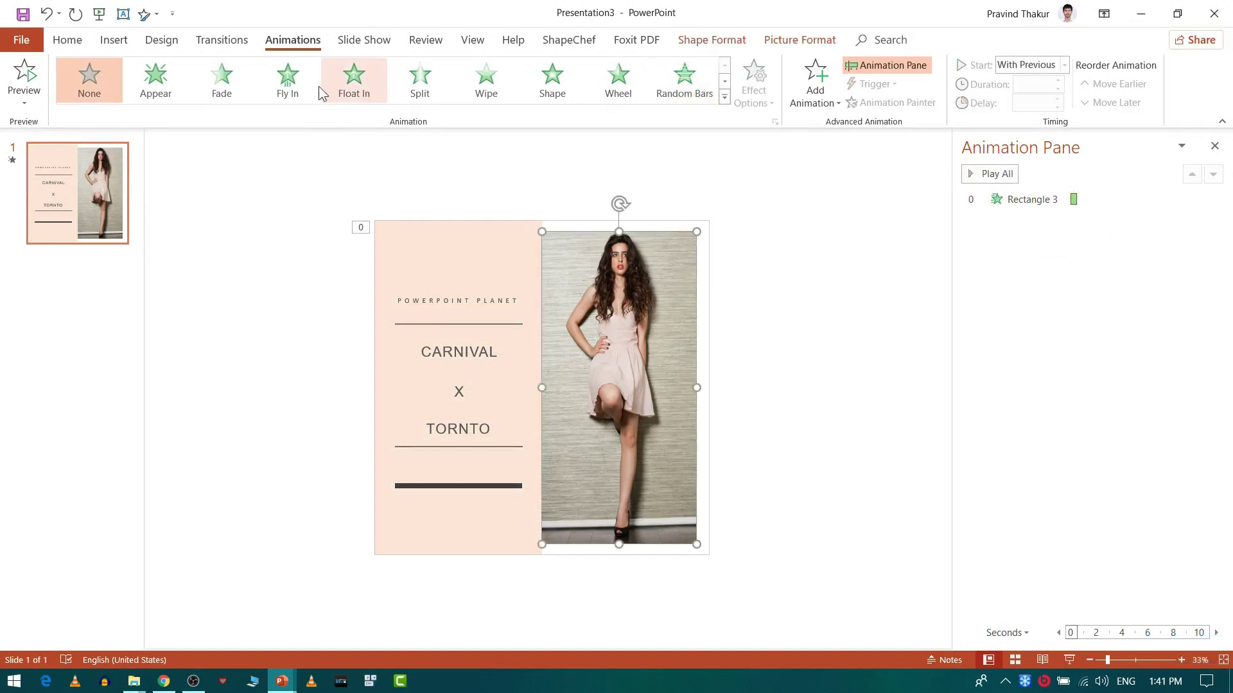
Make the photo fly in From Left with a 0.5 s smooth end, With Previous, 0.30 delay and 1.00 duration.
{"action": "left_click", "coordinate": [299, 94]}
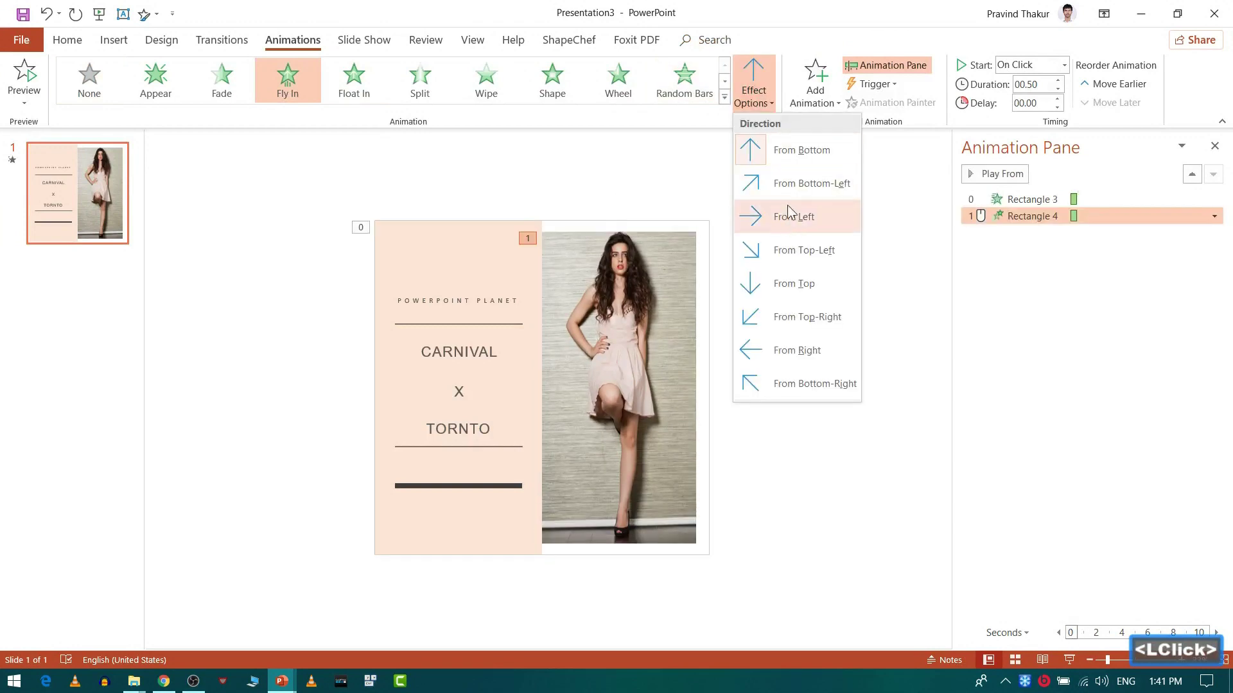
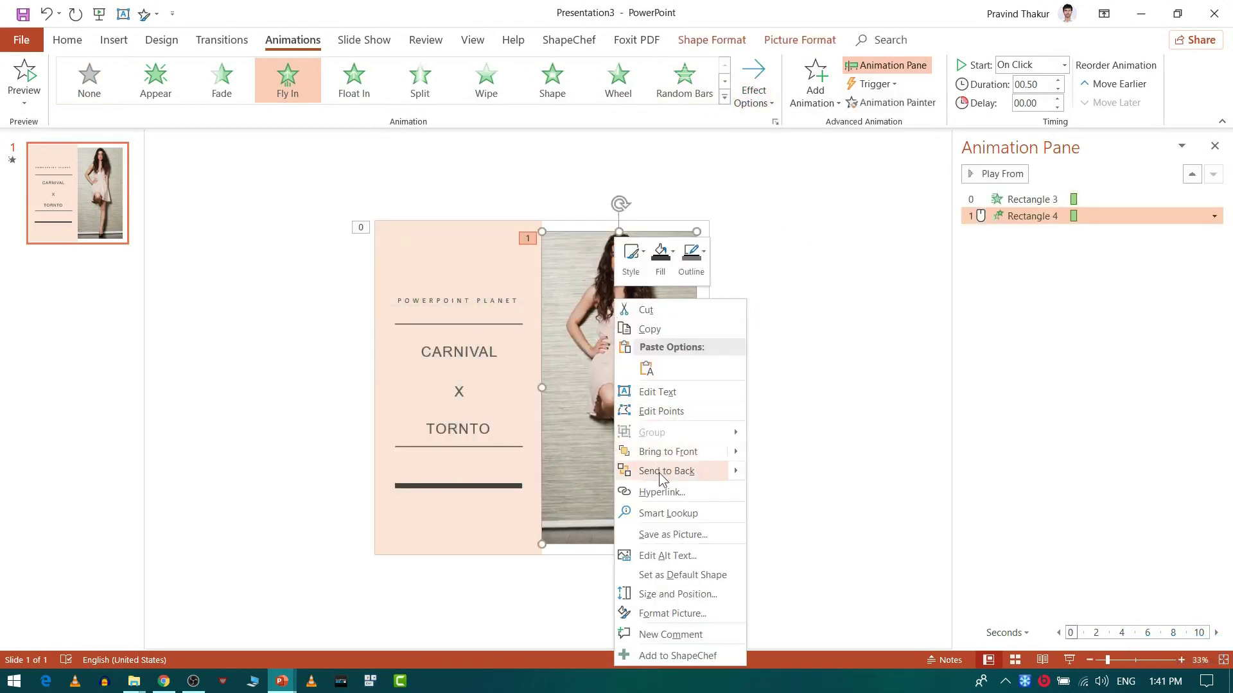
{"action": "left_click", "coordinate": [666, 481]}
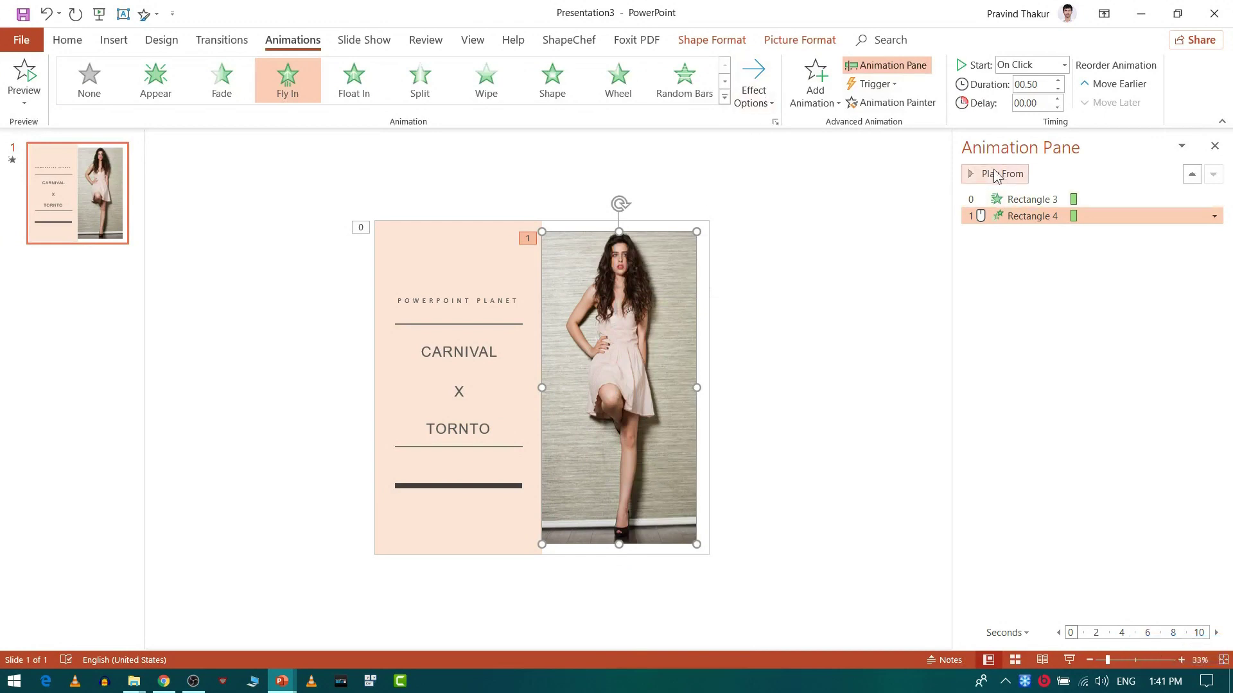
{"action": "left_click", "coordinate": [992, 179]}
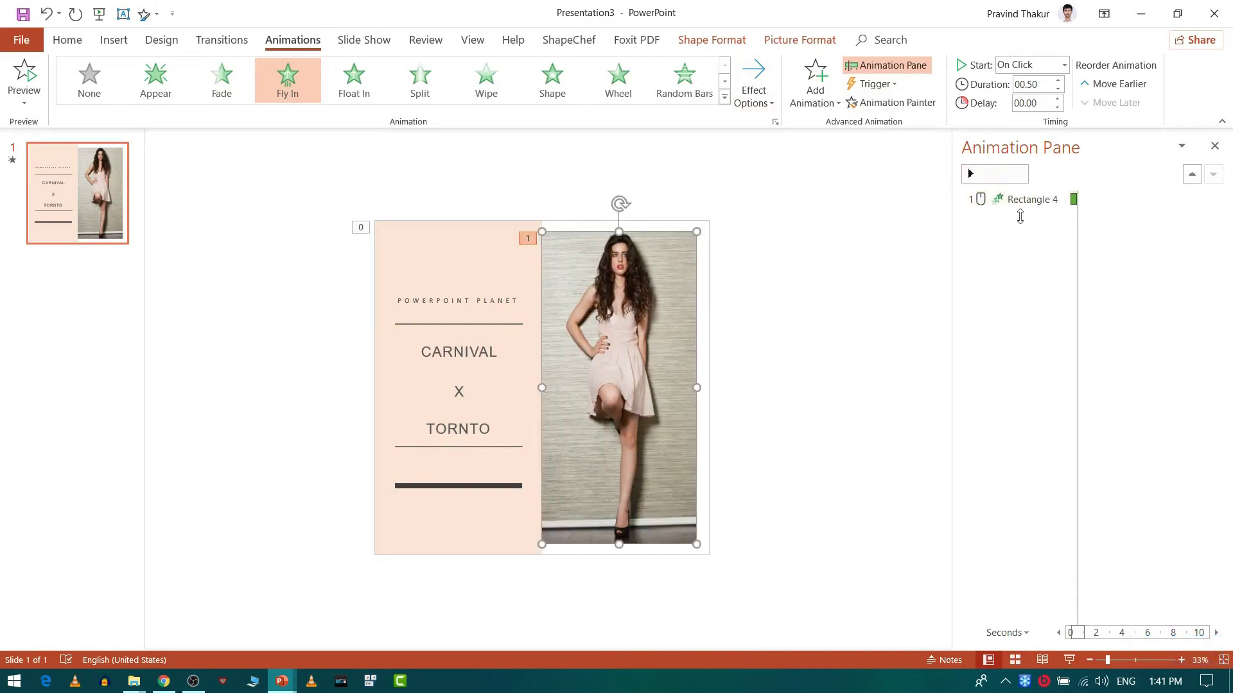
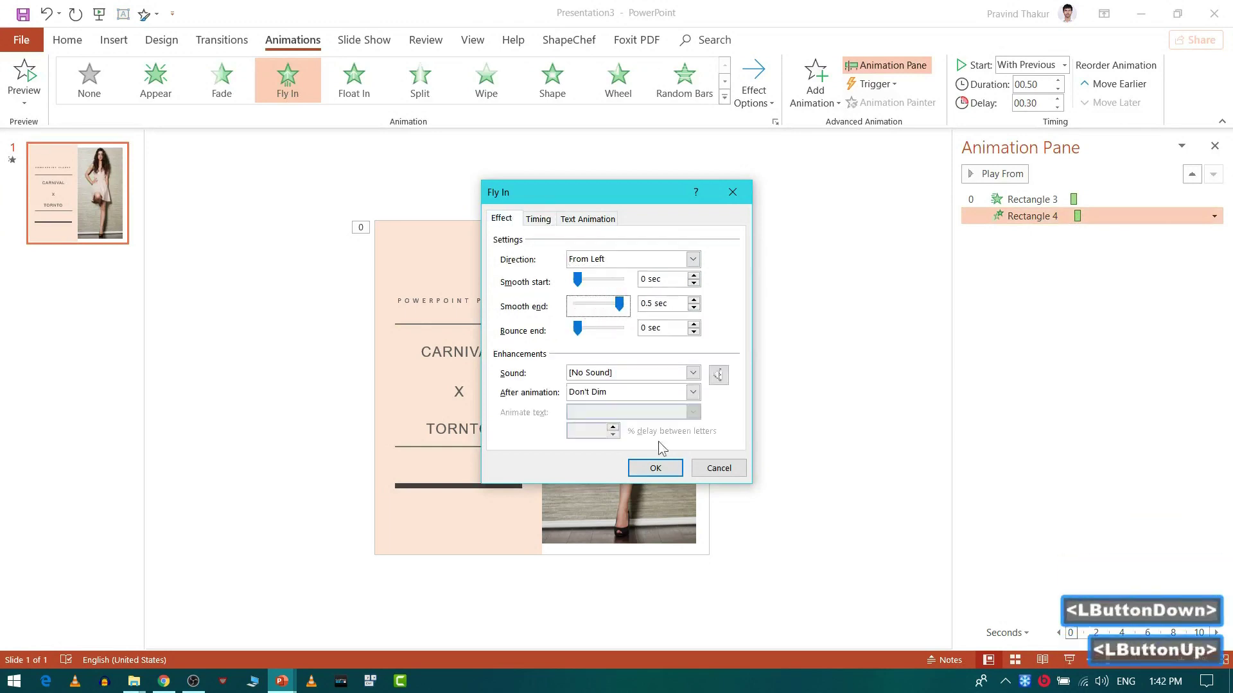
{"action": "left_click", "coordinate": [664, 473]}
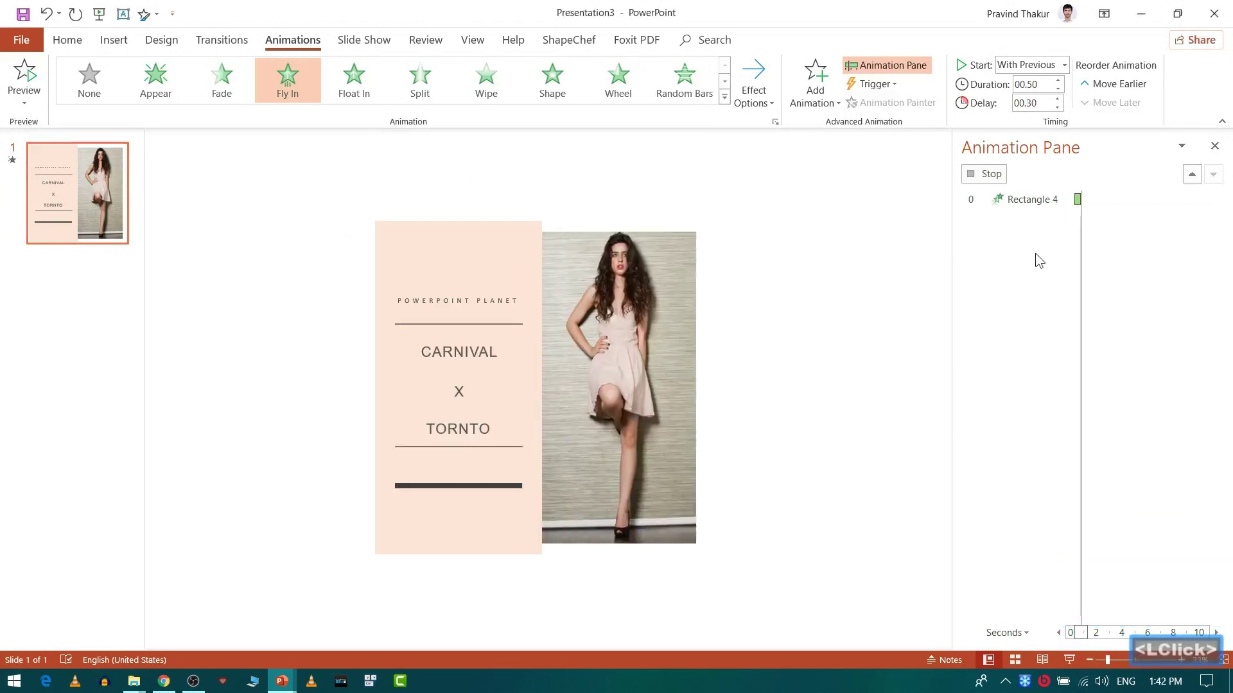
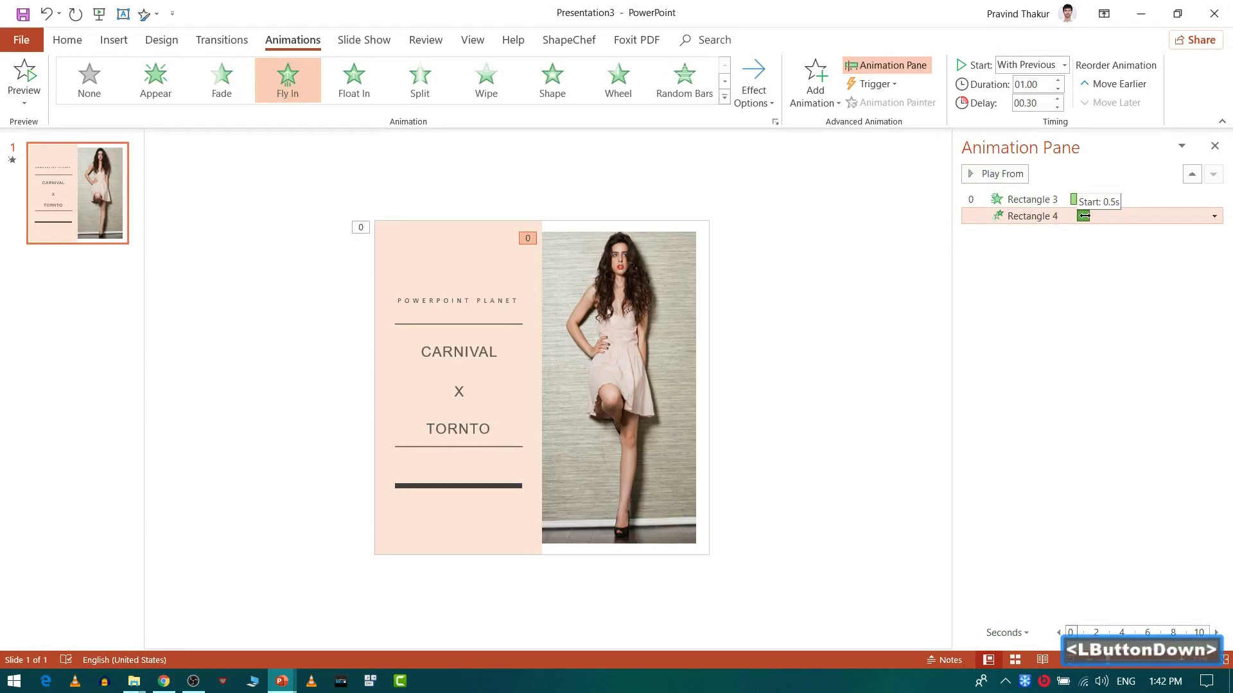
Preview the current animations, then make the POWERPOINT PLANET caption fly in from the top.
{"action": "left_click", "coordinate": [1034, 251]}
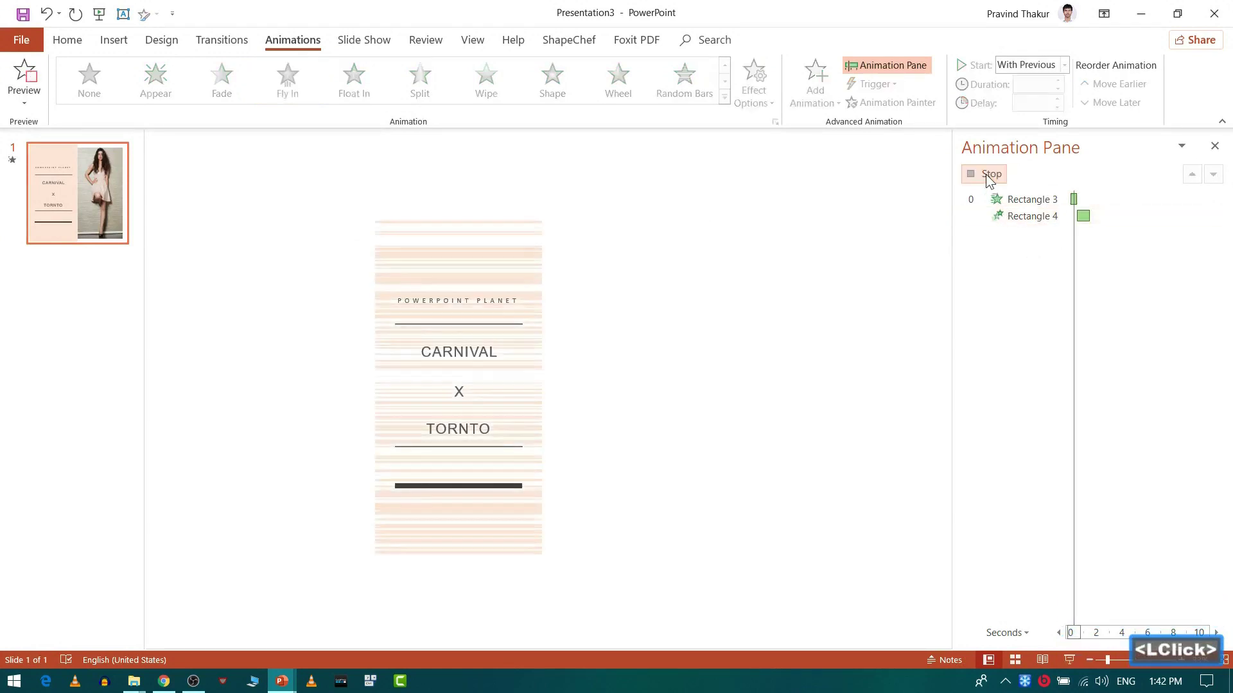
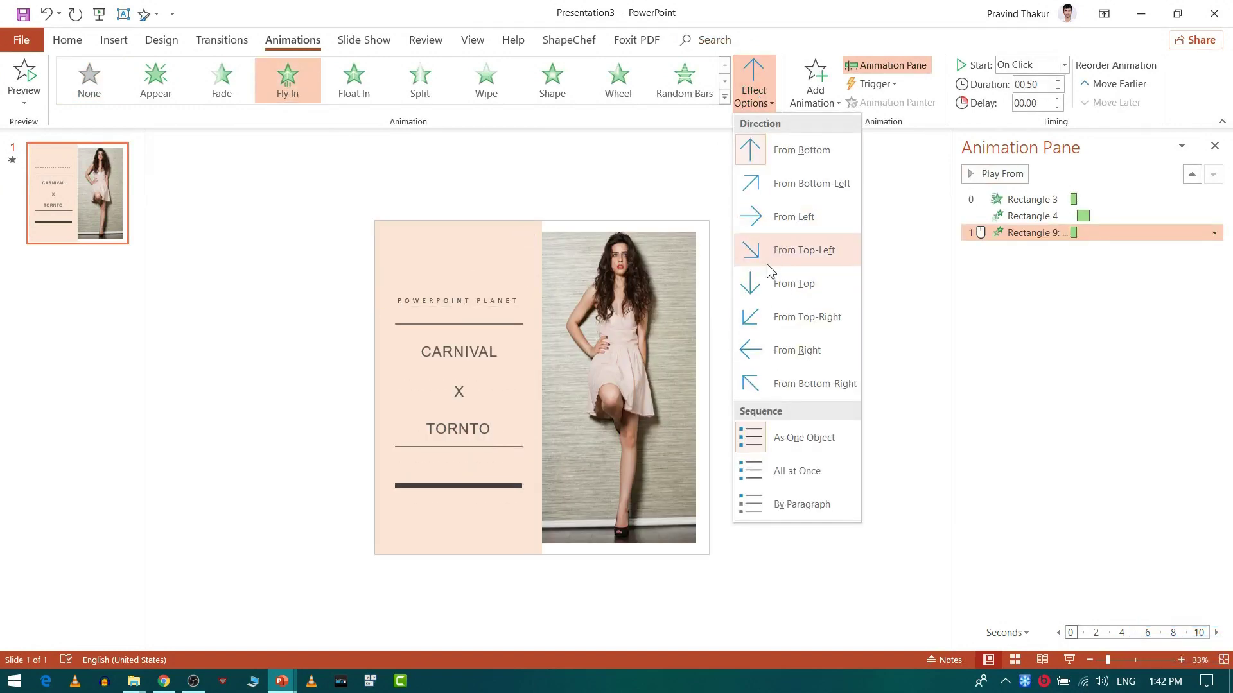
{"action": "left_click", "coordinate": [774, 291]}
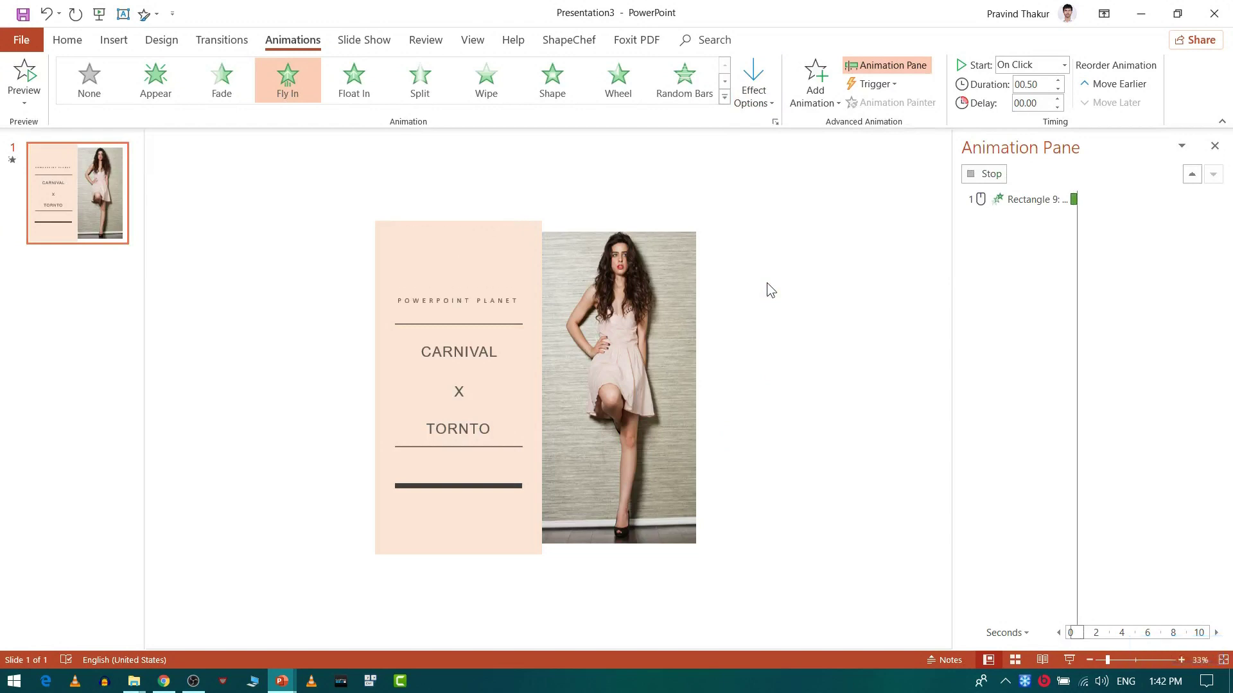
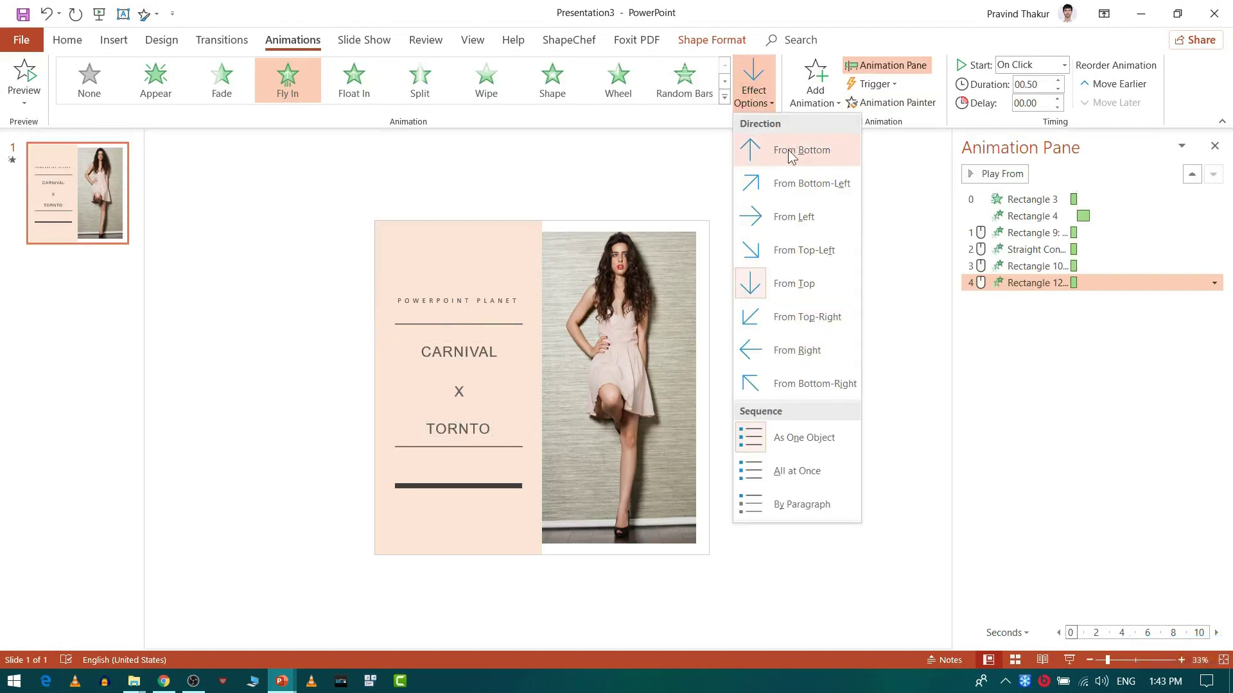
Make TORNTO fly in from the bottom and paint the line's animation onto another shape.
{"action": "left_click", "coordinate": [796, 161]}
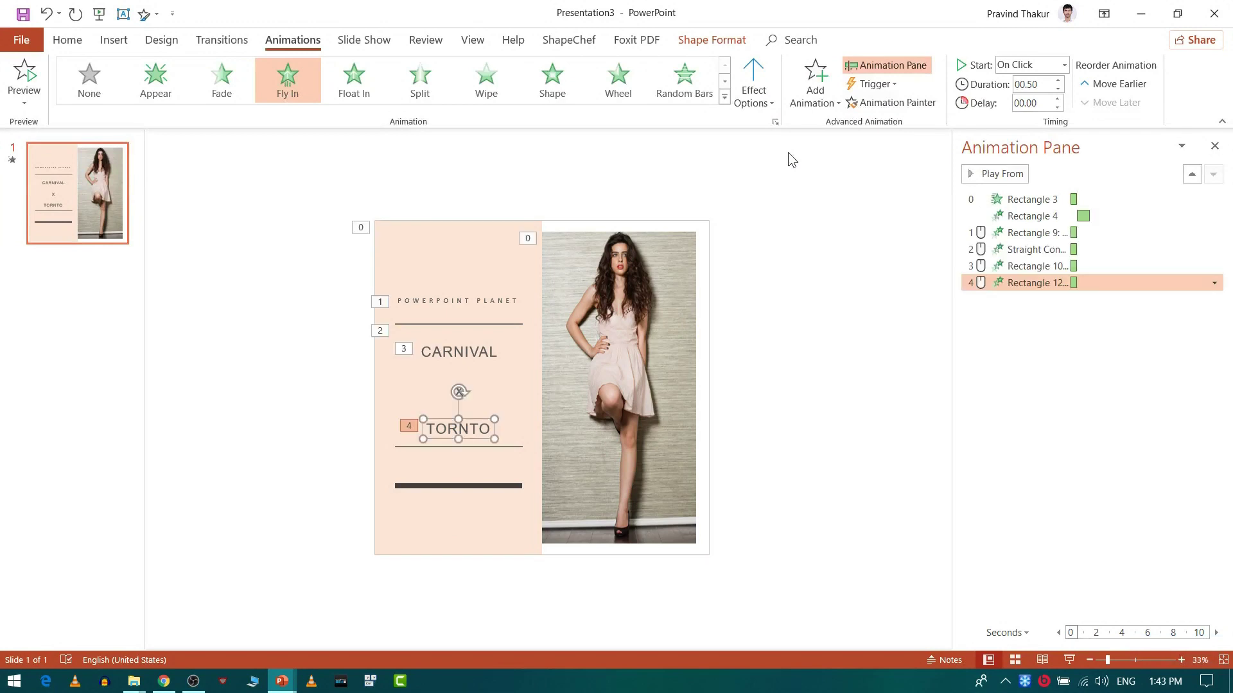
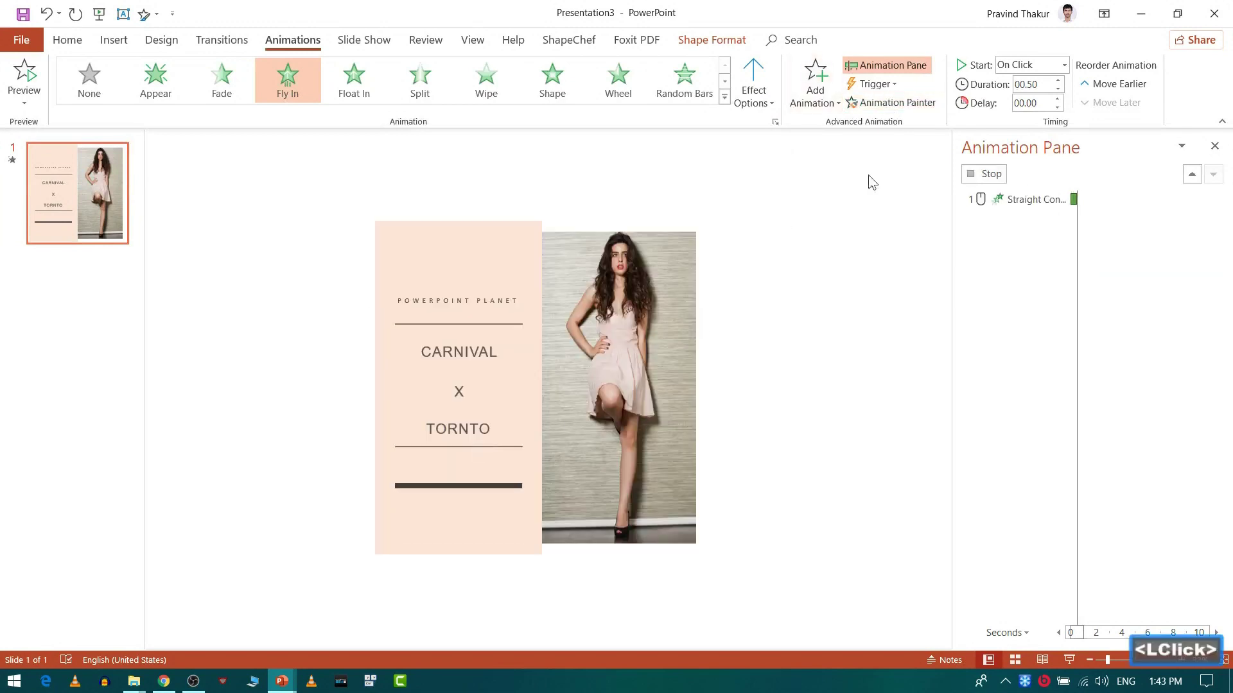
{"action": "left_click", "coordinate": [872, 99]}
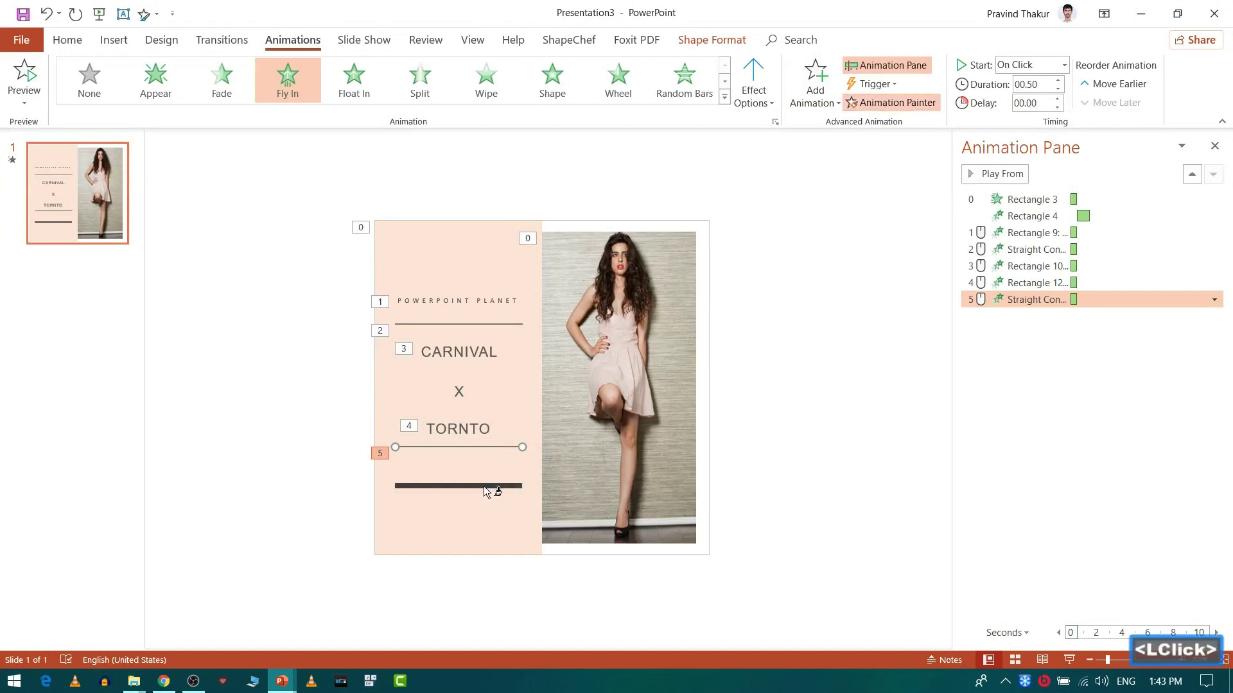
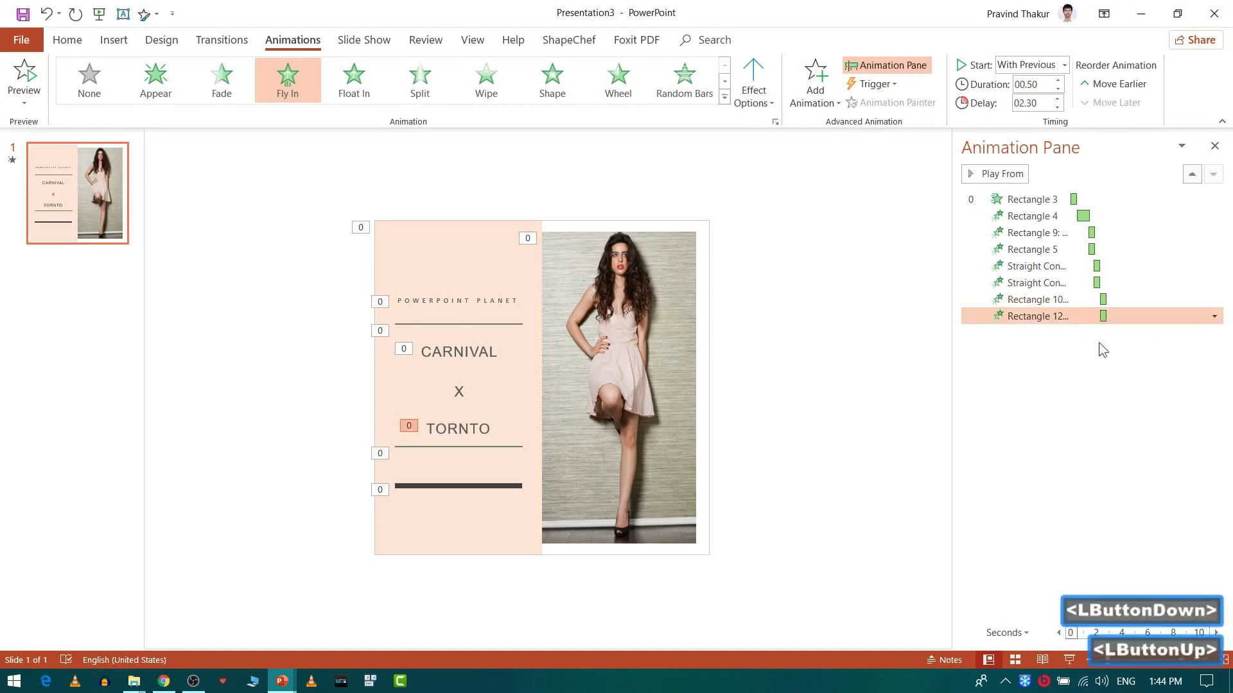
Preview the slide's full entrance sequence from the Animation Pane.
{"action": "left_click", "coordinate": [1103, 352]}
{"action": "left_click", "coordinate": [990, 173]}
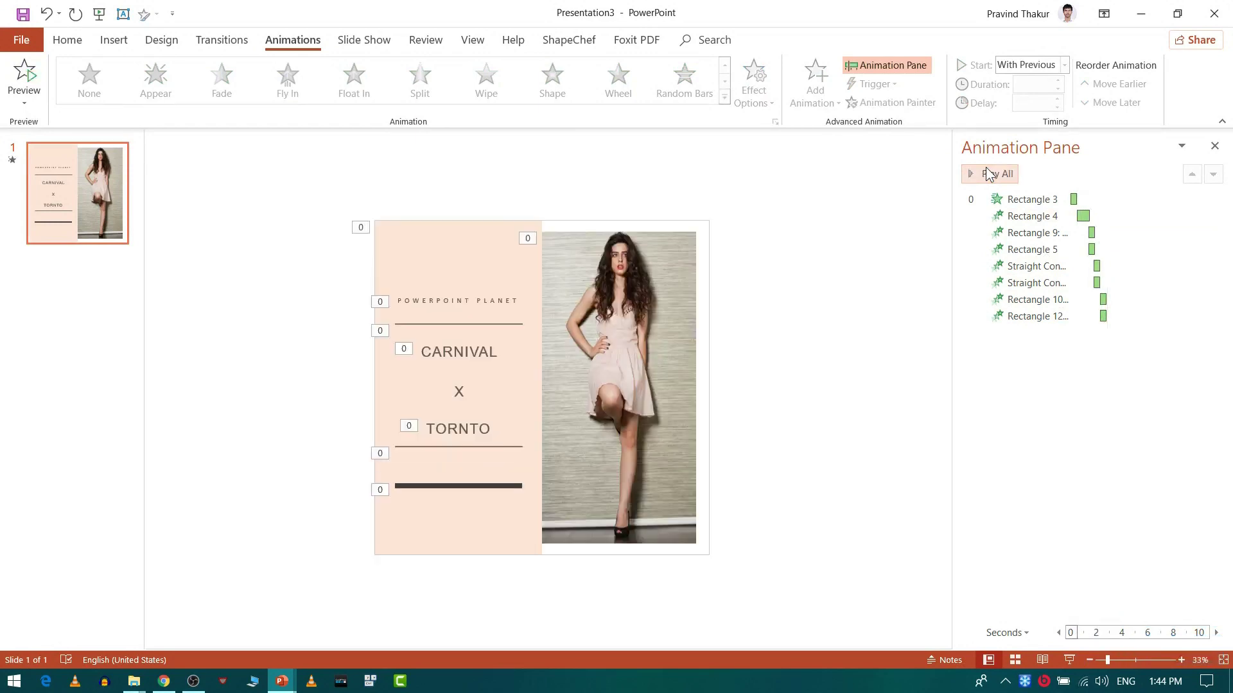
{"action": "left_click", "coordinate": [990, 174]}
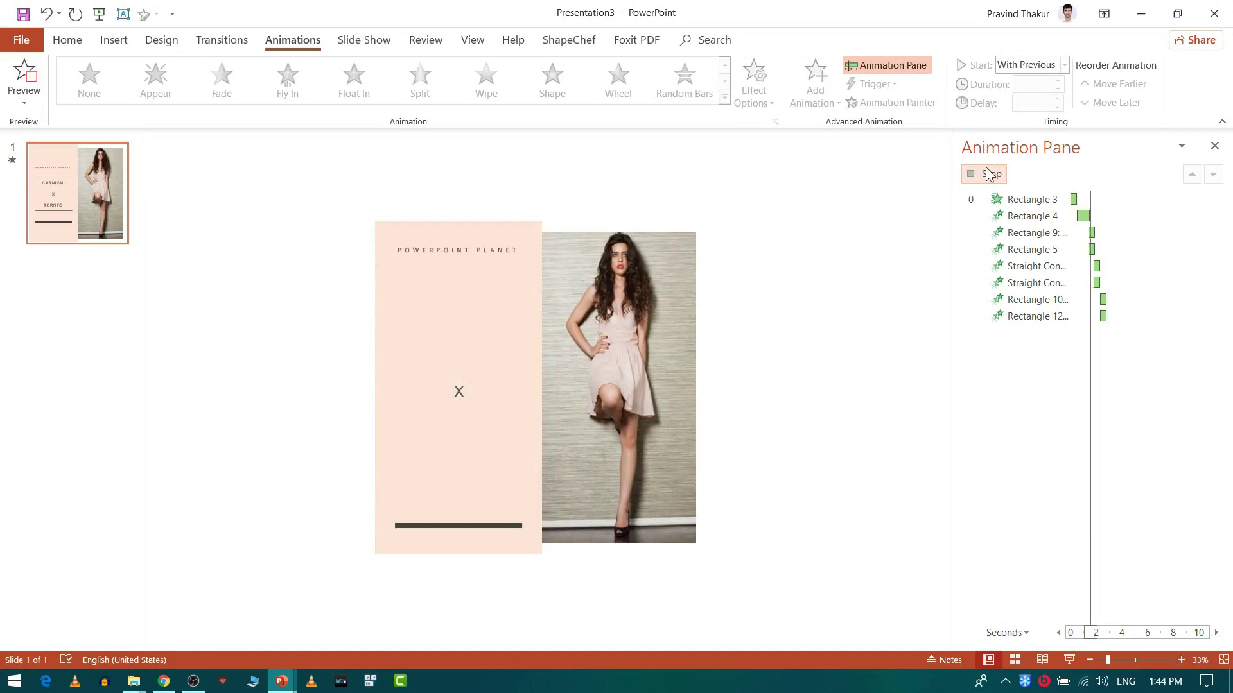
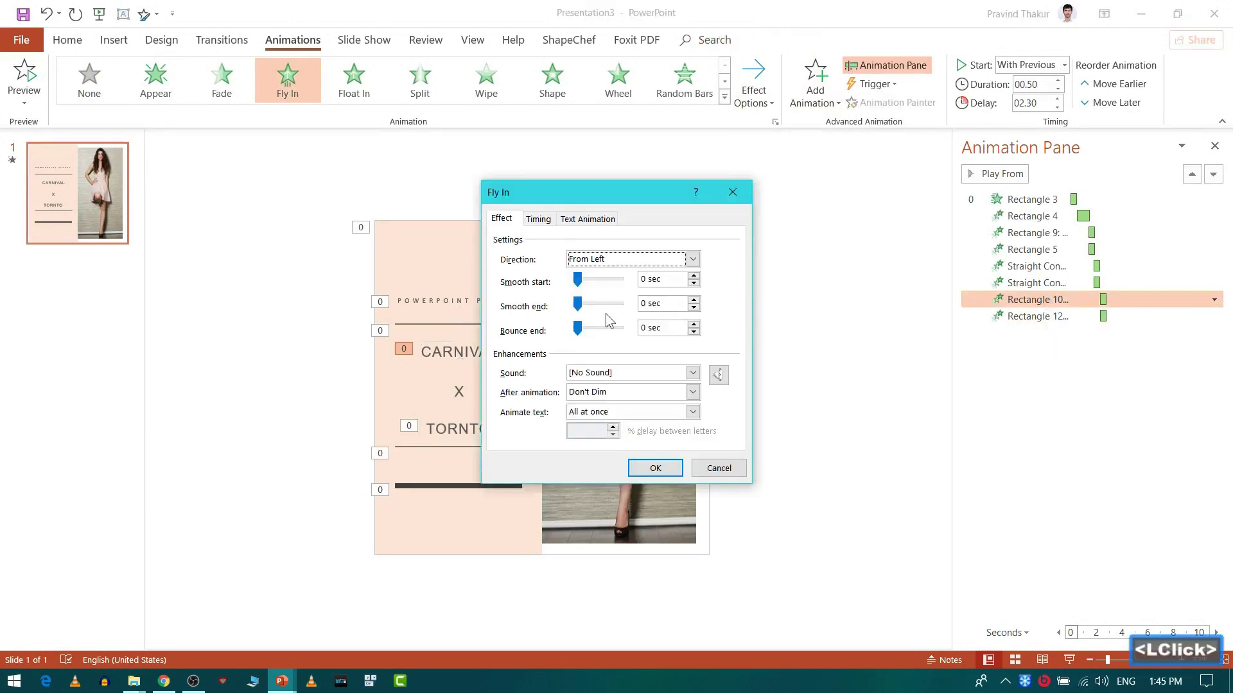
Give the CARNIVAL and TORNTO fly-ins smooth-end easing.
{"action": "left_click", "coordinate": [597, 310]}
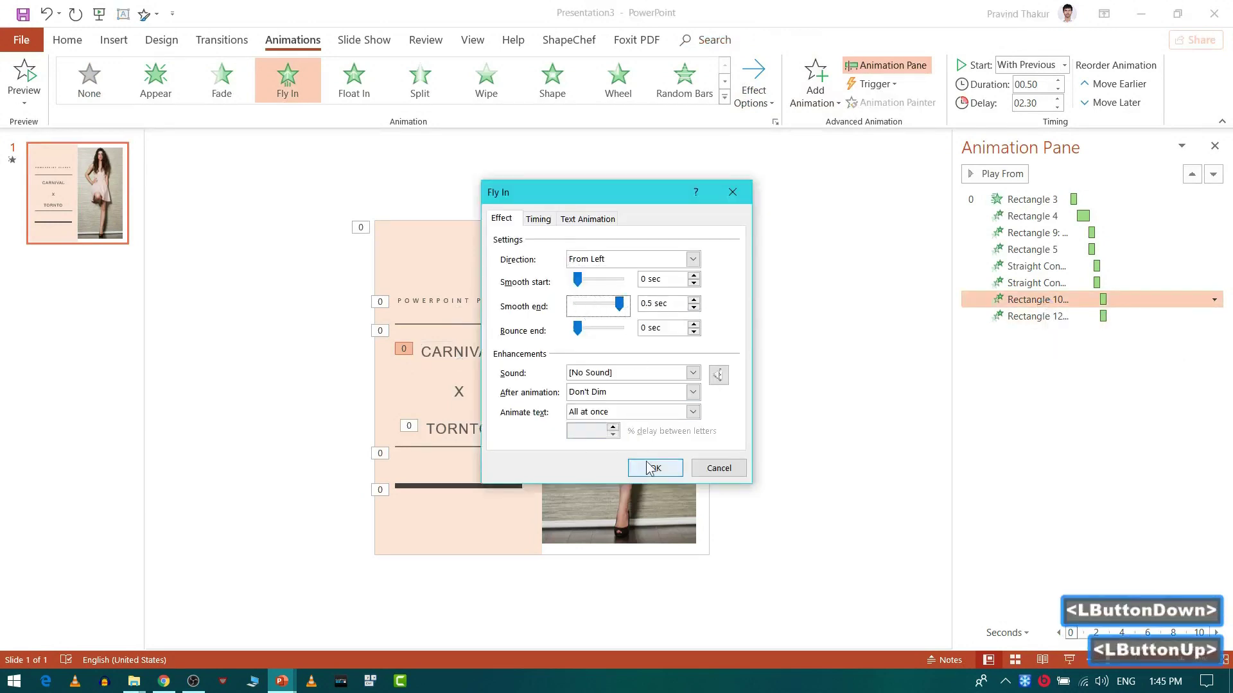
{"action": "left_click", "coordinate": [647, 466]}
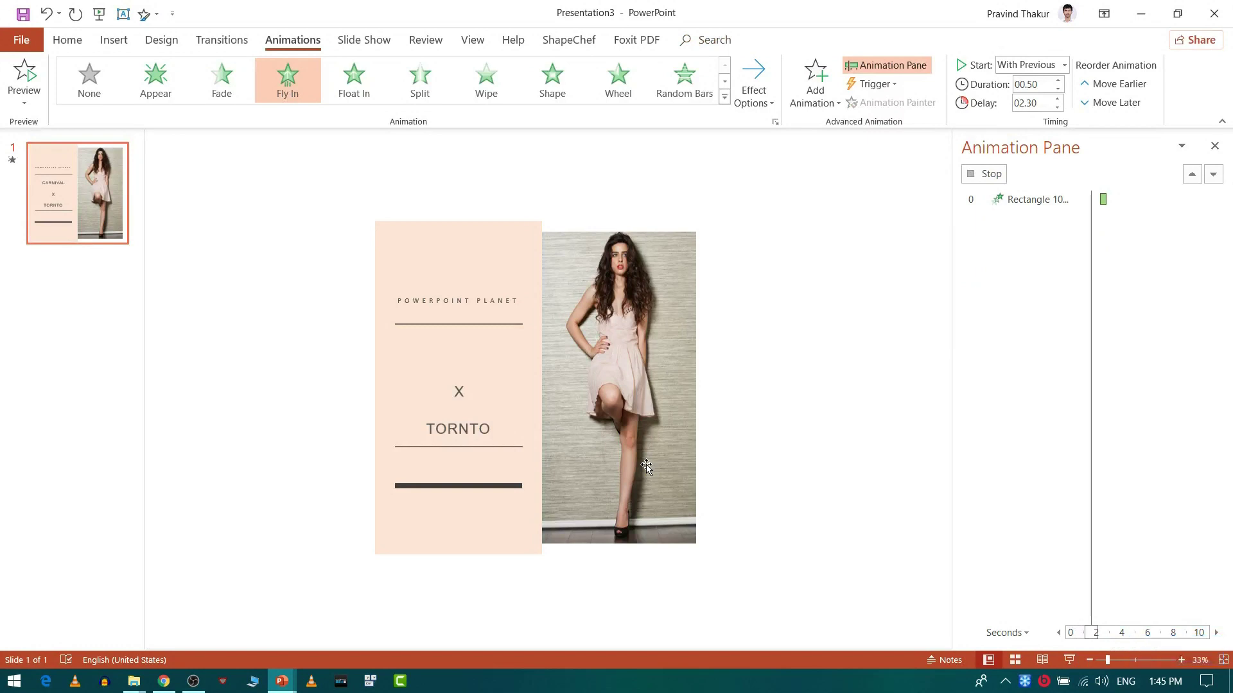
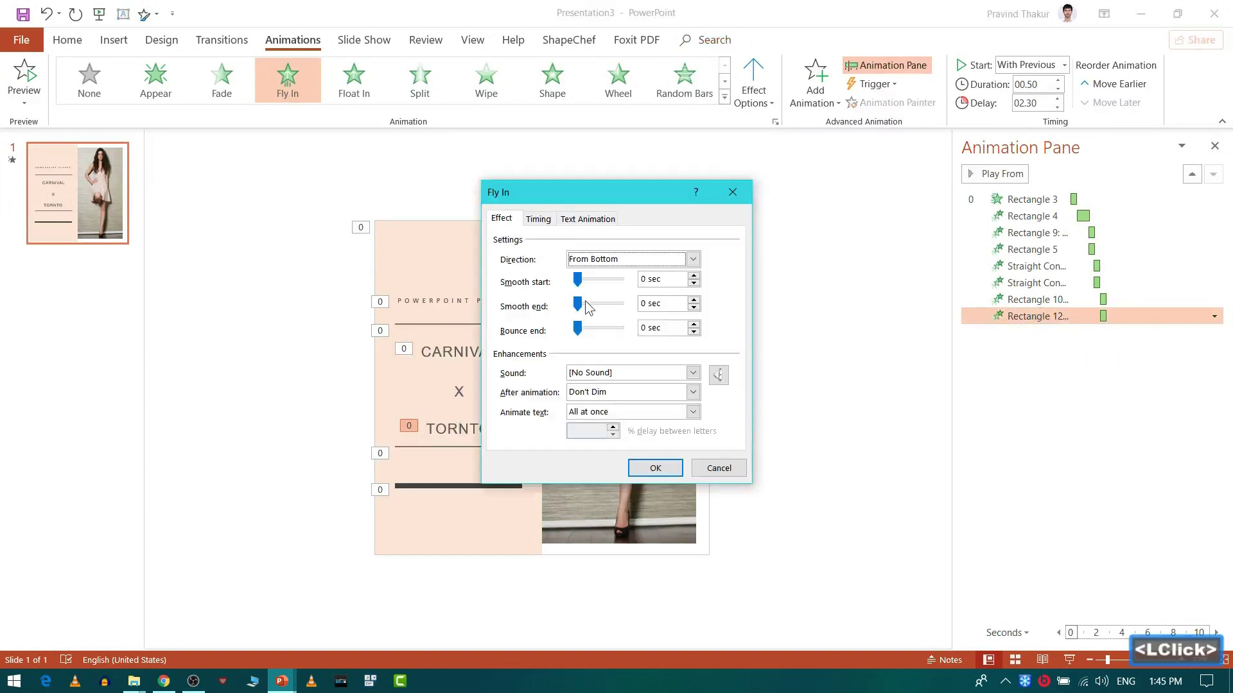
{"action": "double_click", "coordinate": [586, 310]}
{"action": "left_click", "coordinate": [657, 481]}
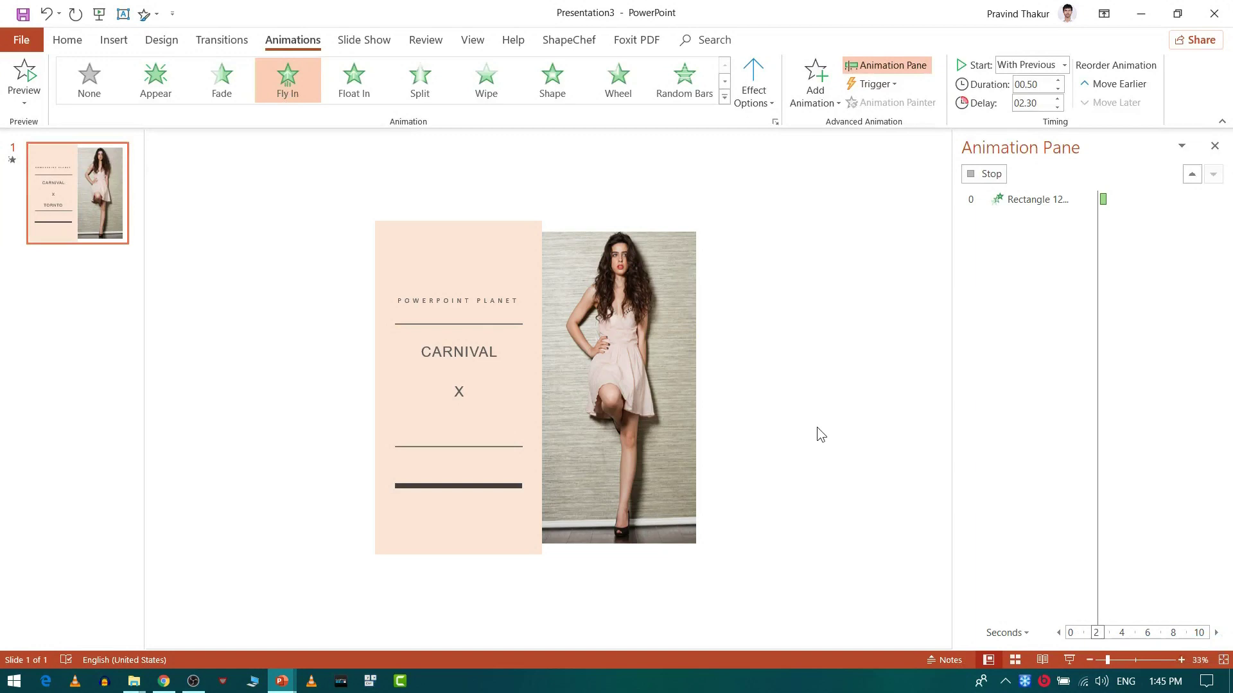
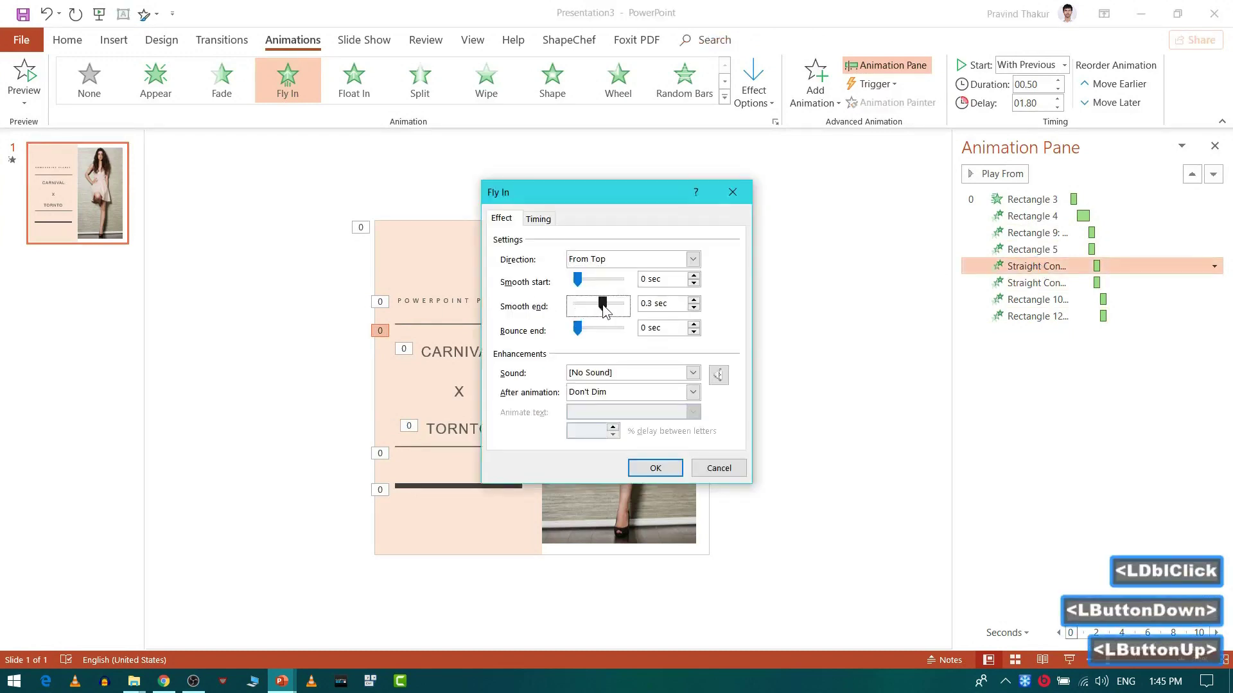
Add smooth starts to the top and lower lines' fly-ins, then preview the sequence.
{"action": "left_click", "coordinate": [597, 292]}
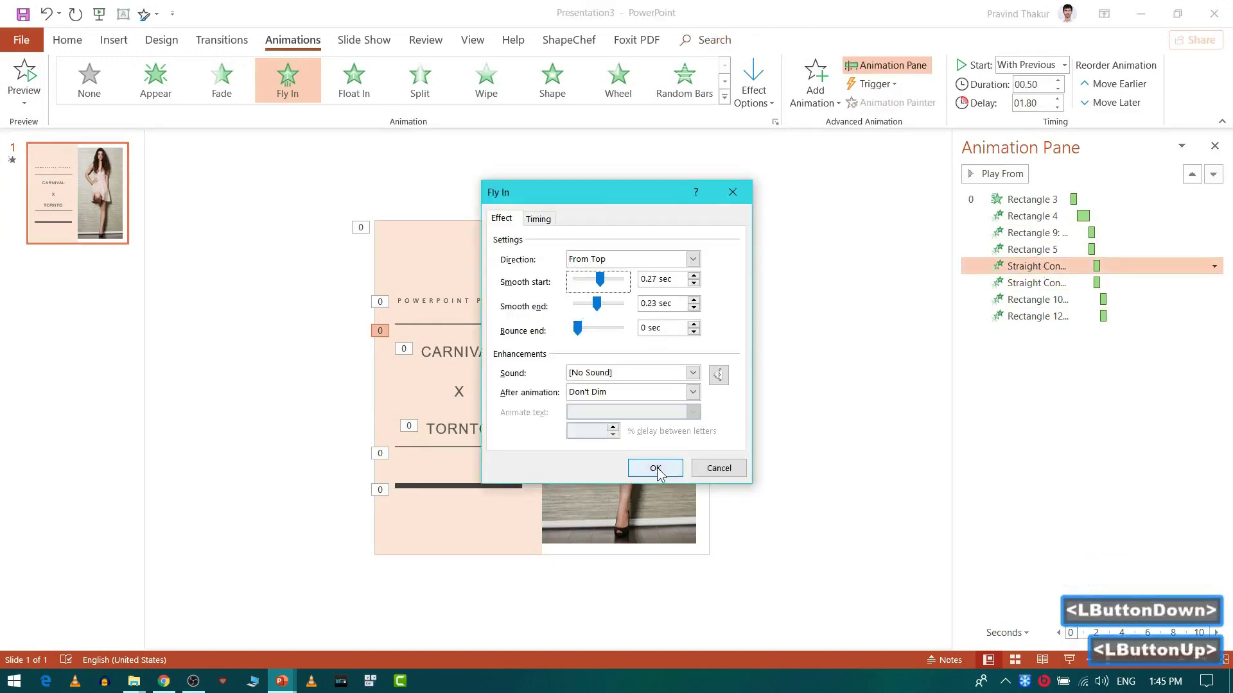
{"action": "left_click", "coordinate": [665, 476]}
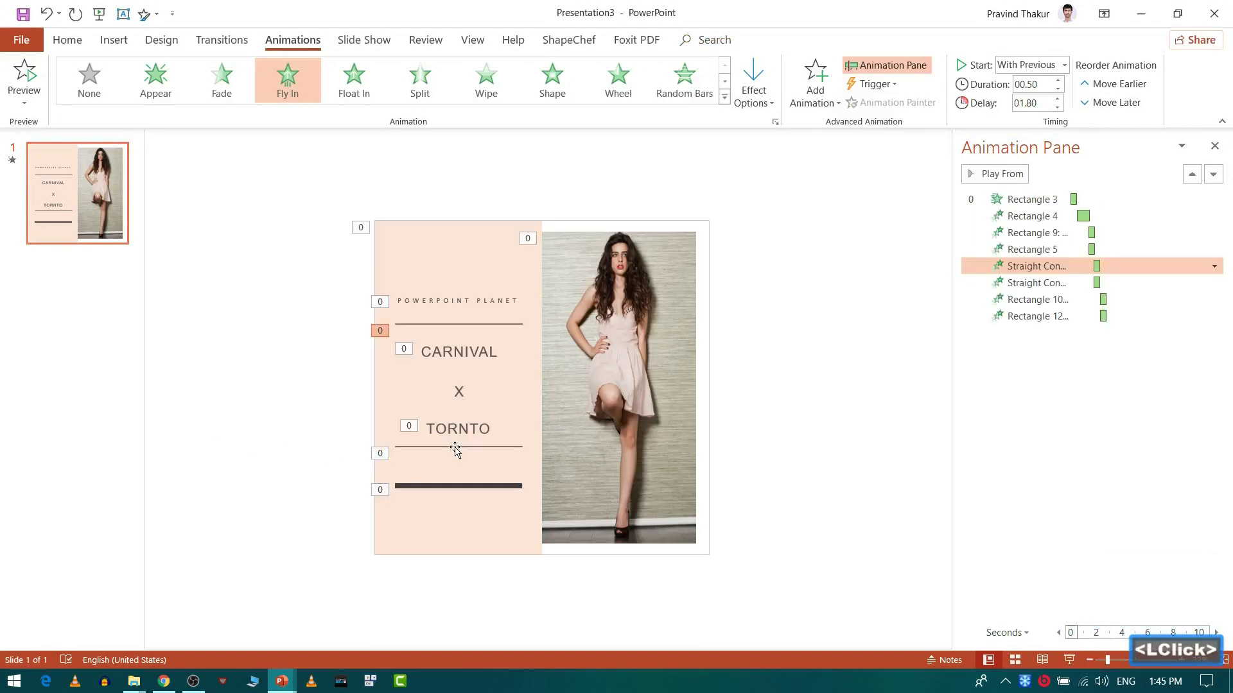
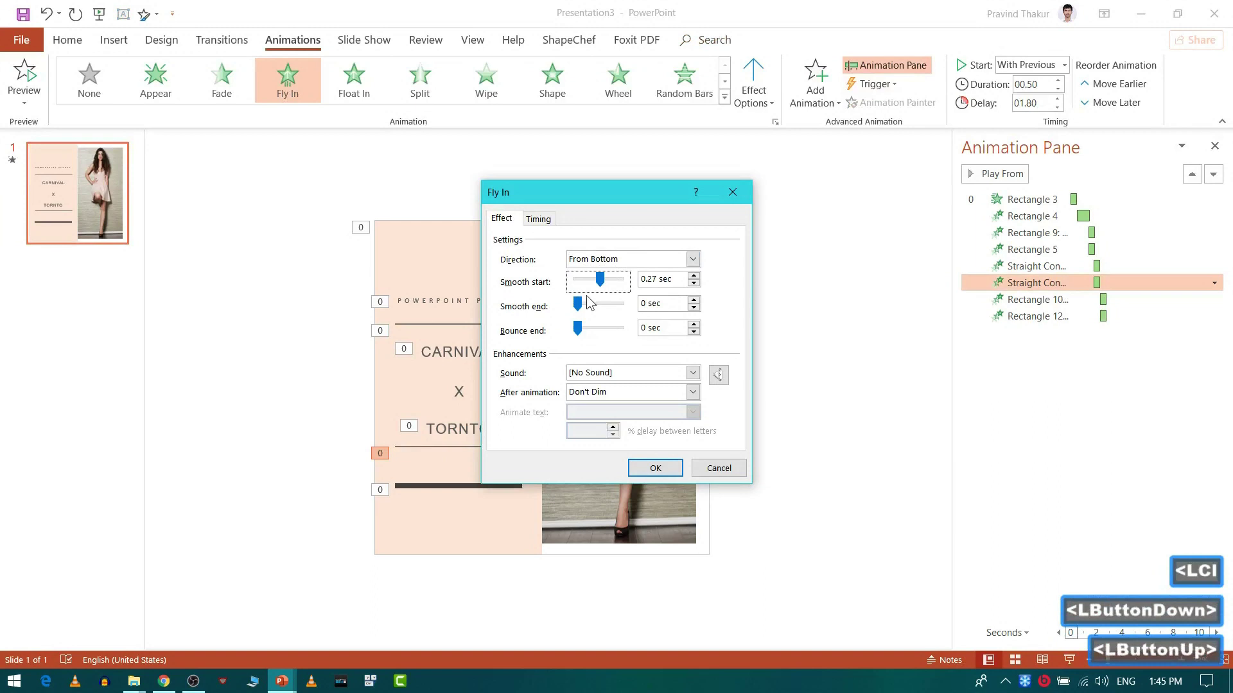
{"action": "left_click", "coordinate": [596, 311]}
{"action": "left_click", "coordinate": [652, 468]}
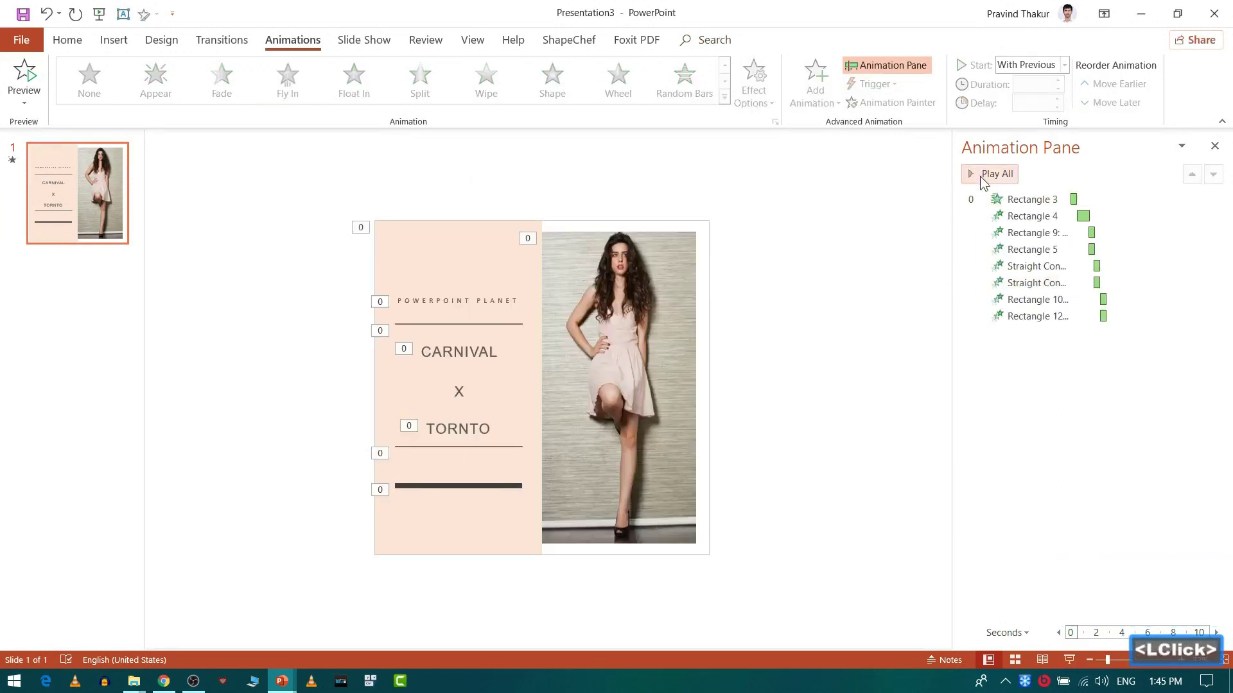
{"action": "left_click", "coordinate": [985, 181]}
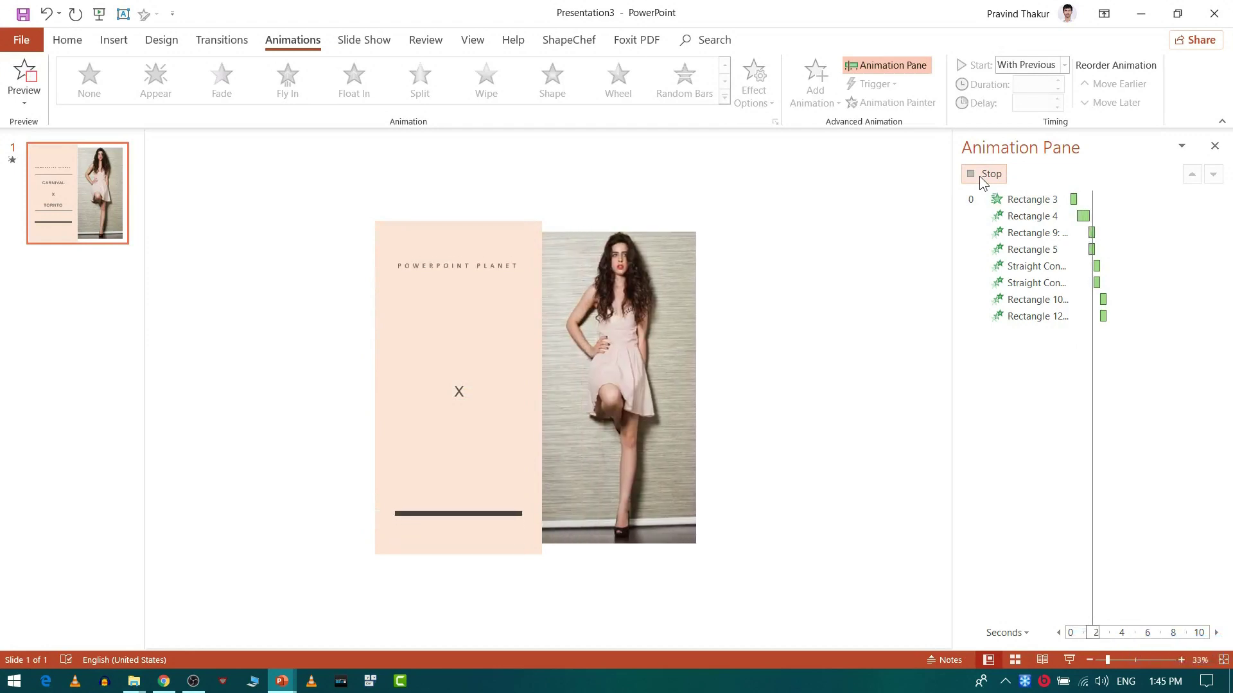
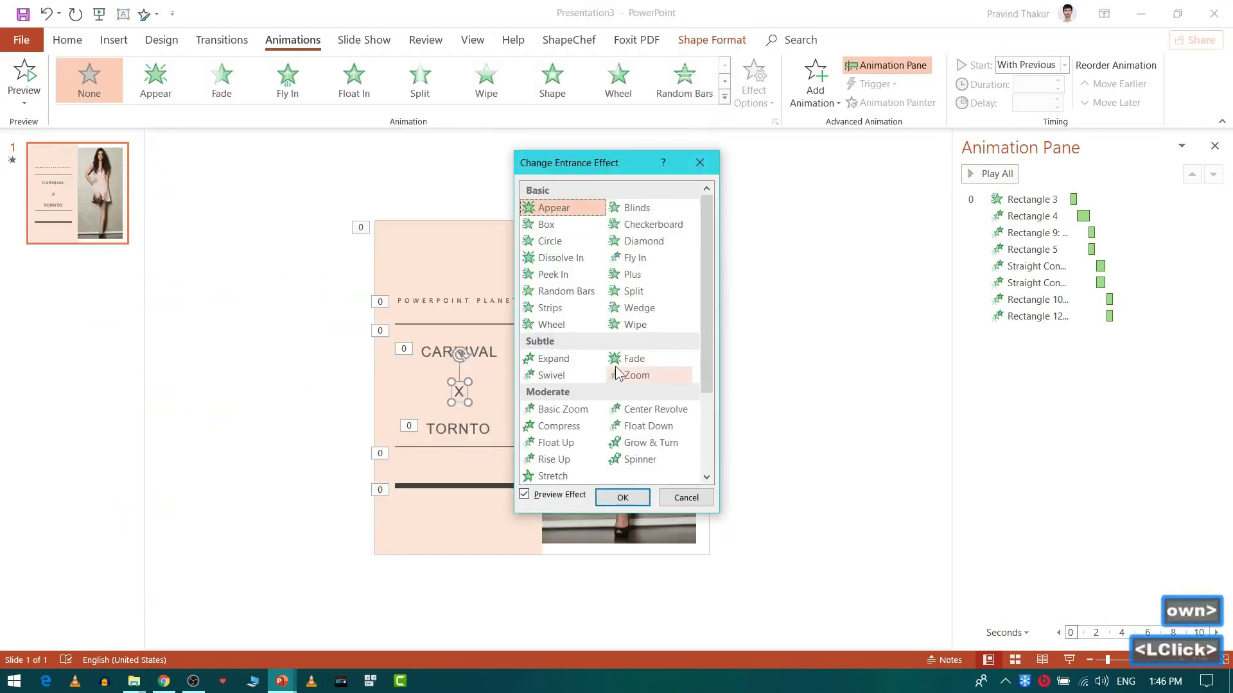
Give the X a Grow & Turn entrance and close the Animation Pane.
{"action": "left_click", "coordinate": [644, 410]}
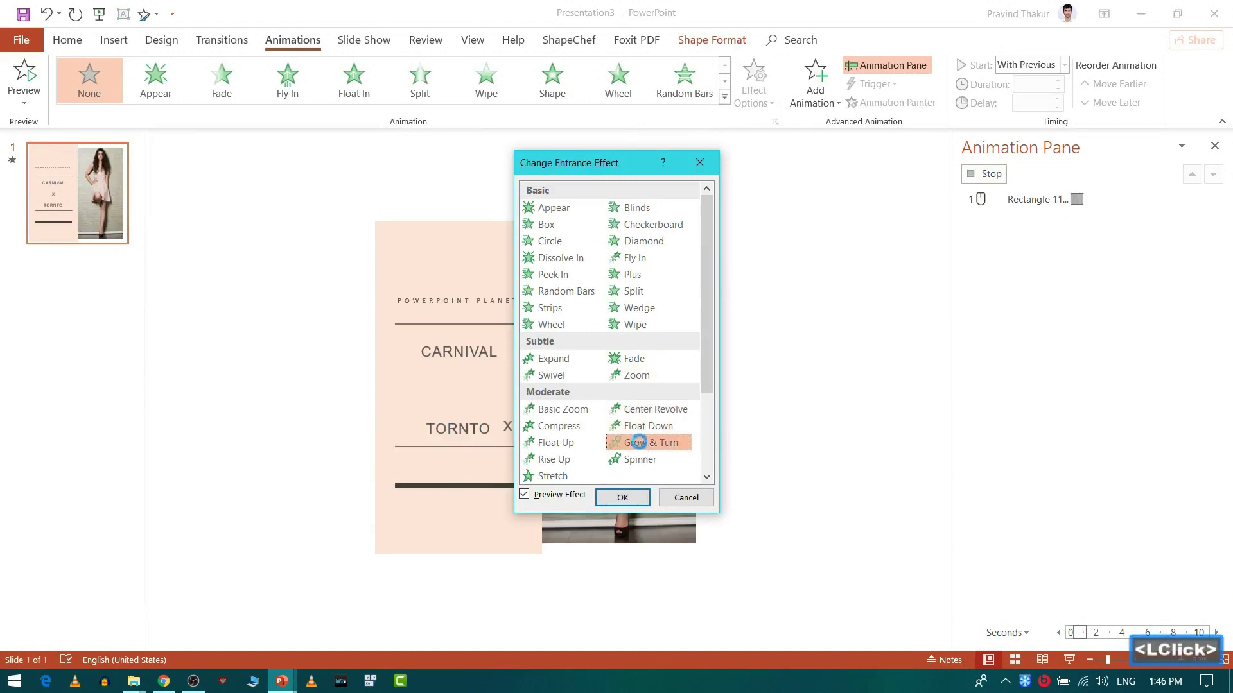
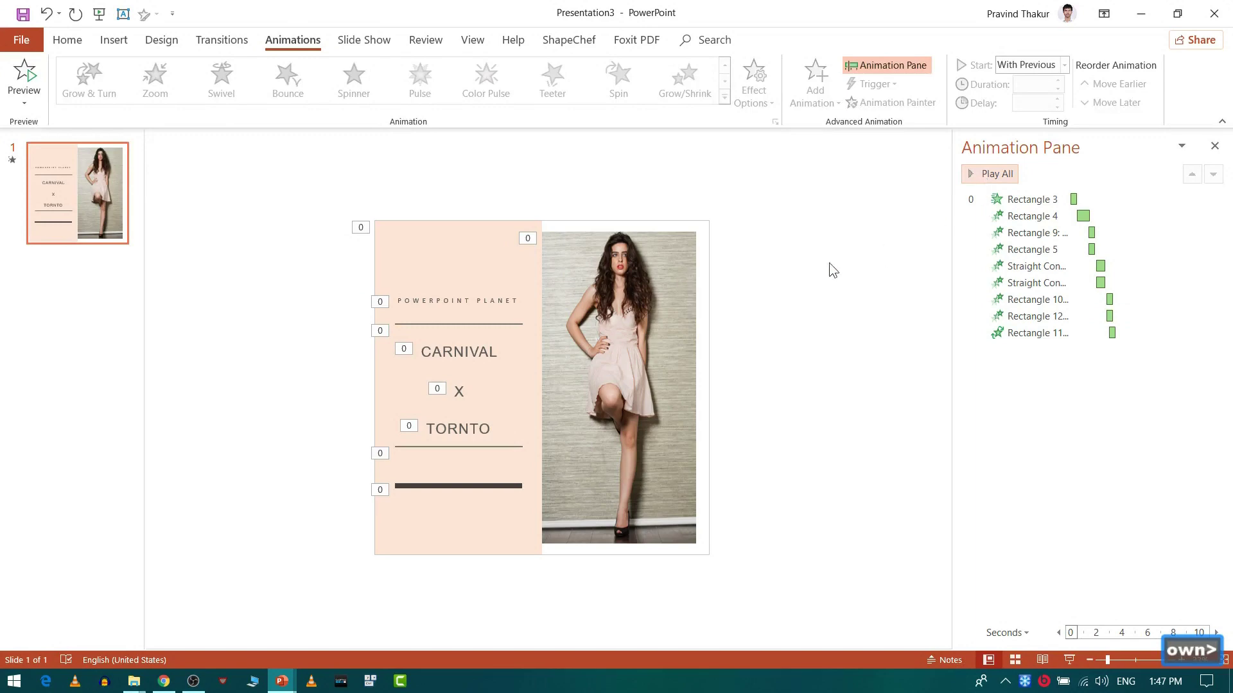
{"action": "left_click", "coordinate": [196, 462]}
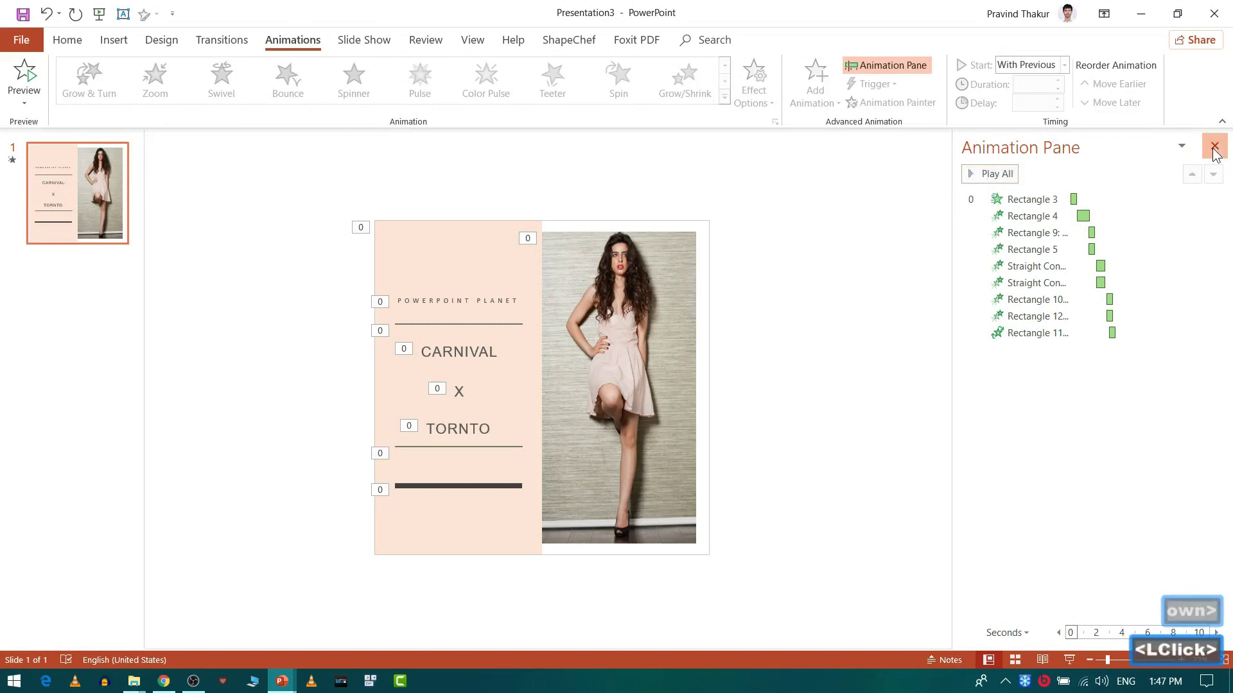